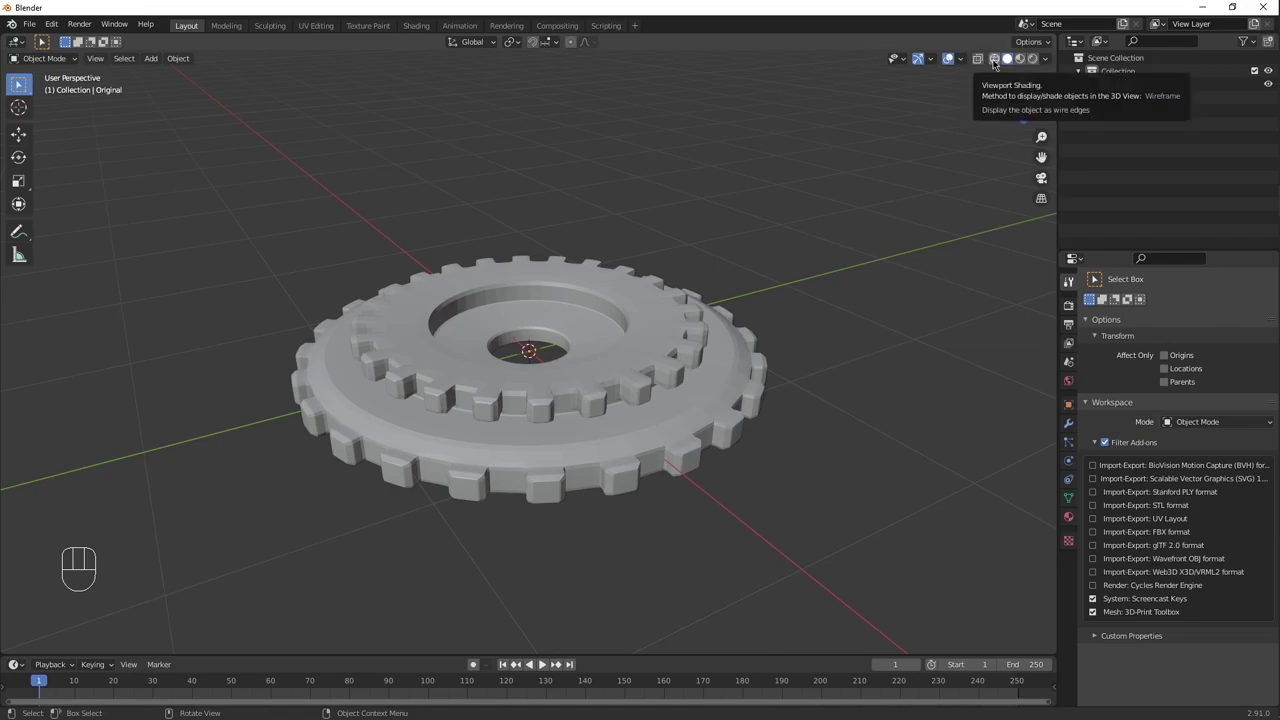
# Step: Switch the viewport to Wireframe shading with X-ray so all the gear's edges show through
pyautogui.click(998, 62)
pyautogui.click(856, 148)
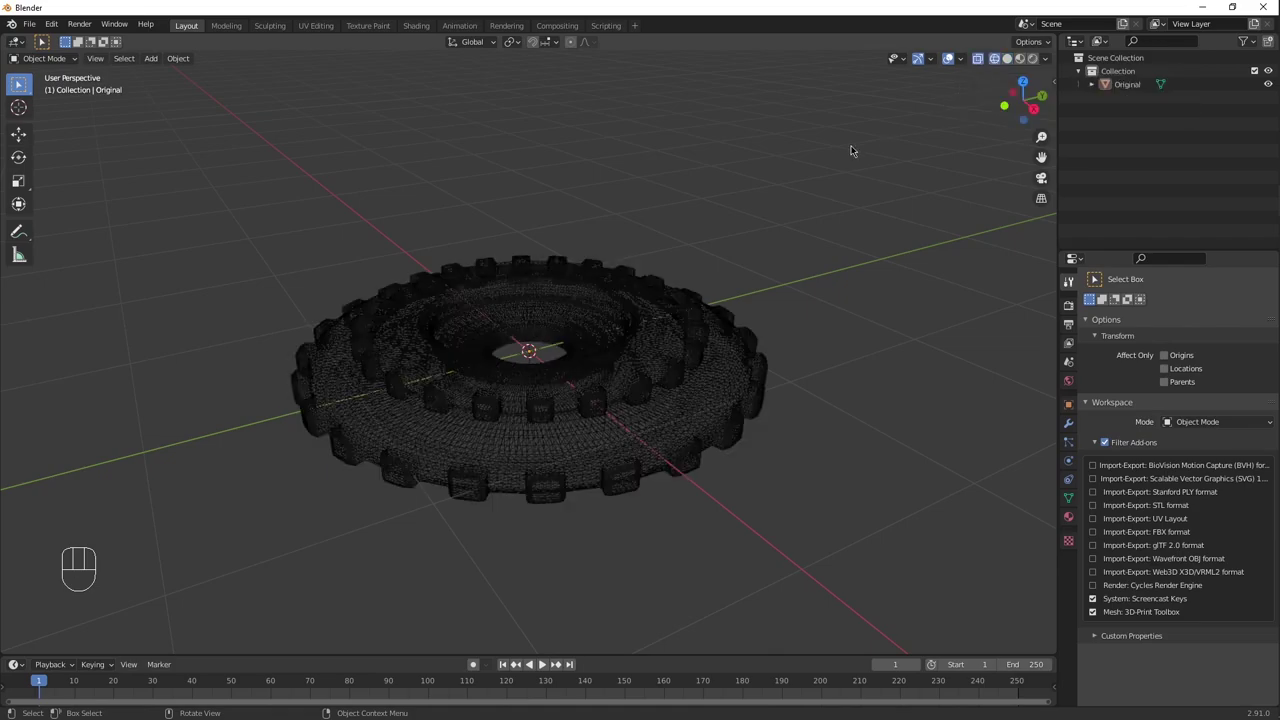
pyautogui.press('alt+z')
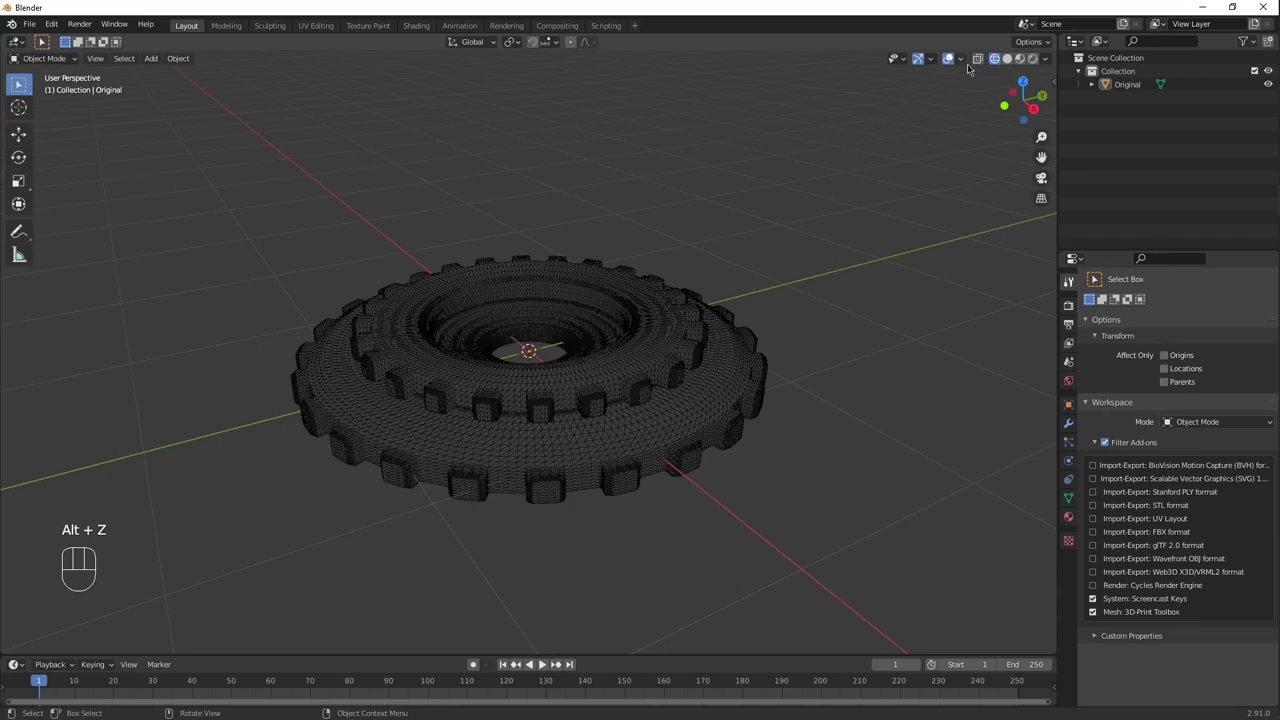
pyautogui.click(981, 63)
pyautogui.click(981, 63)
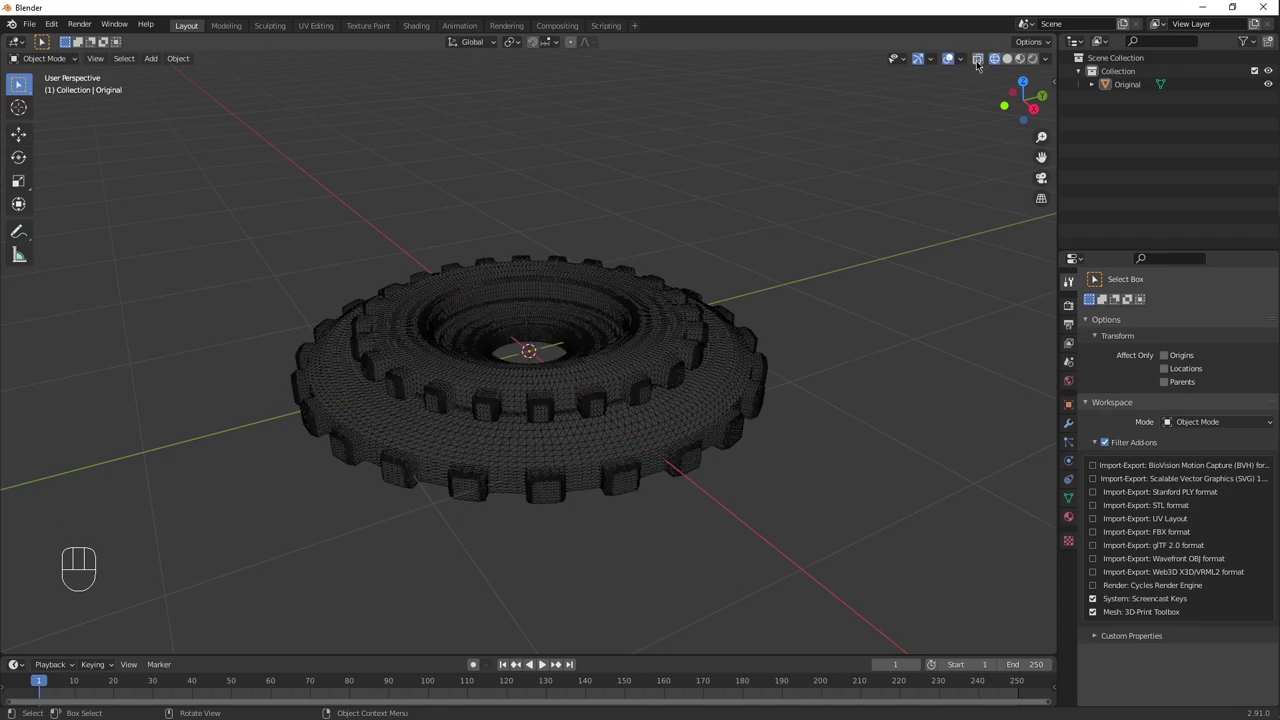
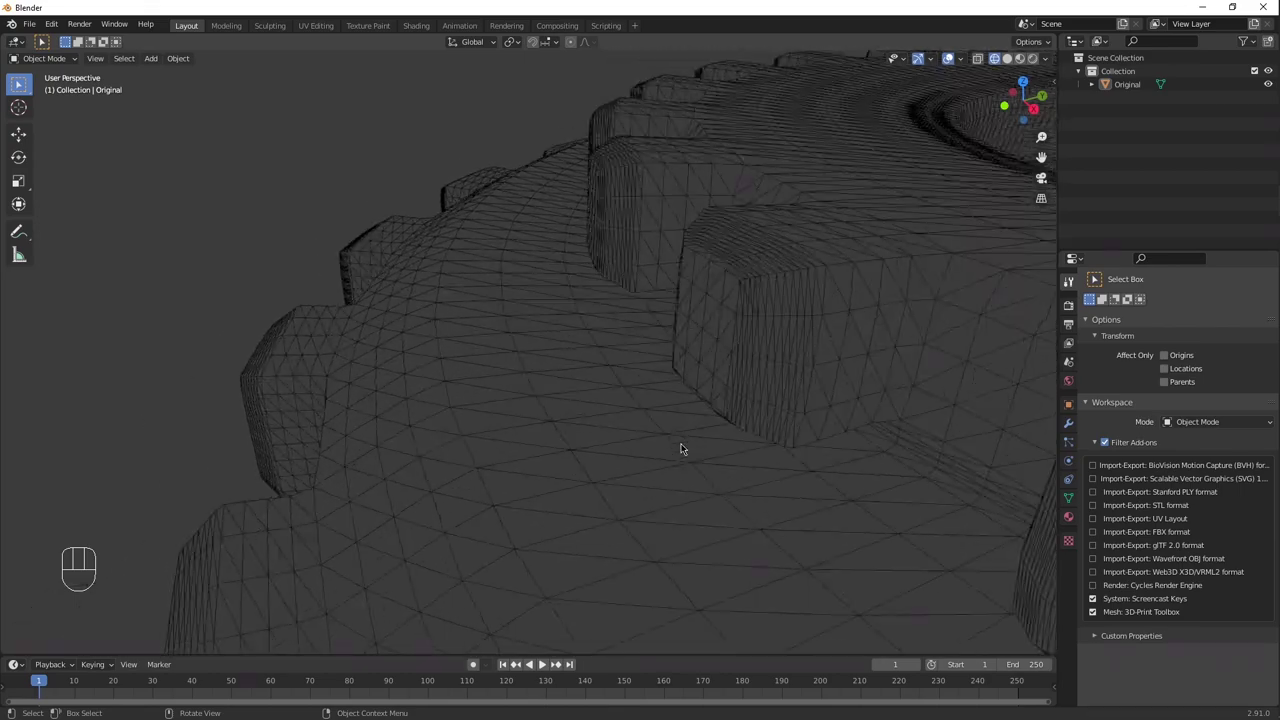
# Step: Zoom onto the gear's teeth, pull back, then view the gear from the front and right
pyautogui.moveTo(540, 438); pyautogui.dragTo(534, 445)
pyautogui.moveTo(534, 445); pyautogui.dragTo(630, 443)
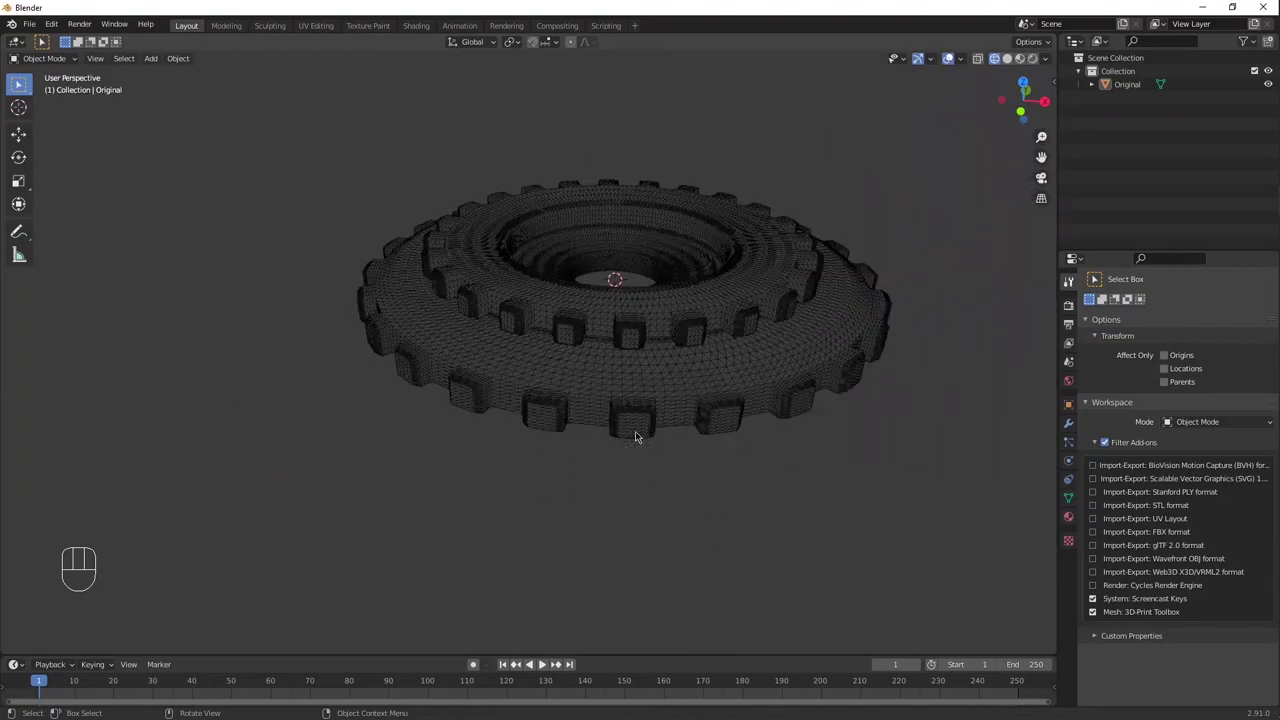
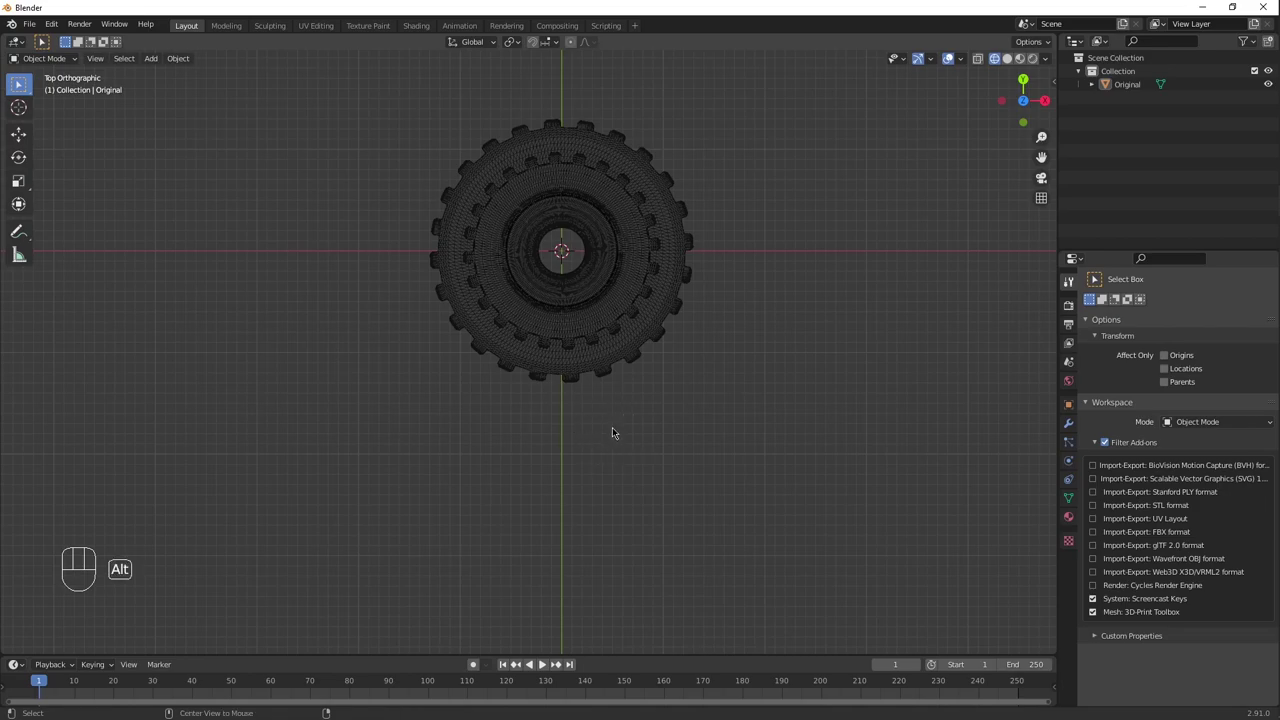
pyautogui.moveTo(612, 464); pyautogui.dragTo(606, 359)
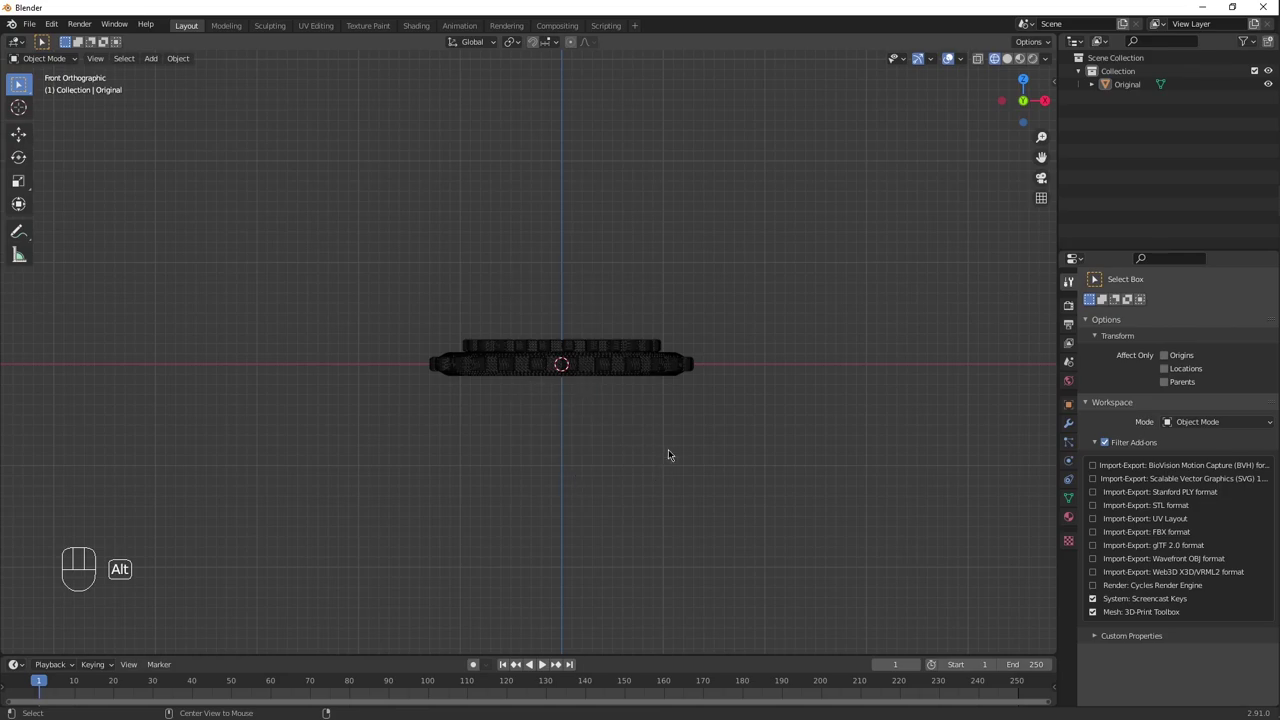
pyautogui.moveTo(838, 366); pyautogui.dragTo(745, 385)
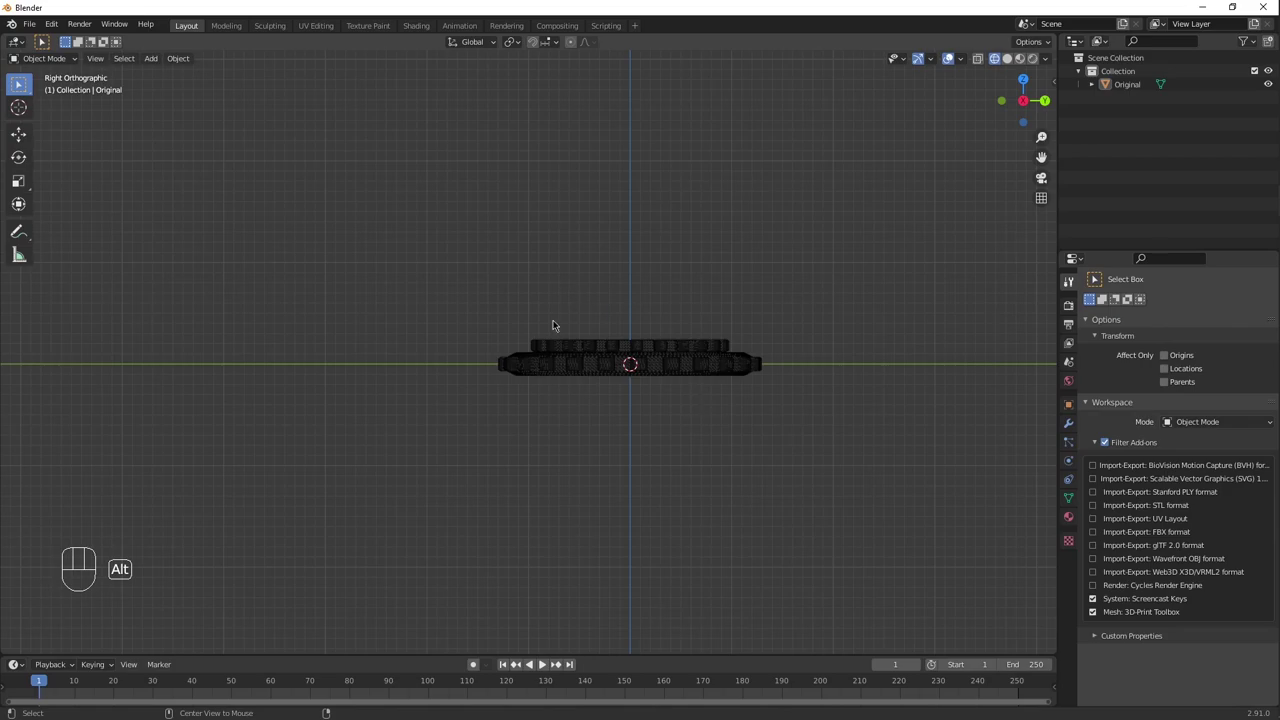
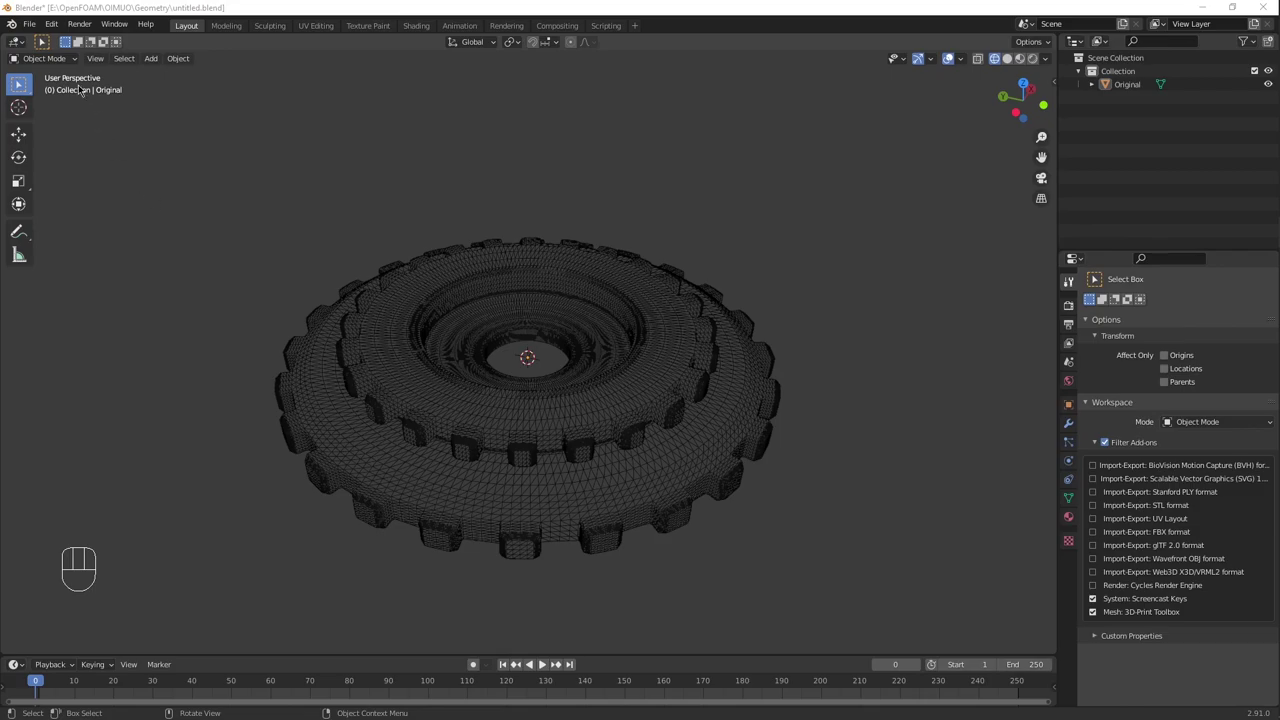
# Step: Enter Edit Mode on the gear and cycle vertex, edge and face select, ending on edges
pyautogui.moveTo(75, 63); pyautogui.dragTo(48, 87)
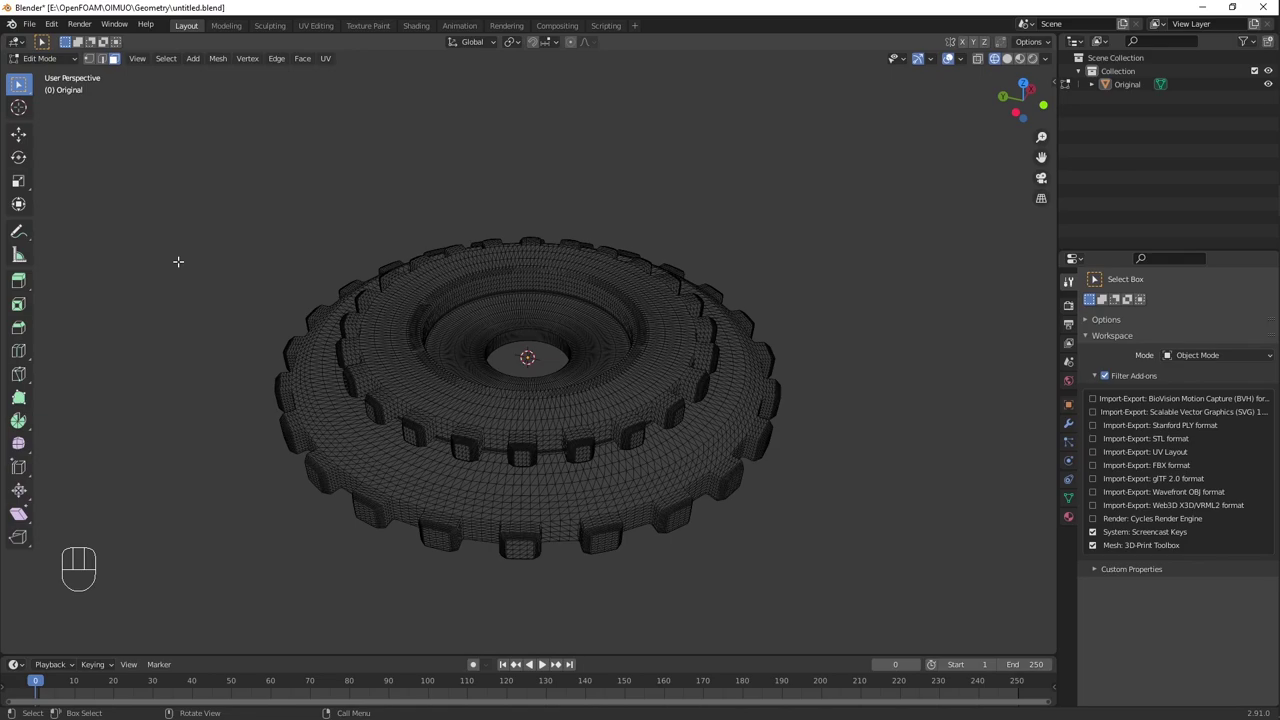
pyautogui.press('1')
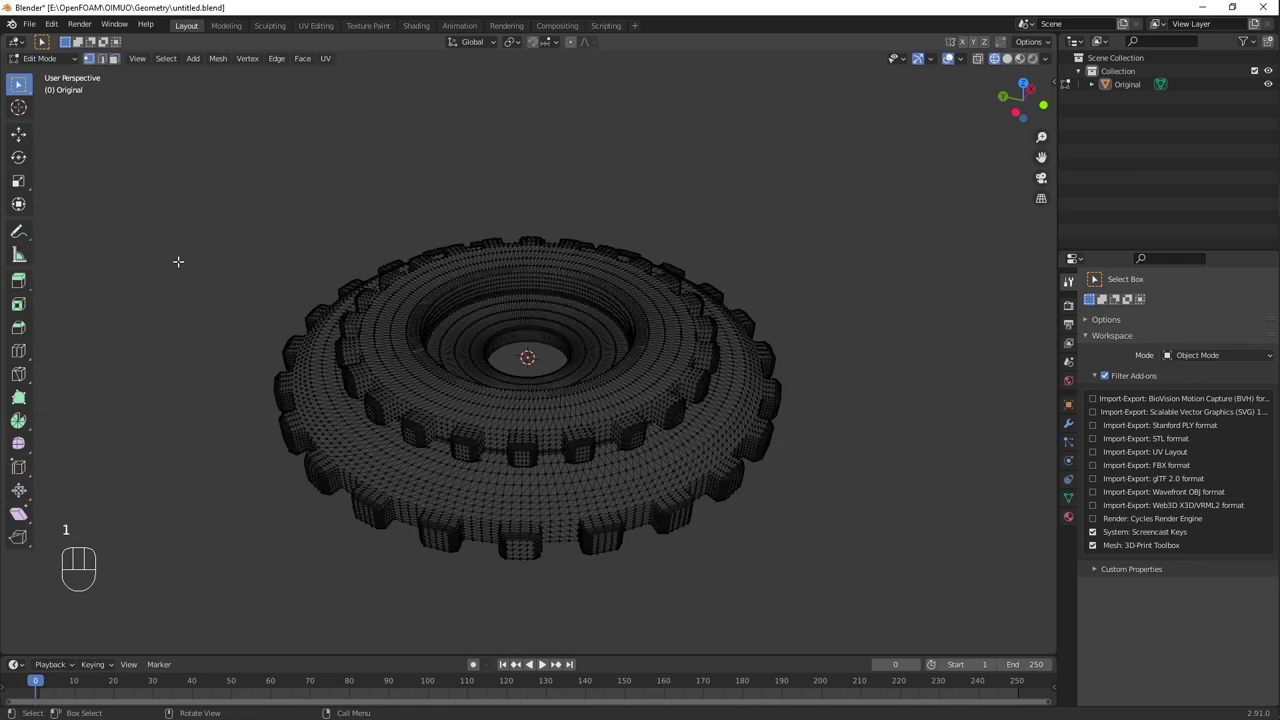
pyautogui.press('2')
pyautogui.press('3')
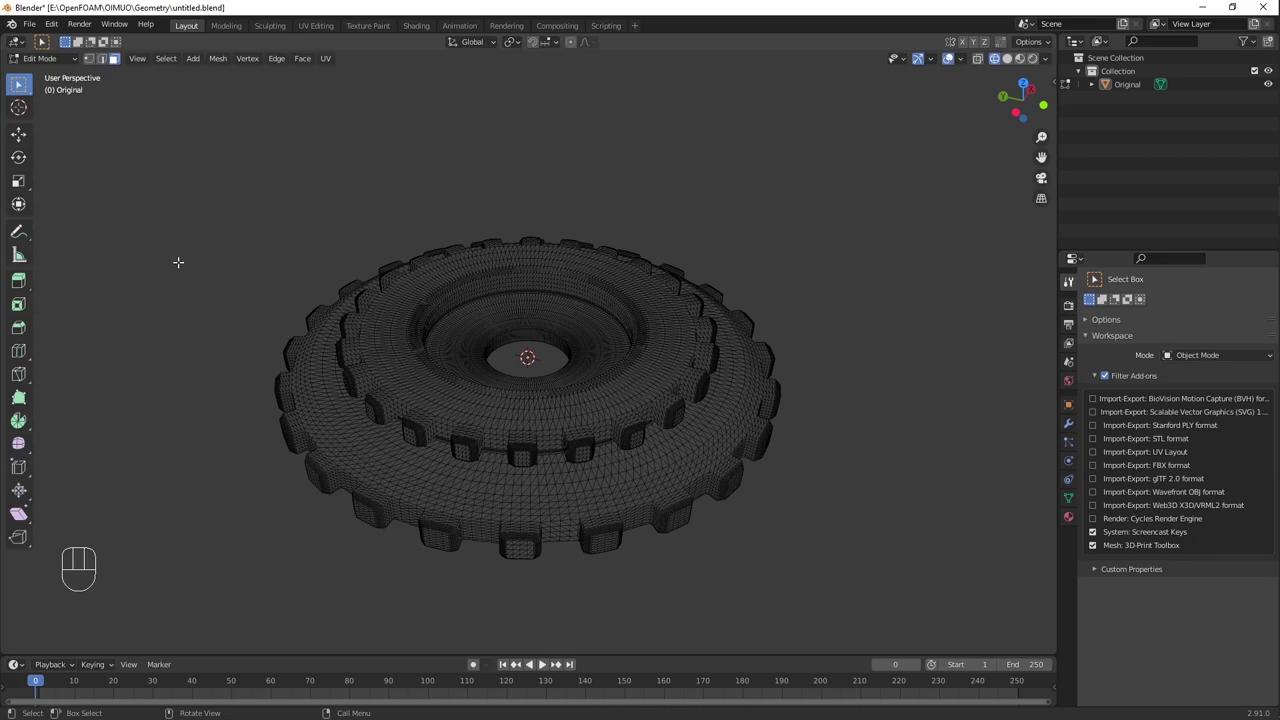
pyautogui.press('2')
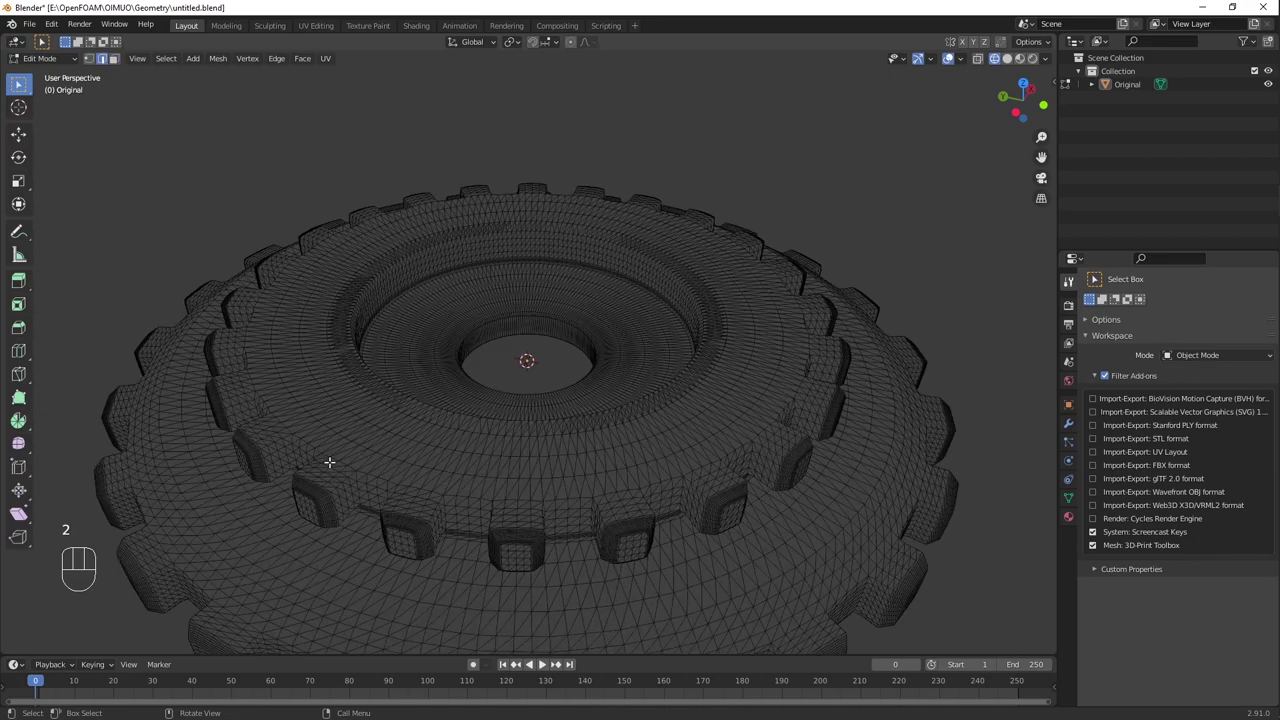
pyautogui.moveTo(330, 459); pyautogui.dragTo(350, 473)
pyautogui.middleClick(347, 471)
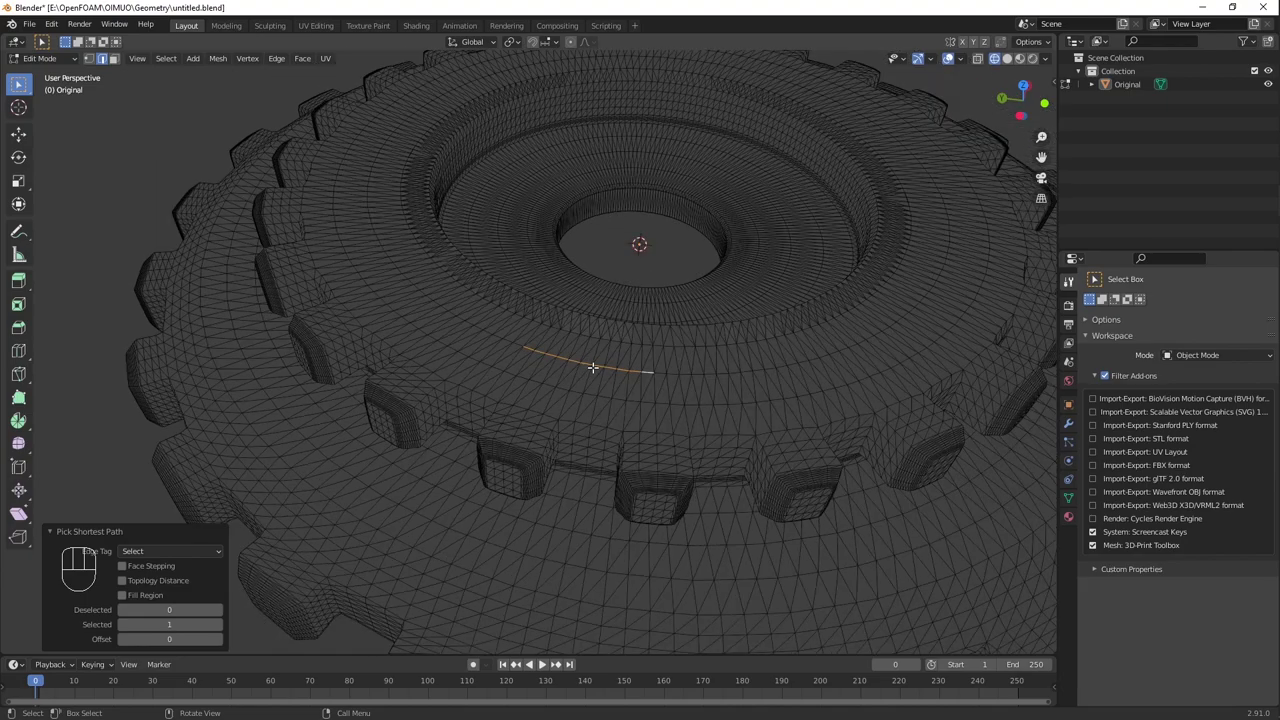
pyautogui.click(583, 365)
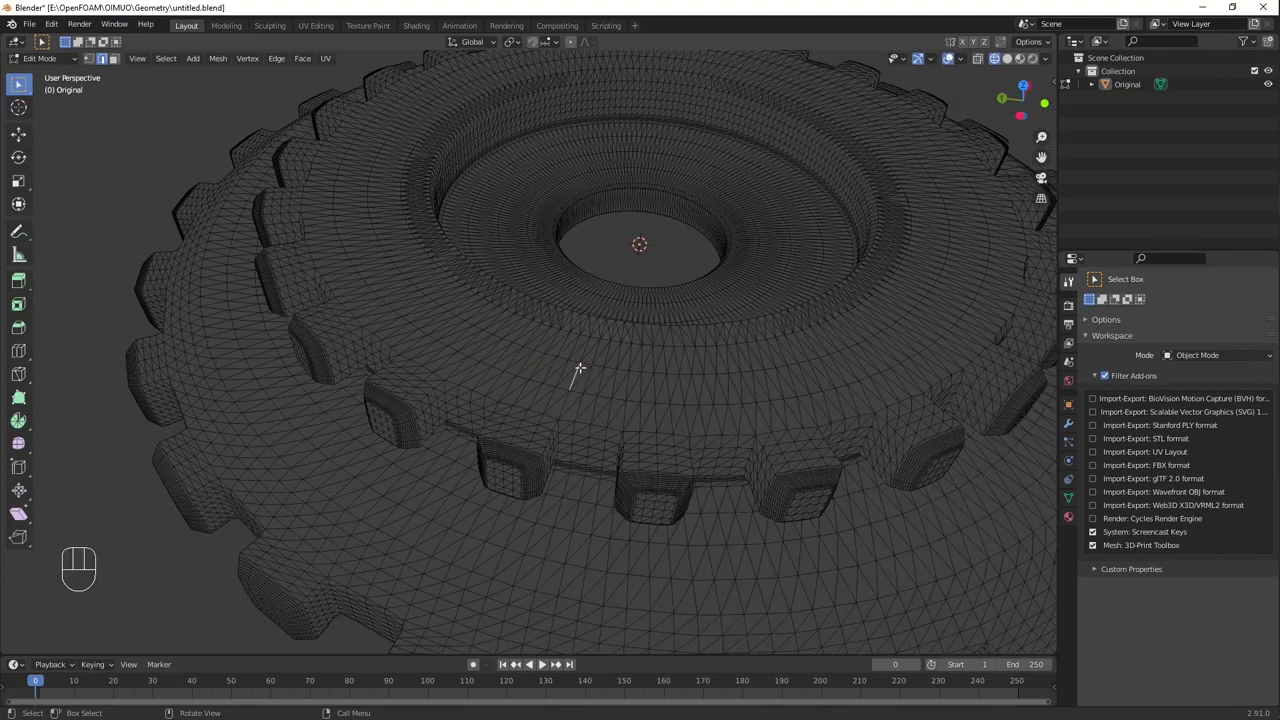
pyautogui.press('c')
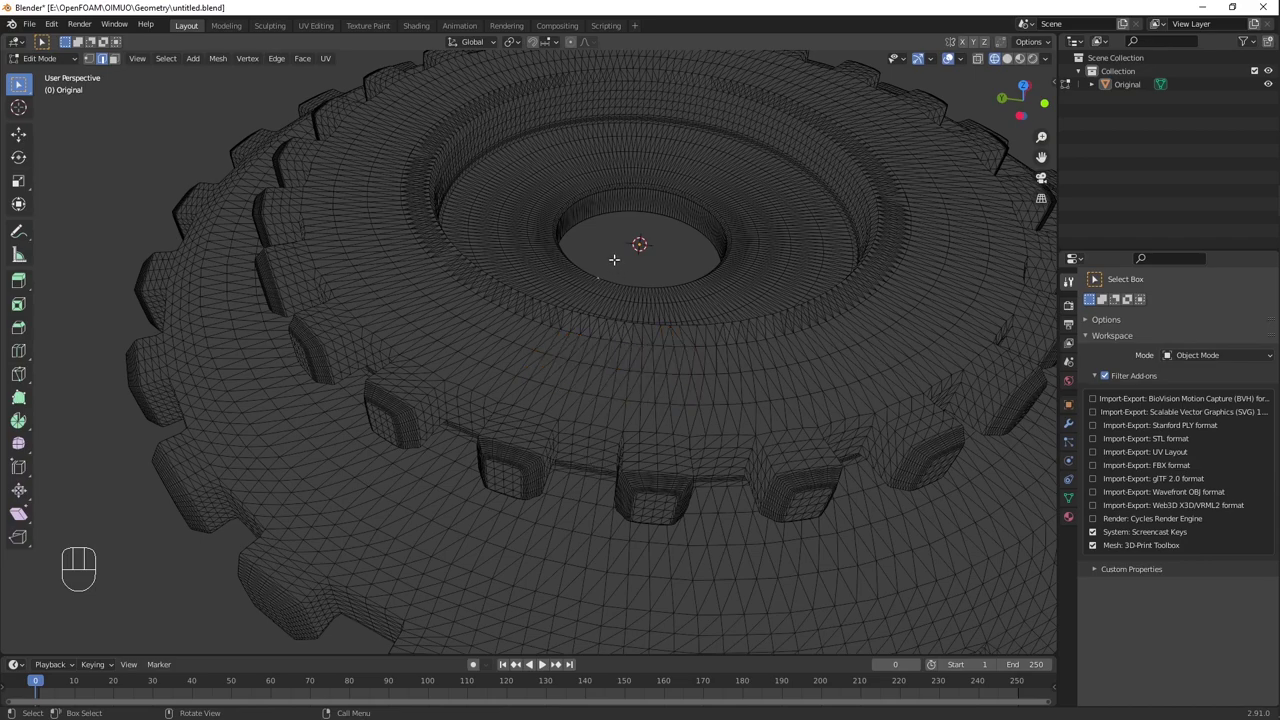
# Step: Switch to face select and tilt the view toward the gear's top ring of faces
pyautogui.press('3')
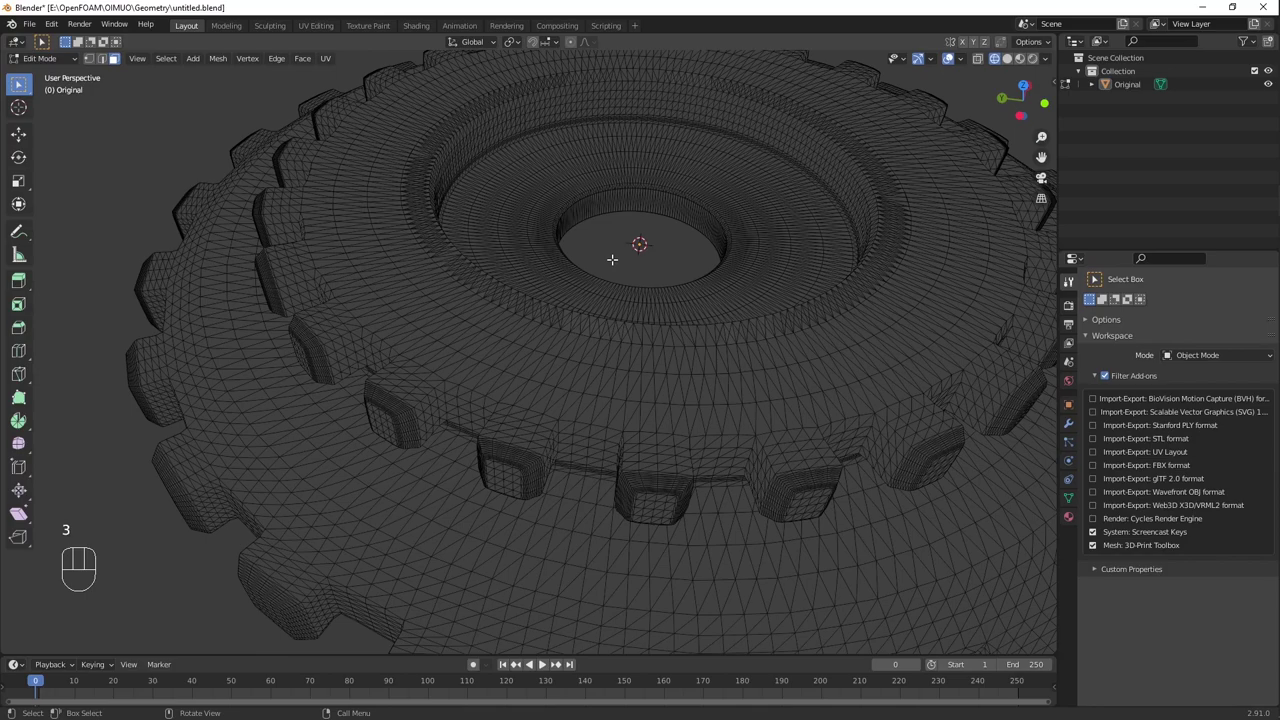
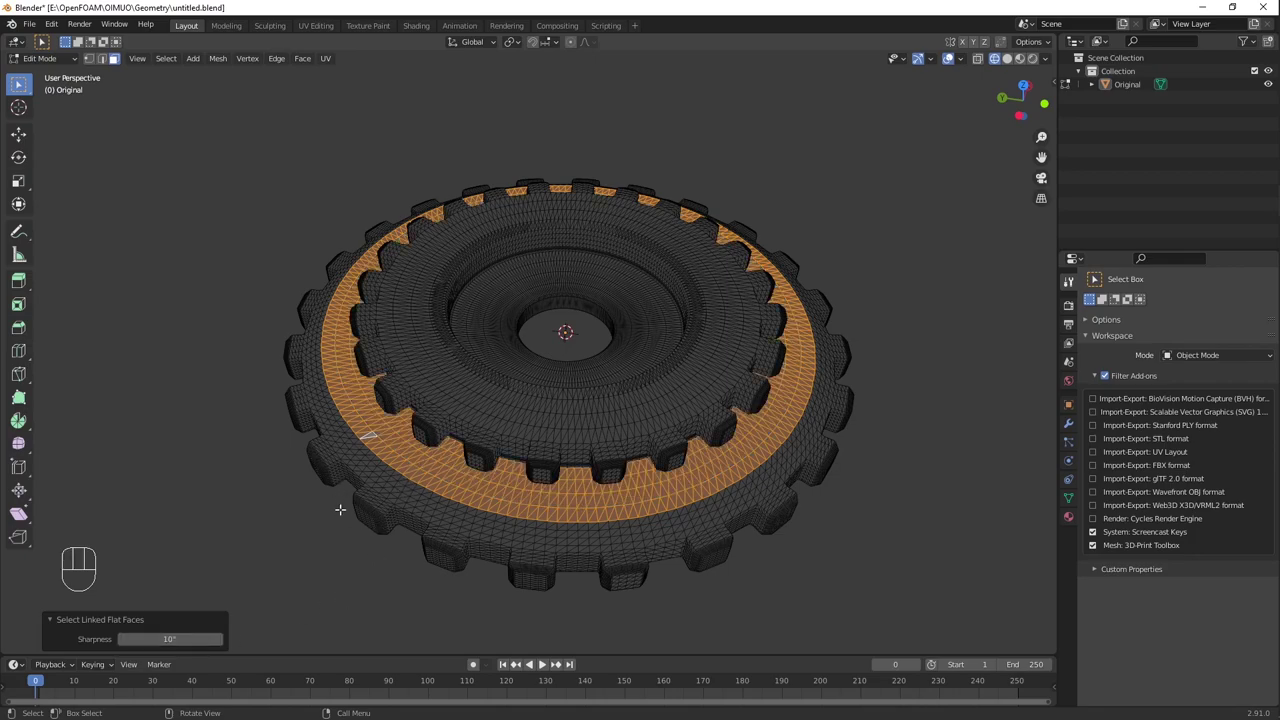
pyautogui.middleClick(339, 506)
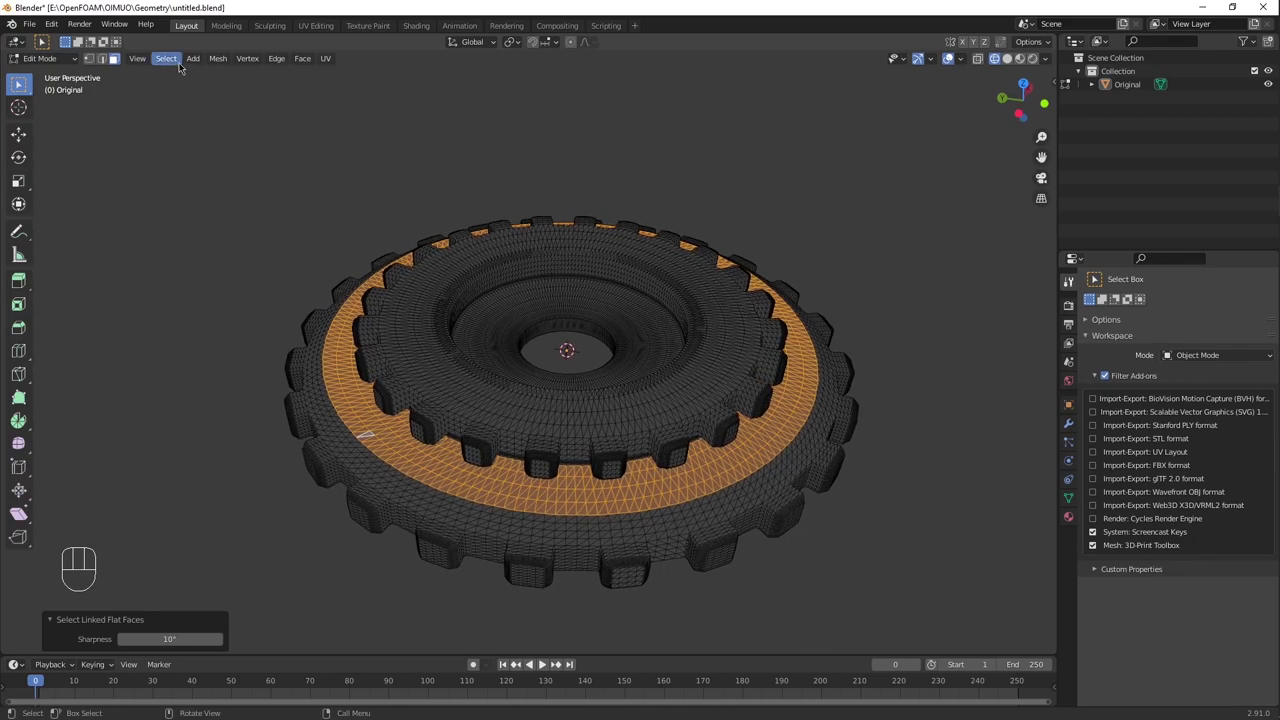
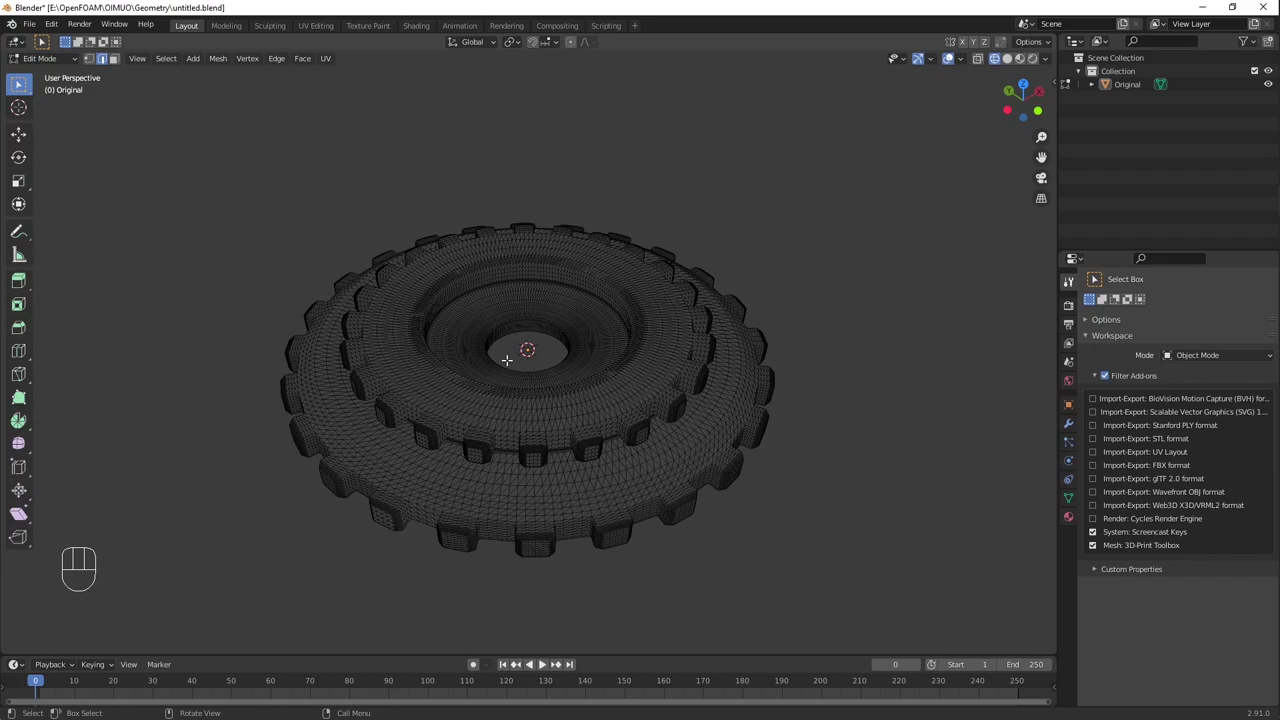
# Step: Run the 3D-Print toolbox checks and select the 2,767 reported non-manifold edges
pyautogui.press('ctrl+t')
pyautogui.click(309, 251)
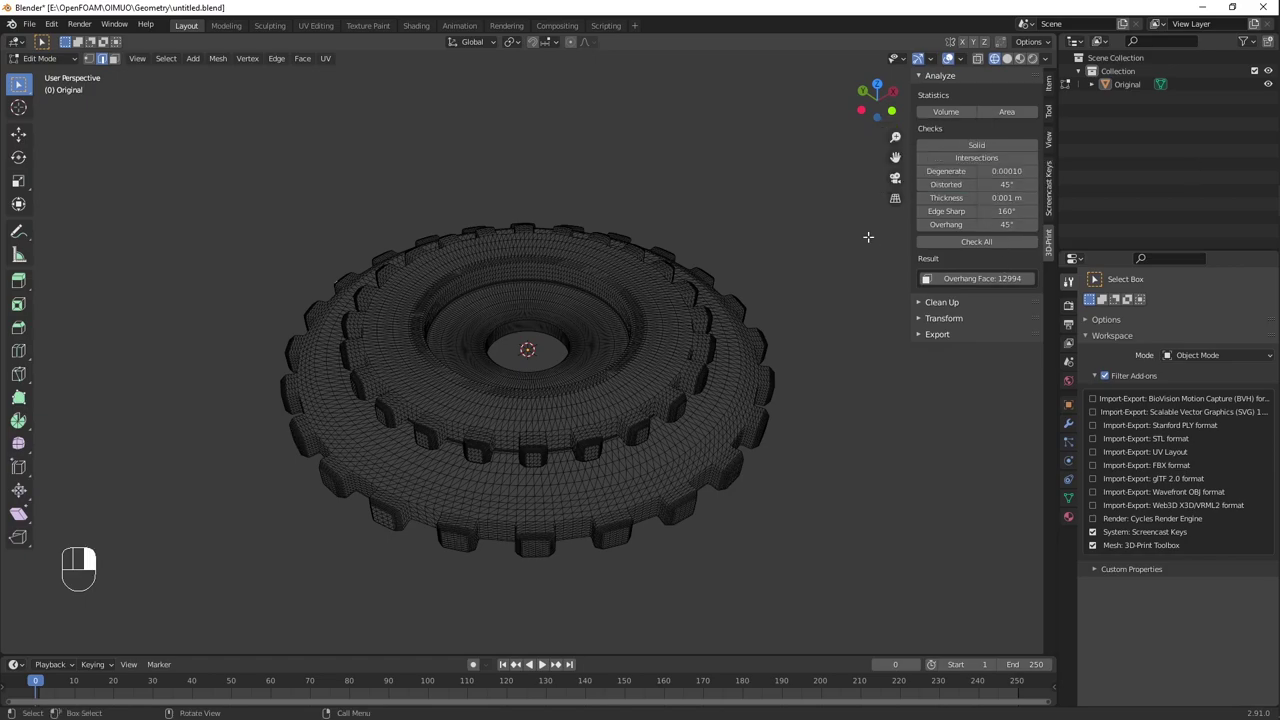
pyautogui.click(860, 242)
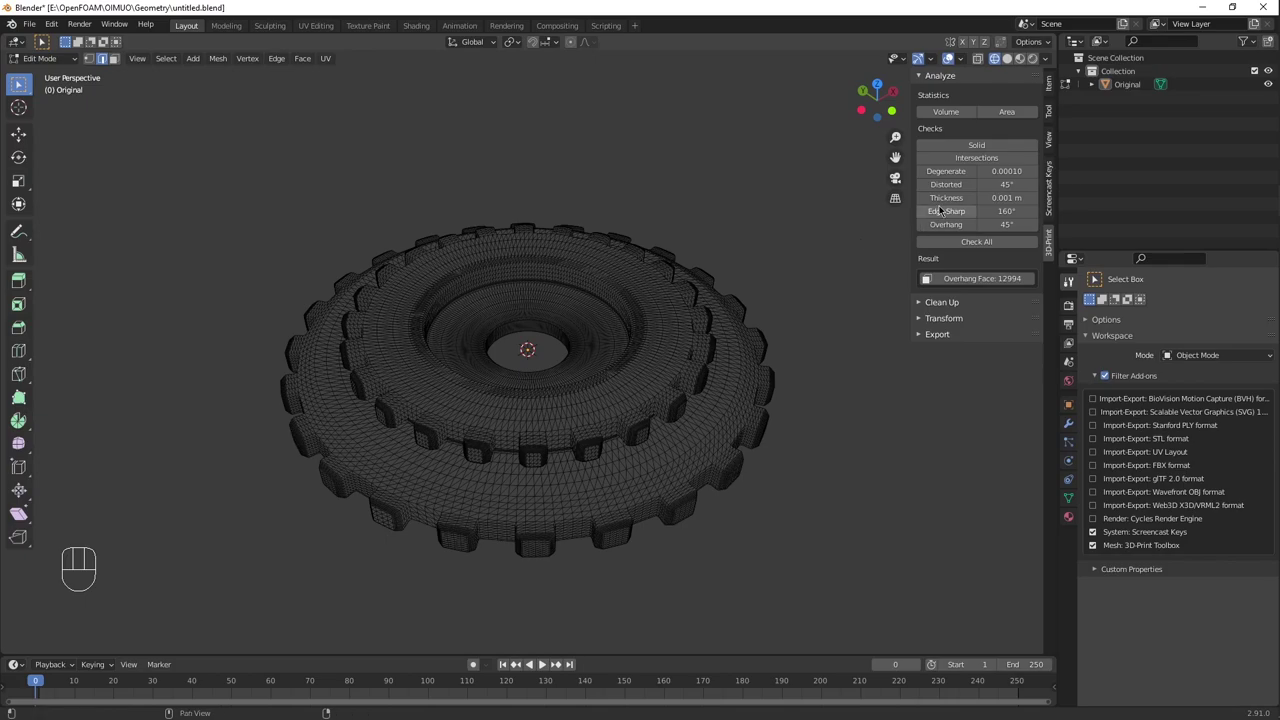
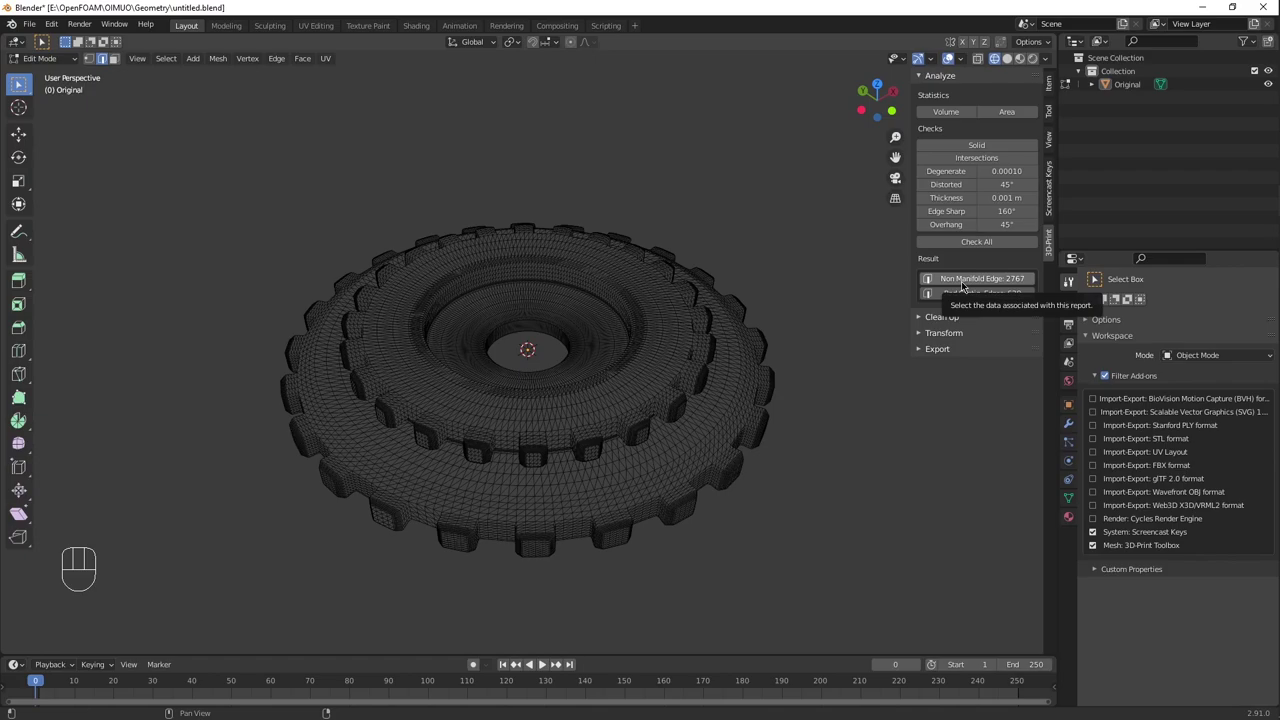
pyautogui.click(967, 283)
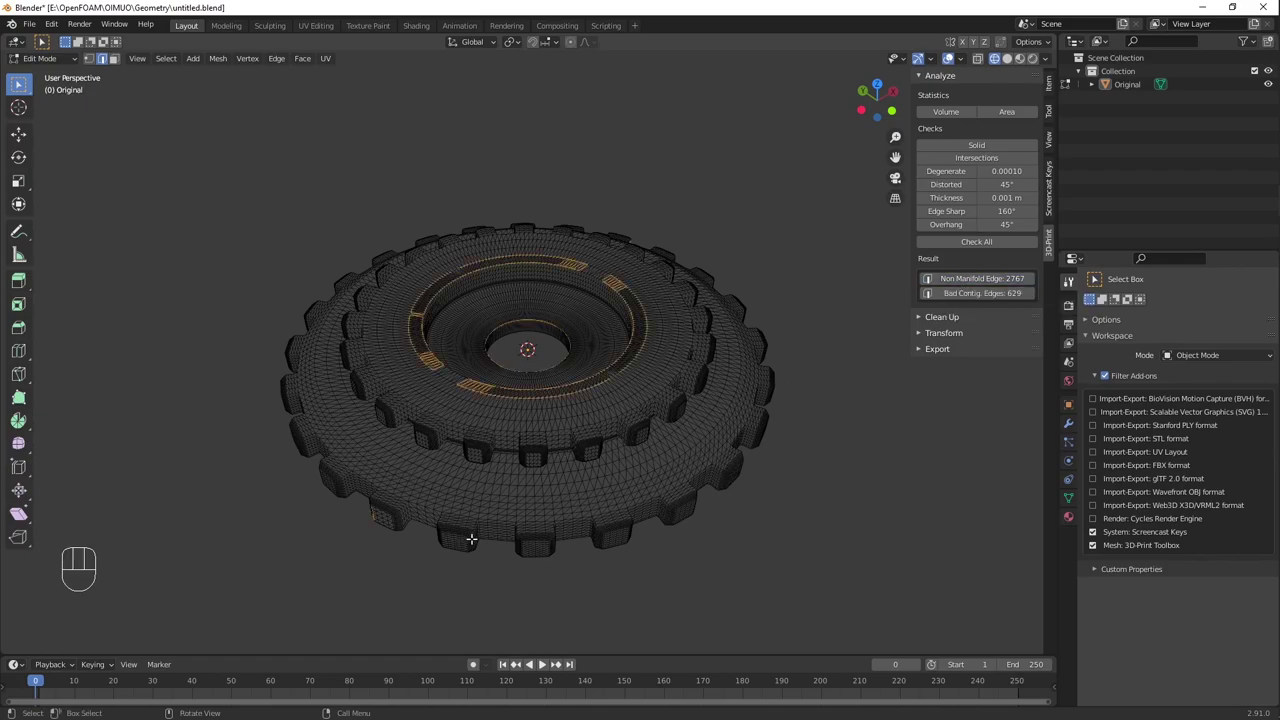
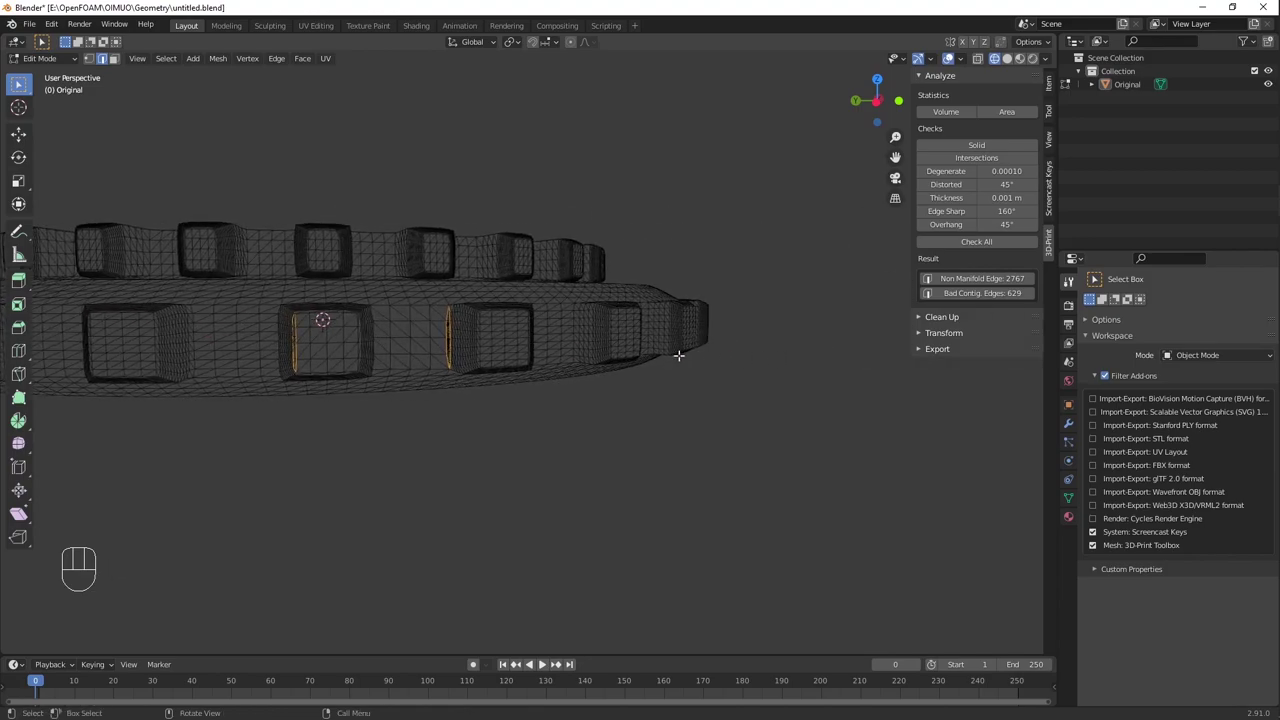
# Step: Select the open slit's boundary edges beside a tooth and fill it with a new face
pyautogui.middleClick(329, 335)
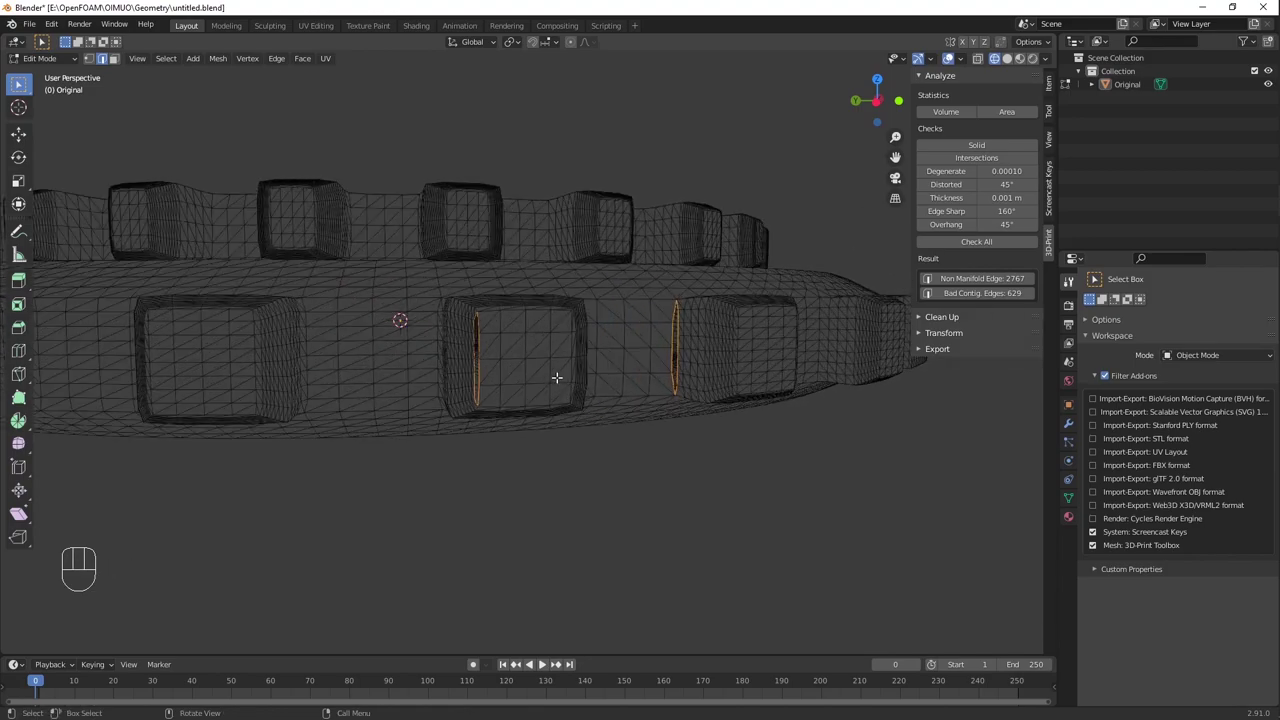
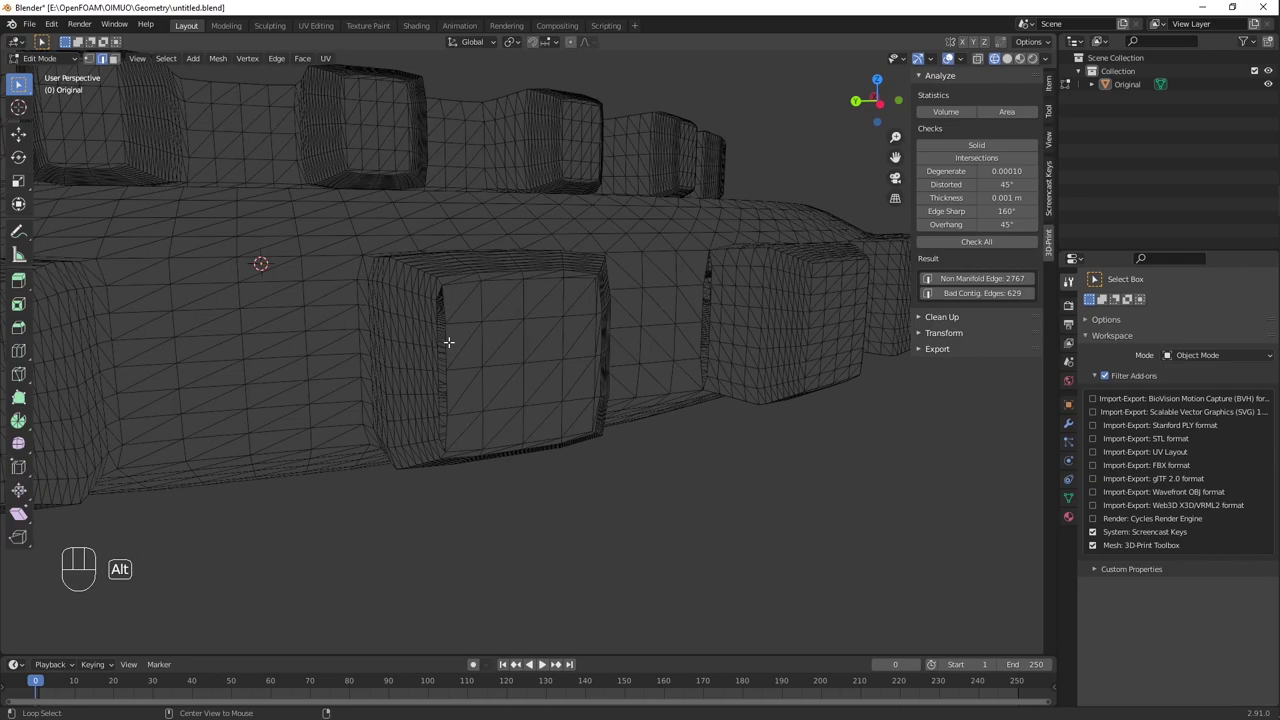
pyautogui.click(451, 337)
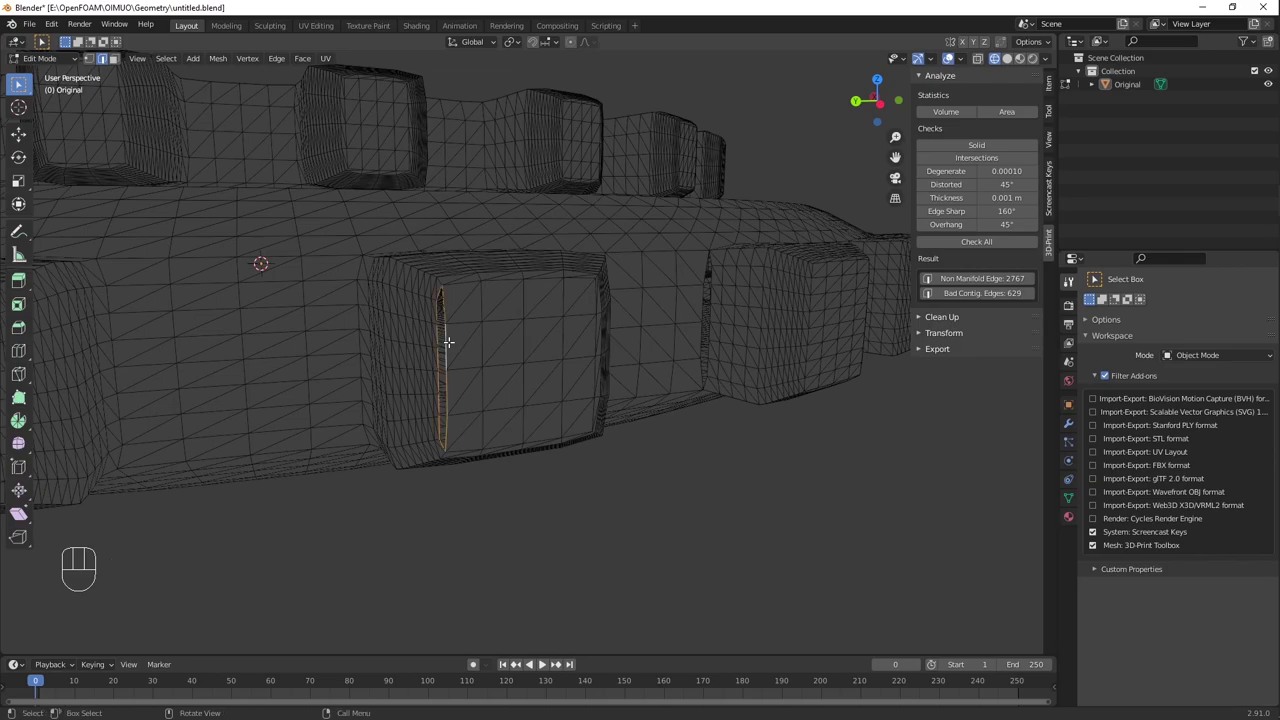
pyautogui.press('f')
pyautogui.press('ctrl+t')
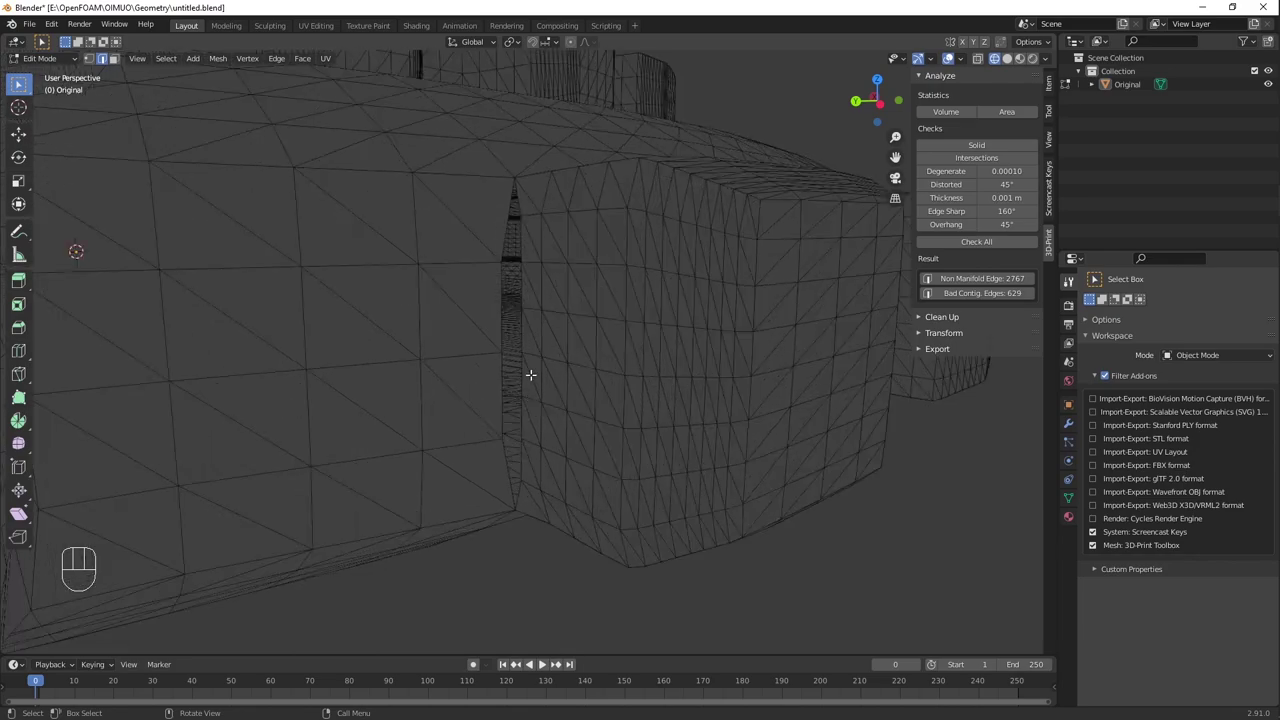
pyautogui.click(522, 367)
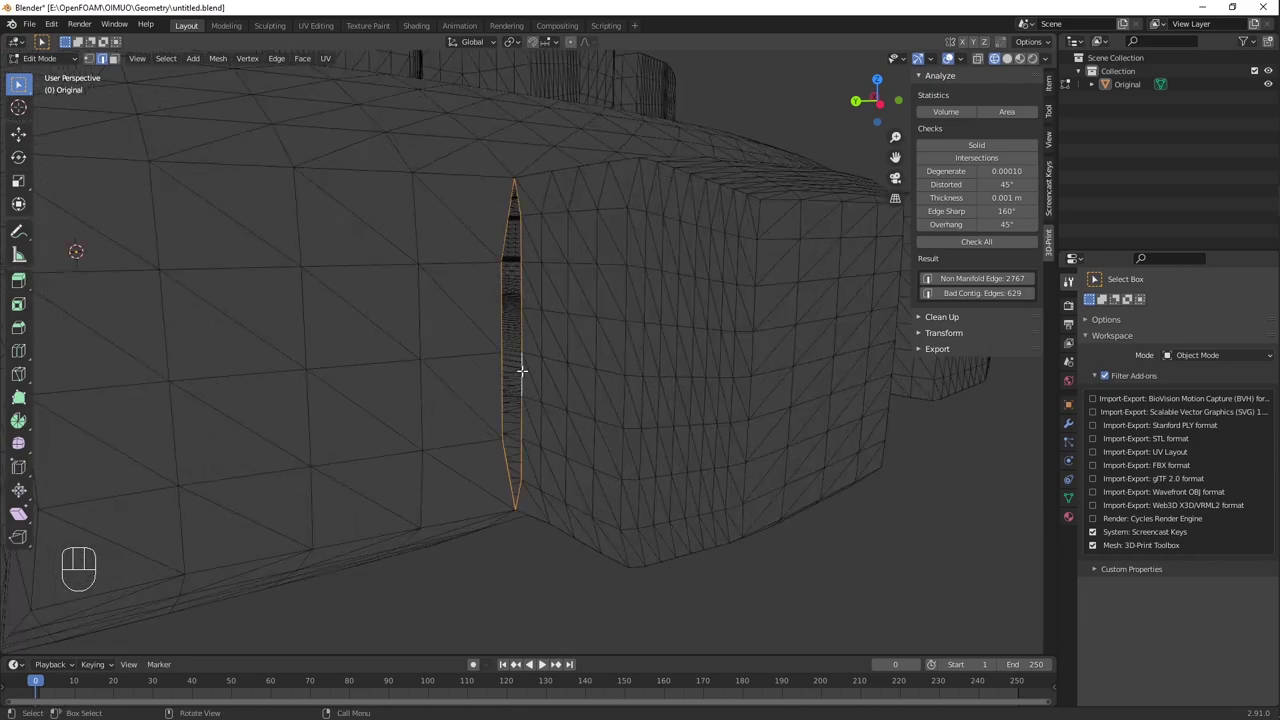
pyautogui.press('f')
pyautogui.press('ctrl+t')
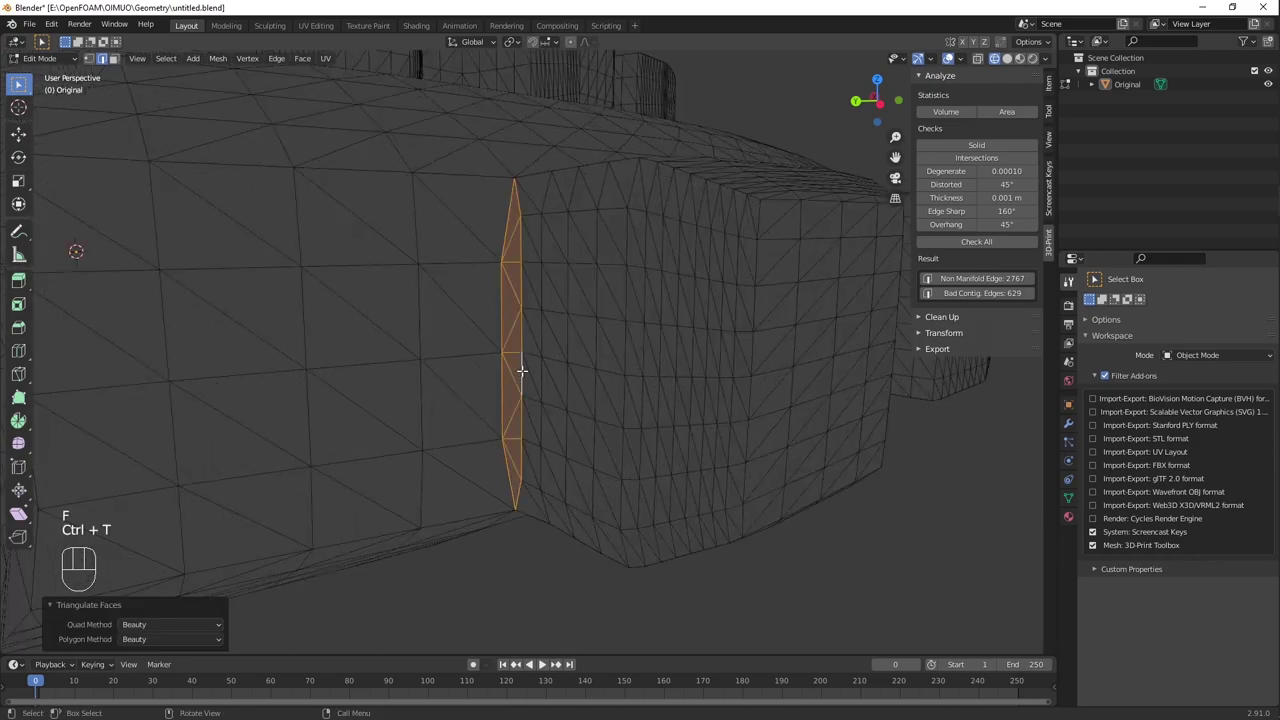
pyautogui.click(509, 567)
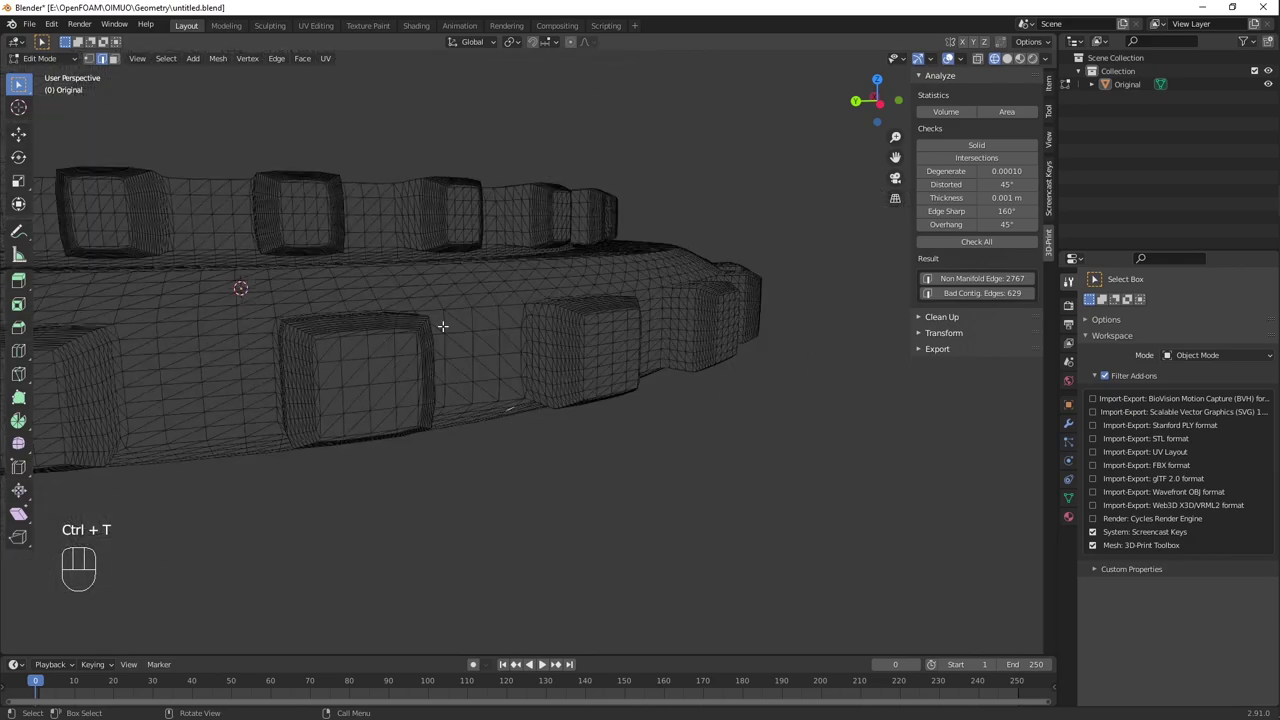
# Step: Rerun the check and select the remaining non-manifold edges, now 2,743
pyautogui.moveTo(500, 321); pyautogui.dragTo(490, 329)
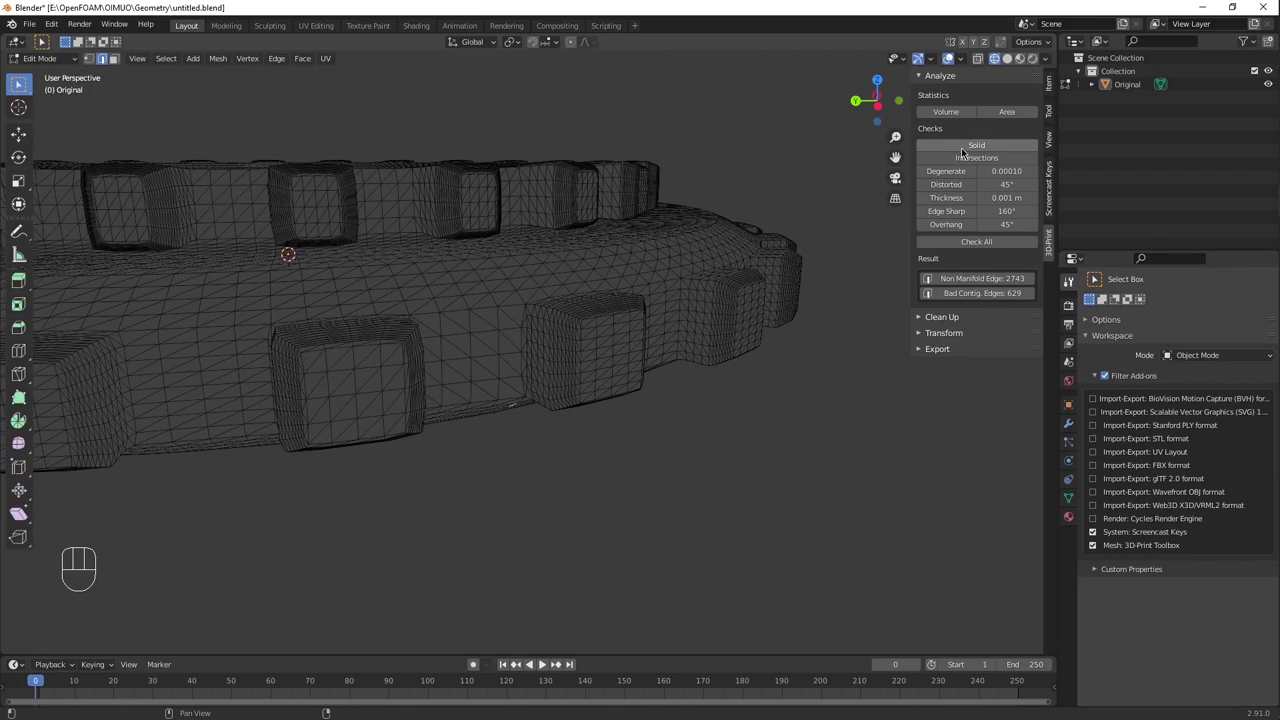
pyautogui.click(968, 275)
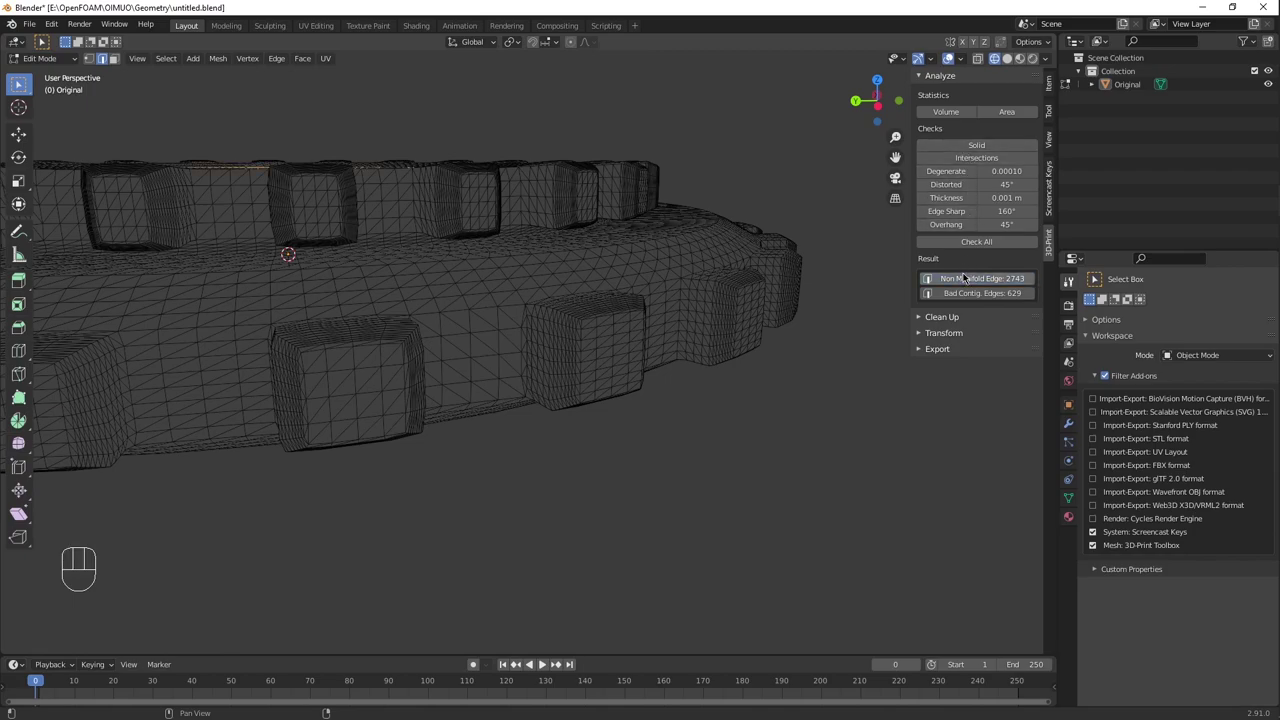
pyautogui.click(968, 275)
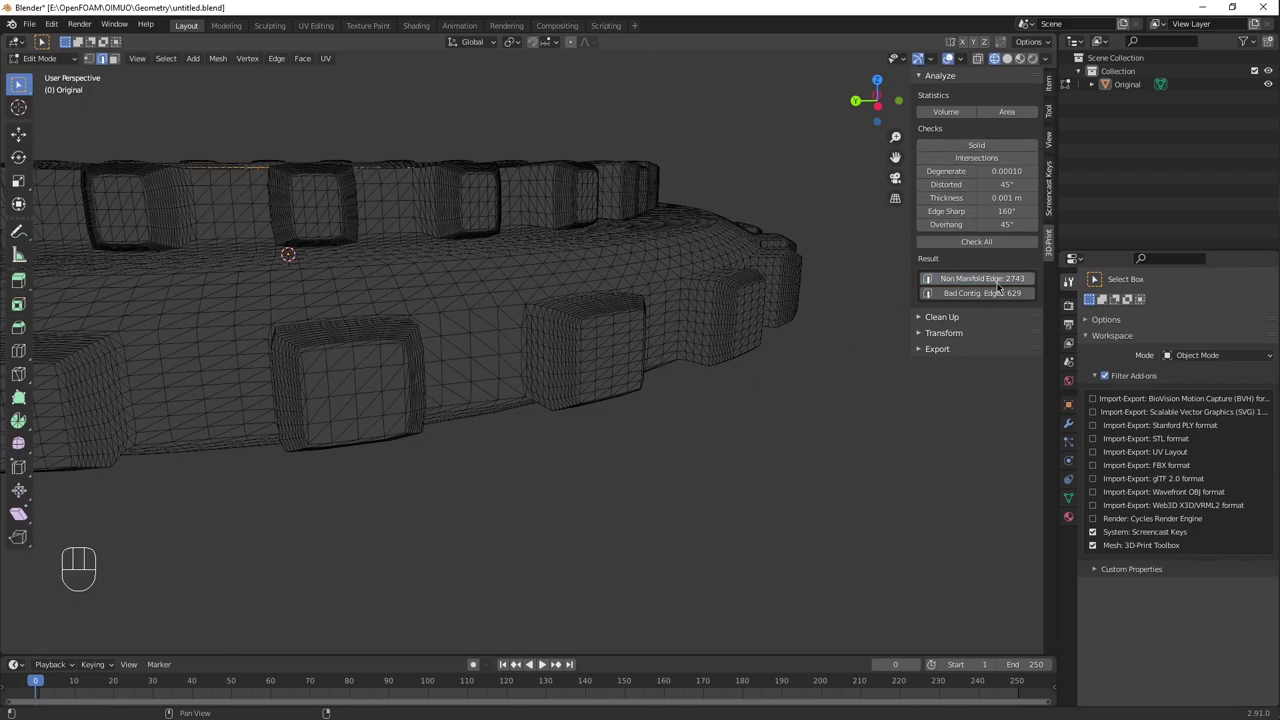
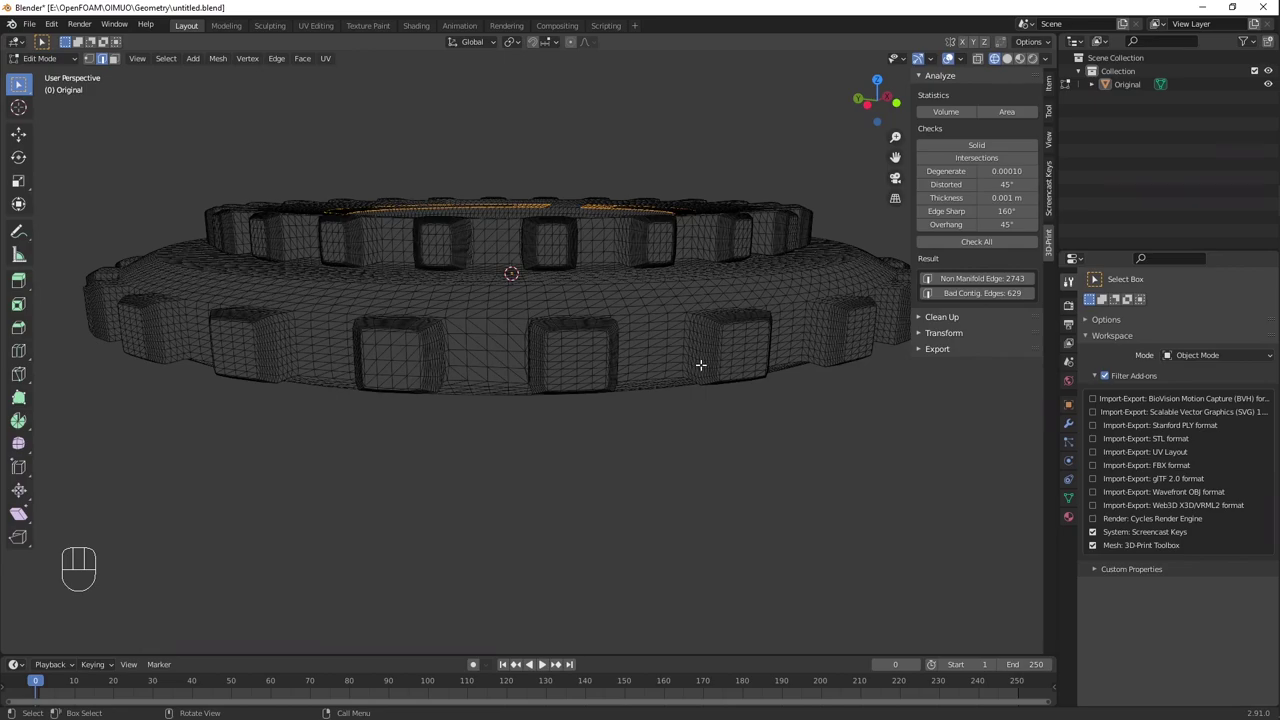
# Step: Orbit around the gear rim to the next open hole beside a tooth
pyautogui.middleClick(707, 327)
pyautogui.moveTo(670, 340); pyautogui.dragTo(599, 348)
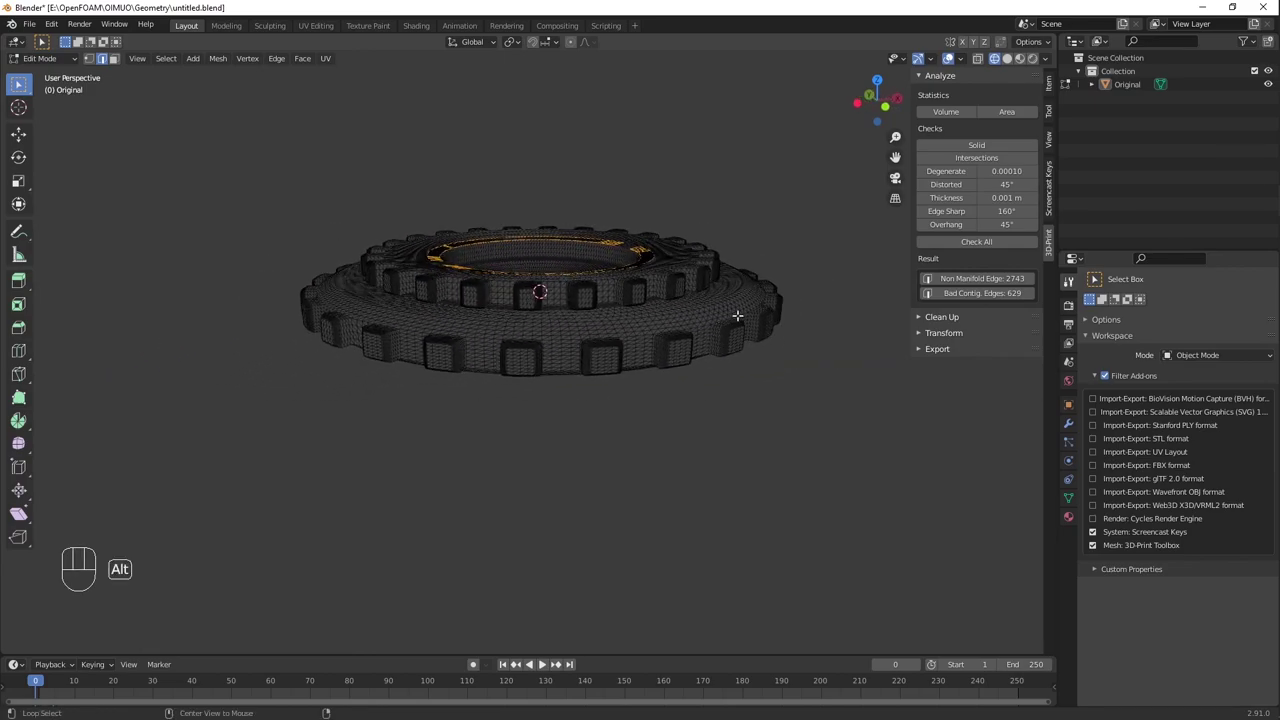
pyautogui.moveTo(673, 346); pyautogui.dragTo(557, 354)
pyautogui.middleClick(779, 342)
pyautogui.moveTo(690, 350); pyautogui.dragTo(608, 367)
pyautogui.middleClick(686, 378)
pyautogui.middleClick(575, 390)
pyautogui.middleClick(402, 358)
# Step: Select the hole's boundary loop, fill it with faces, deselect and undo twice while checking it
pyautogui.click(460, 450)
pyautogui.middleClick(428, 409)
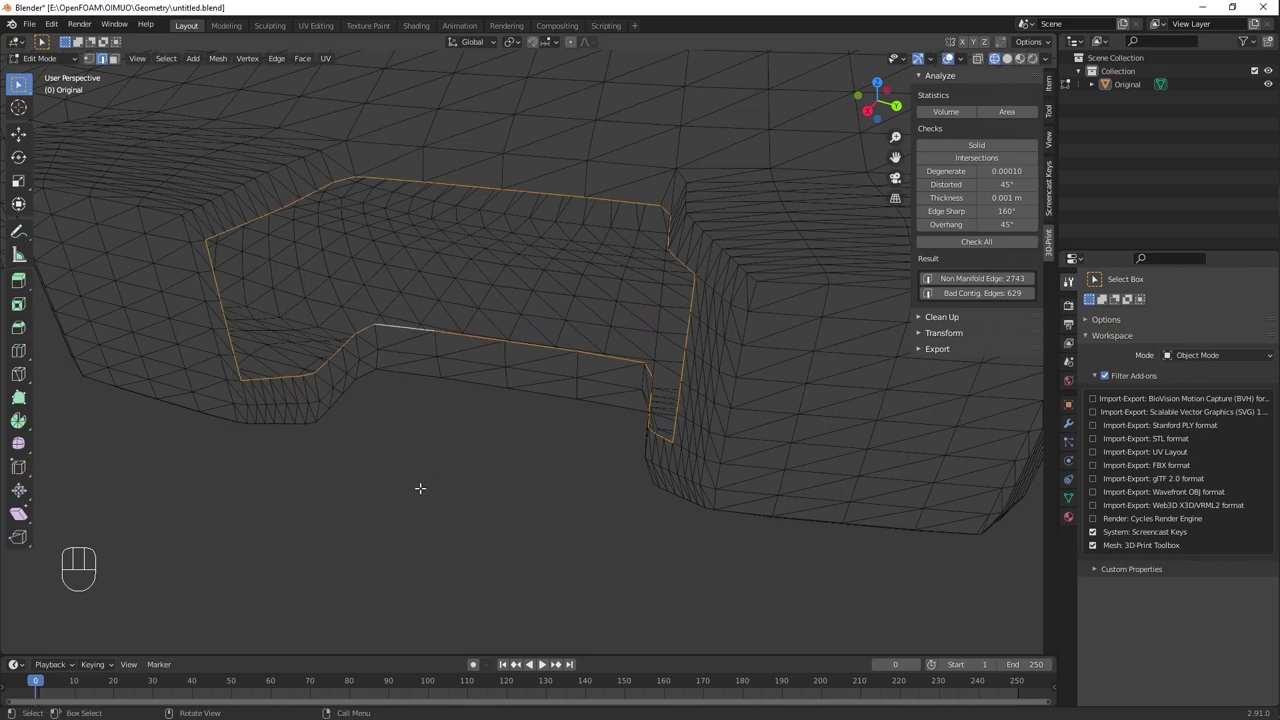
pyautogui.press('ctrl+t')
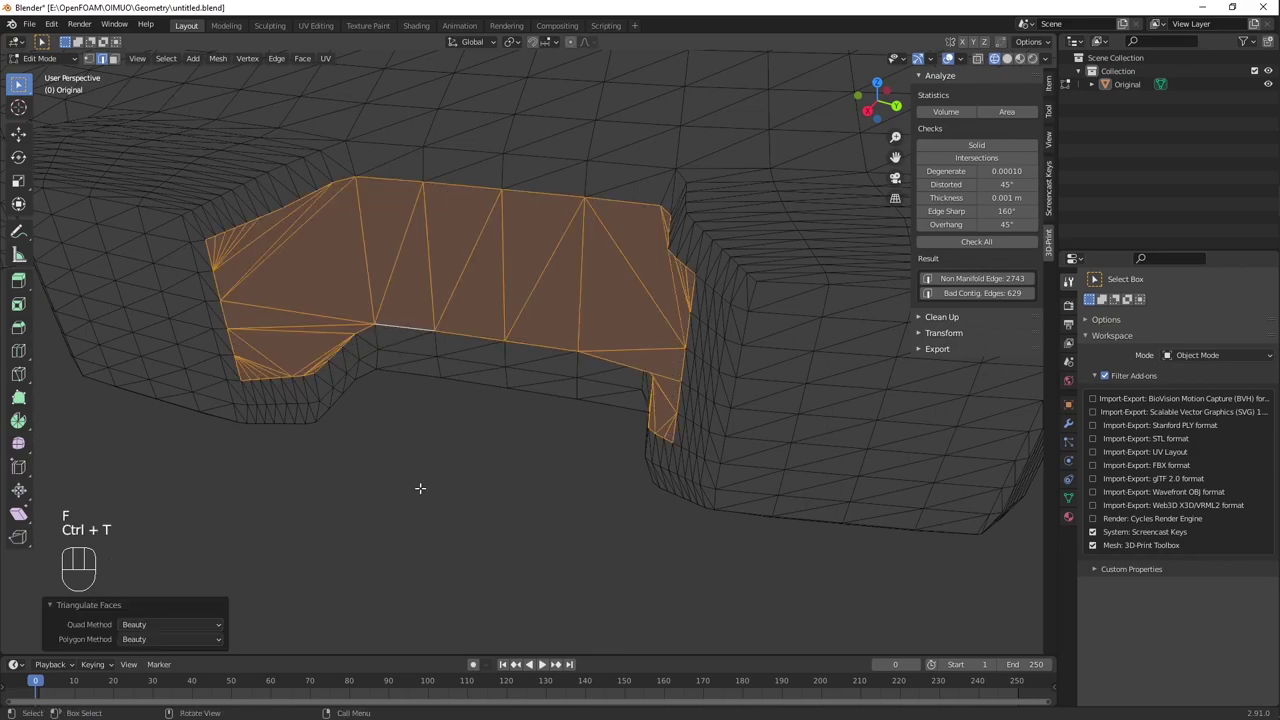
pyautogui.moveTo(425, 480); pyautogui.dragTo(437, 478)
pyautogui.click(437, 478)
pyautogui.middleClick(431, 473)
pyautogui.press('ctrl+z')
pyautogui.press('ctrl+z')
pyautogui.middleClick(306, 455)
pyautogui.middleClick(280, 404)
pyautogui.middleClick(546, 333)
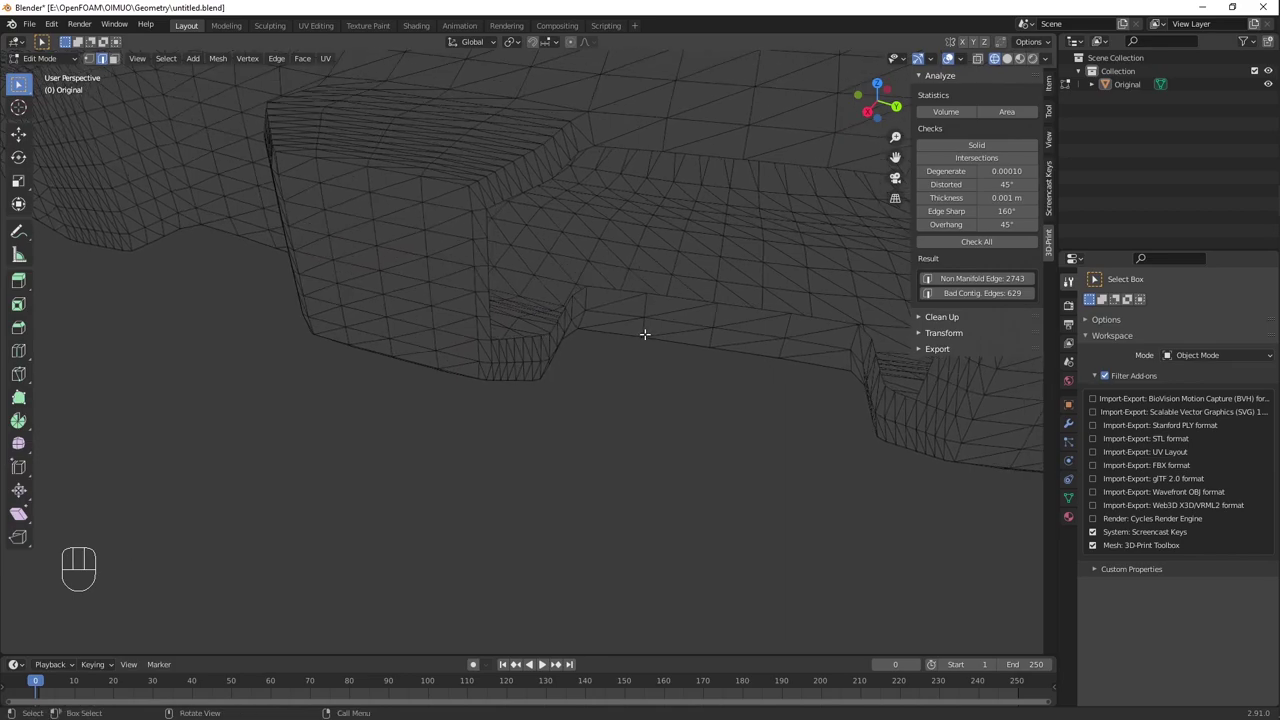
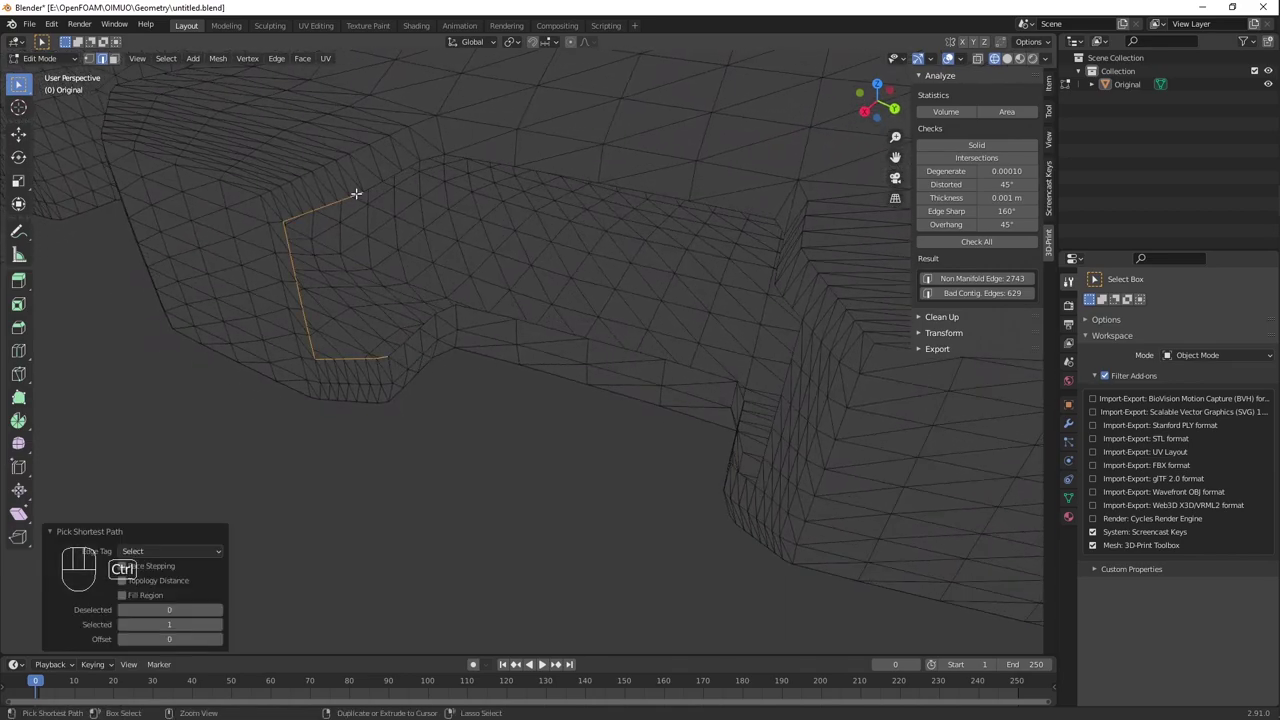
# Step: Fill the narrow slit between a tooth and the rim with a new face
pyautogui.press('f')
pyautogui.press('ctrl+t')
pyautogui.moveTo(480, 381); pyautogui.dragTo(507, 376)
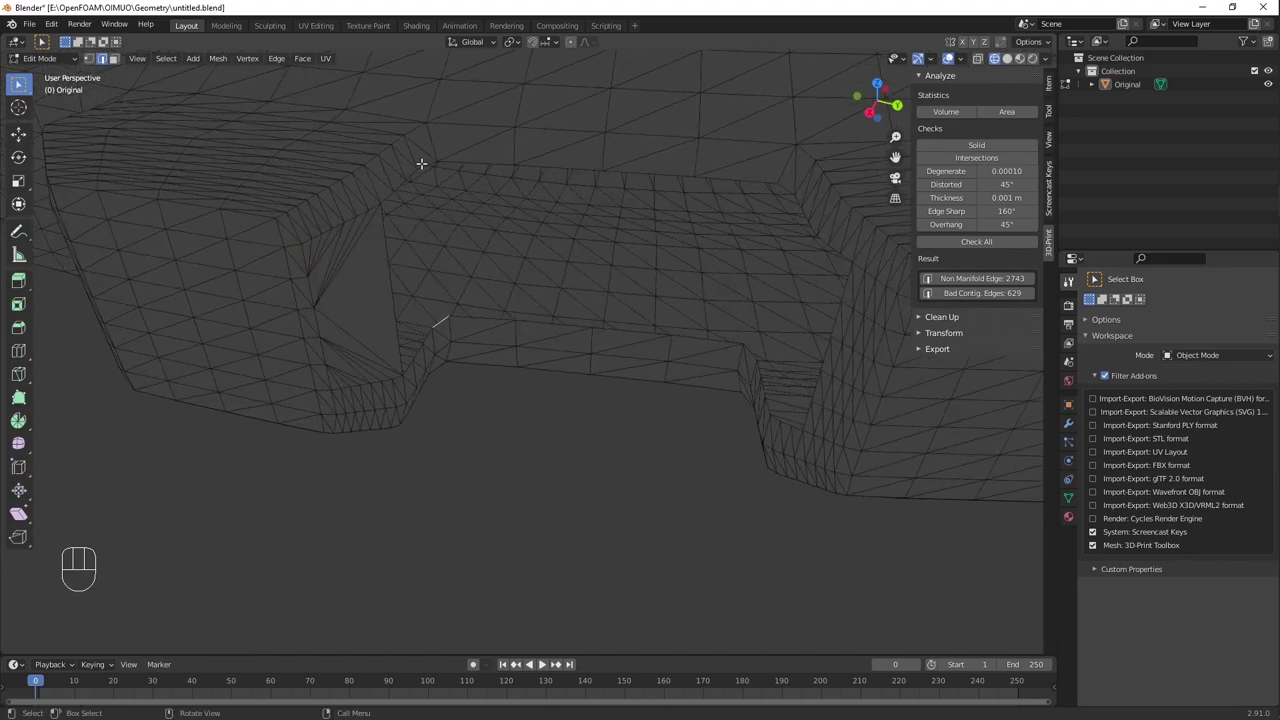
pyautogui.click(422, 159)
pyautogui.press('f')
pyautogui.press('ctrl+t')
# Step: Select the next slit's boundary edges along the tooth side and fill it as well
pyautogui.middleClick(807, 399)
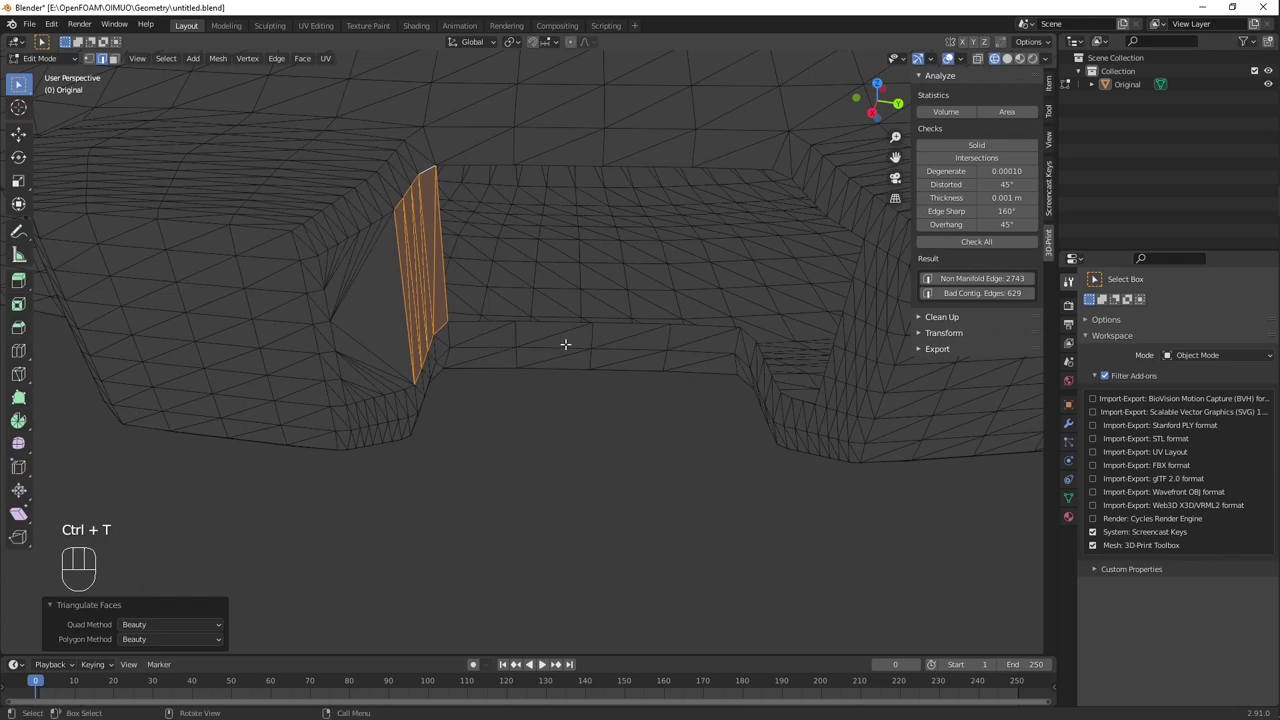
pyautogui.moveTo(763, 382); pyautogui.dragTo(783, 393)
pyautogui.click(793, 368)
pyautogui.click(841, 208)
pyautogui.press('f')
pyautogui.press('ctrl+t')
pyautogui.doubleClick(741, 307)
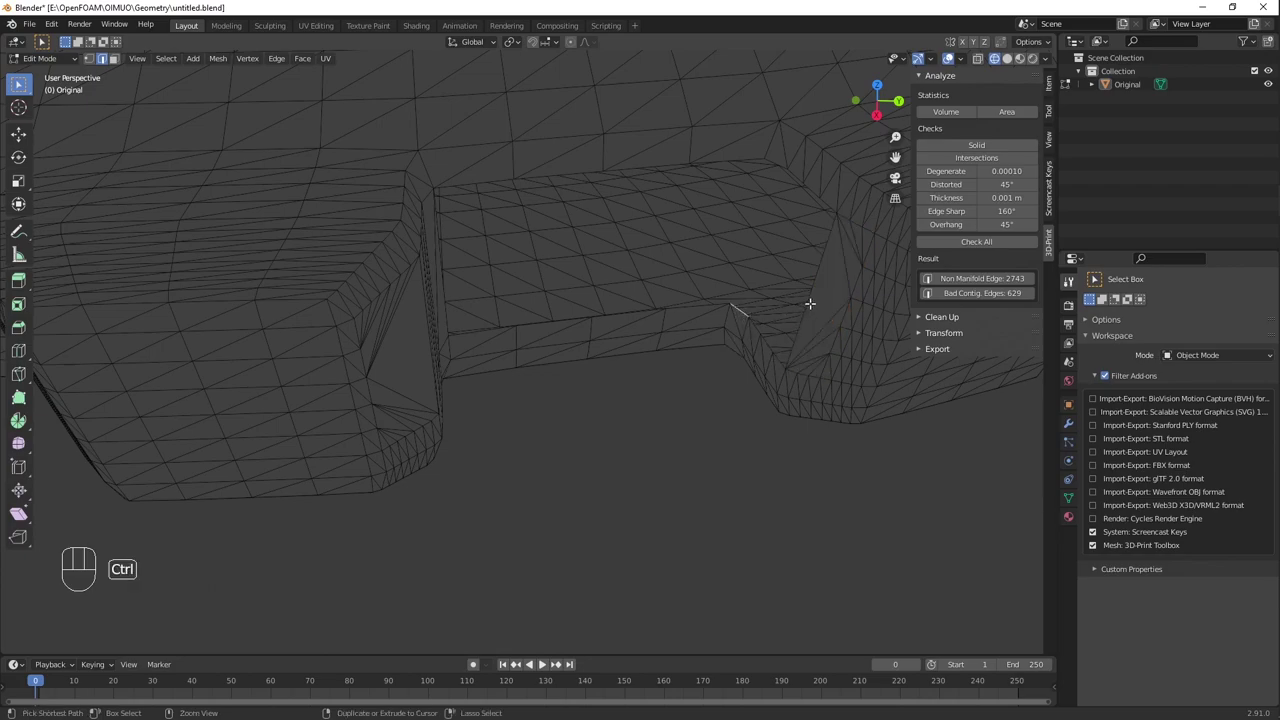
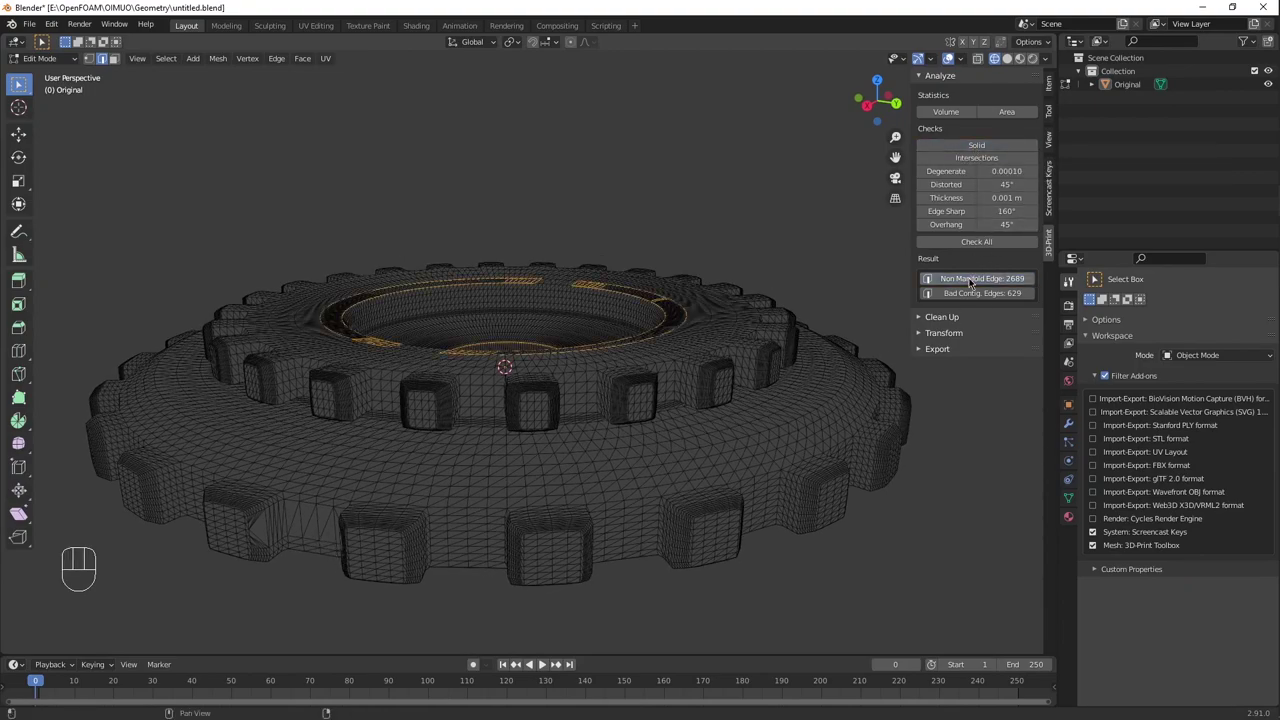
# Step: Orbit to look straight down onto the gear's central bore
pyautogui.moveTo(519, 457); pyautogui.dragTo(507, 522)
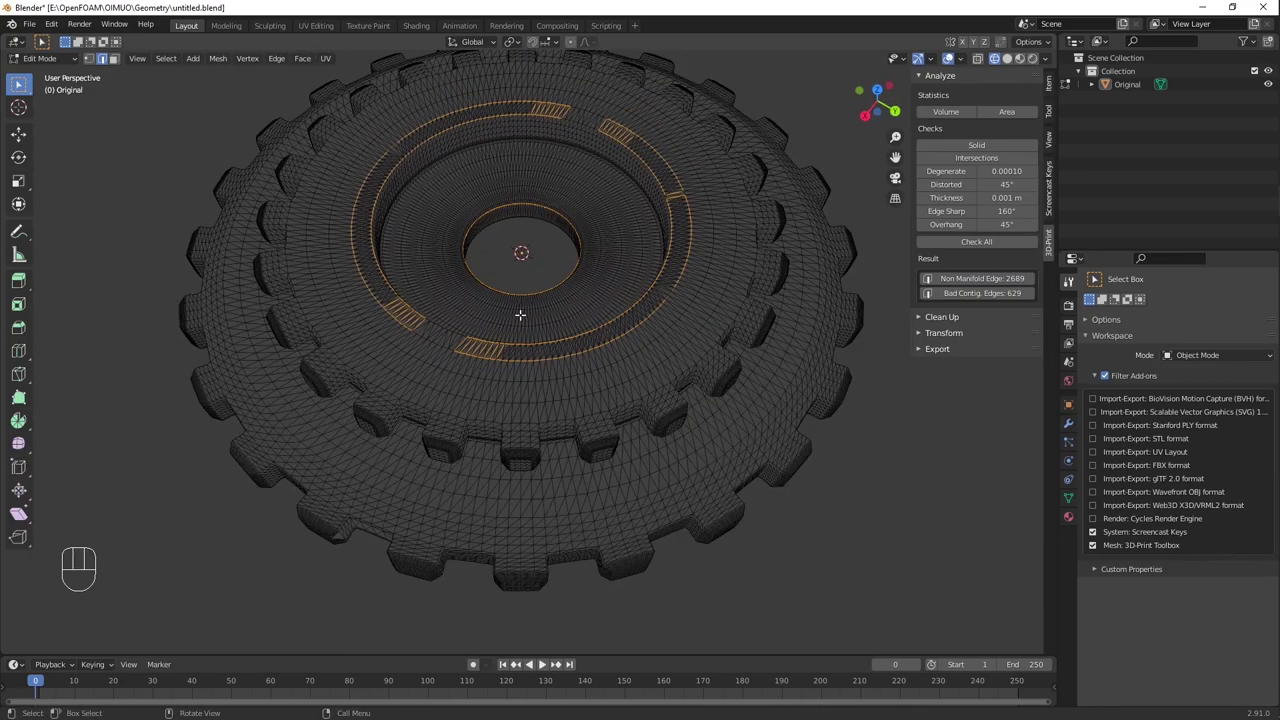
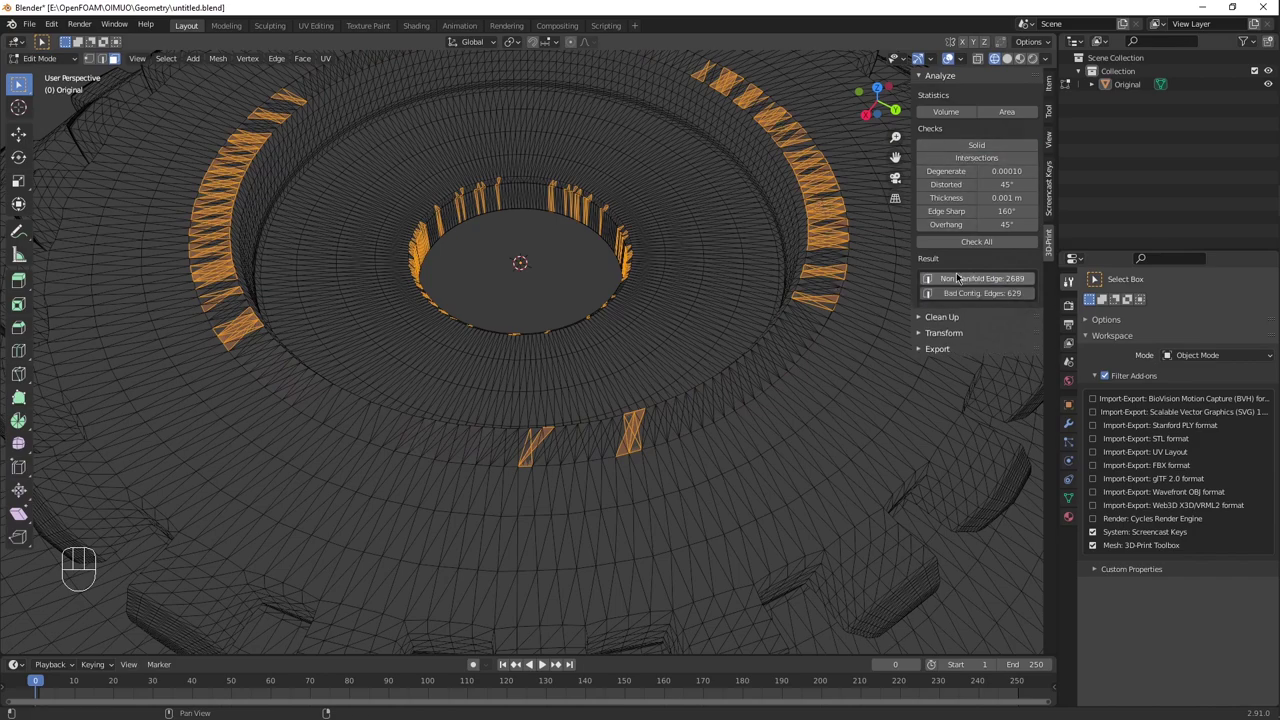
# Step: Clear the non-manifold selection and pick the face ring on the gear's inner step
pyautogui.press('3')
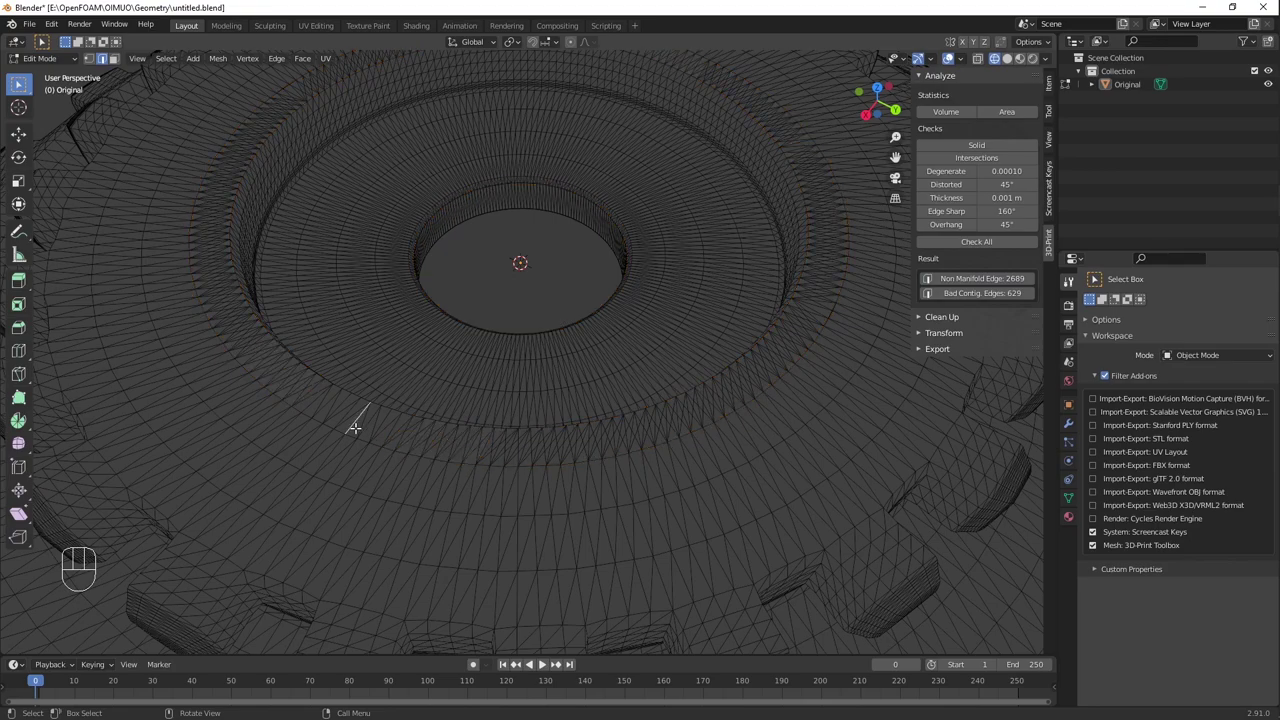
pyautogui.press('3')
pyautogui.click(358, 423)
pyautogui.press('q')
pyautogui.press('x')
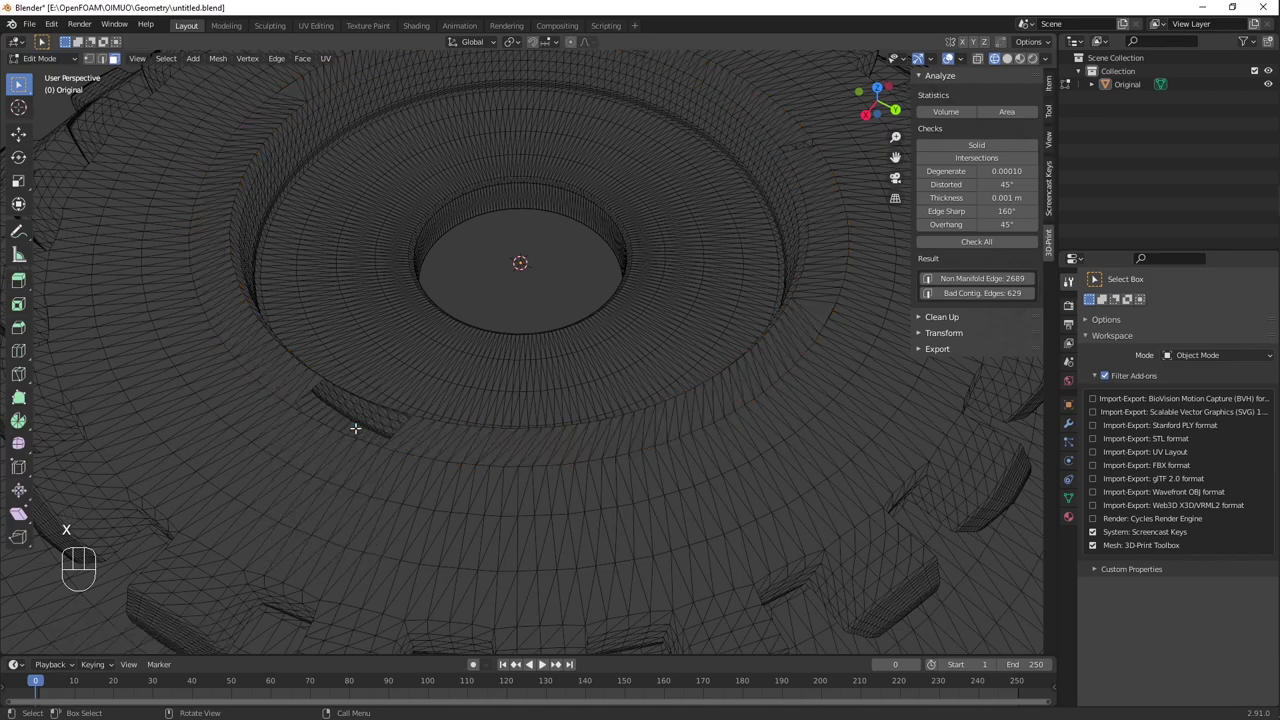
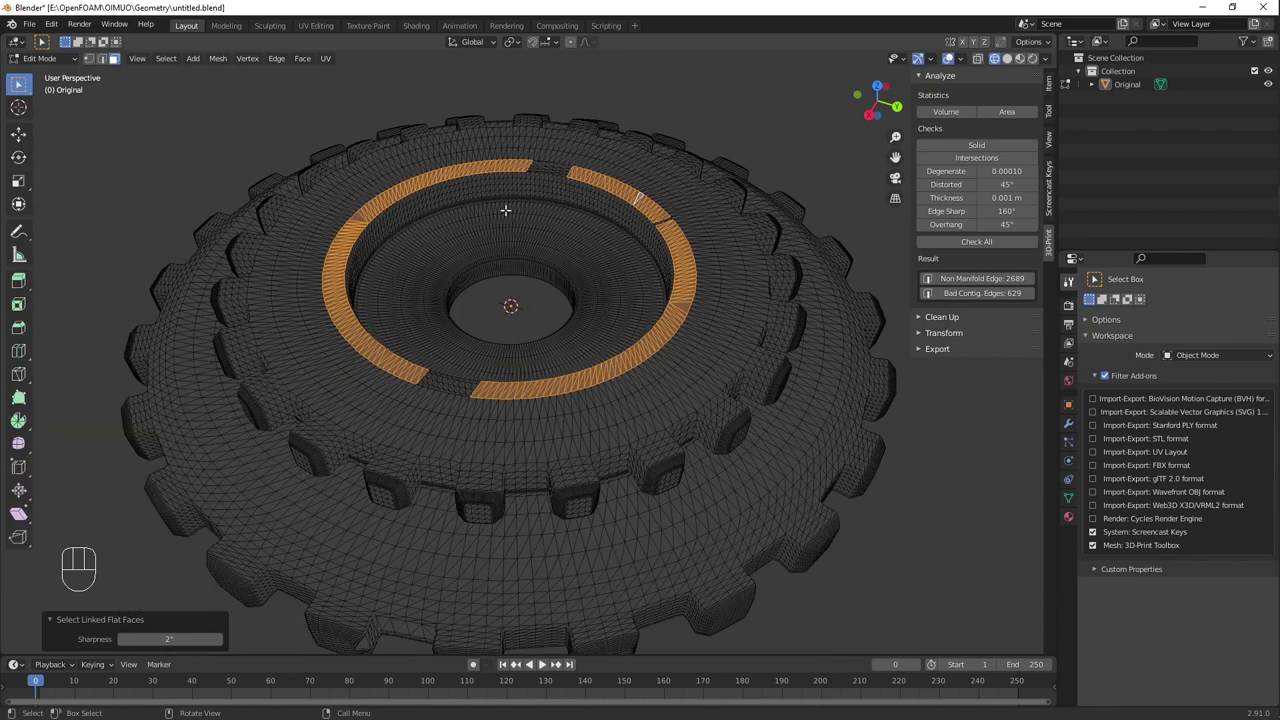
# Step: Clear the selection, fill the inner ring's open edge loop with a face and triangulate it
pyautogui.press('x')
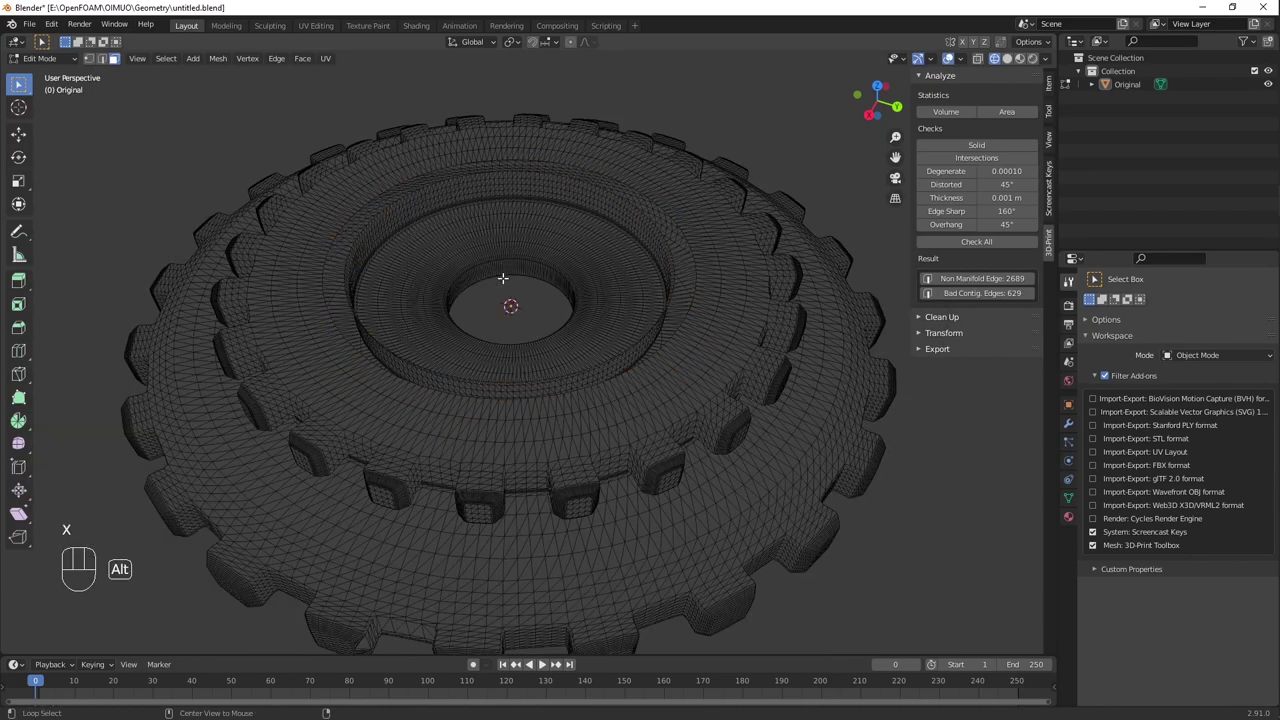
pyautogui.middleClick(502, 276)
pyautogui.moveTo(454, 369); pyautogui.dragTo(357, 351)
pyautogui.moveTo(416, 365); pyautogui.dragTo(350, 387)
pyautogui.press('2')
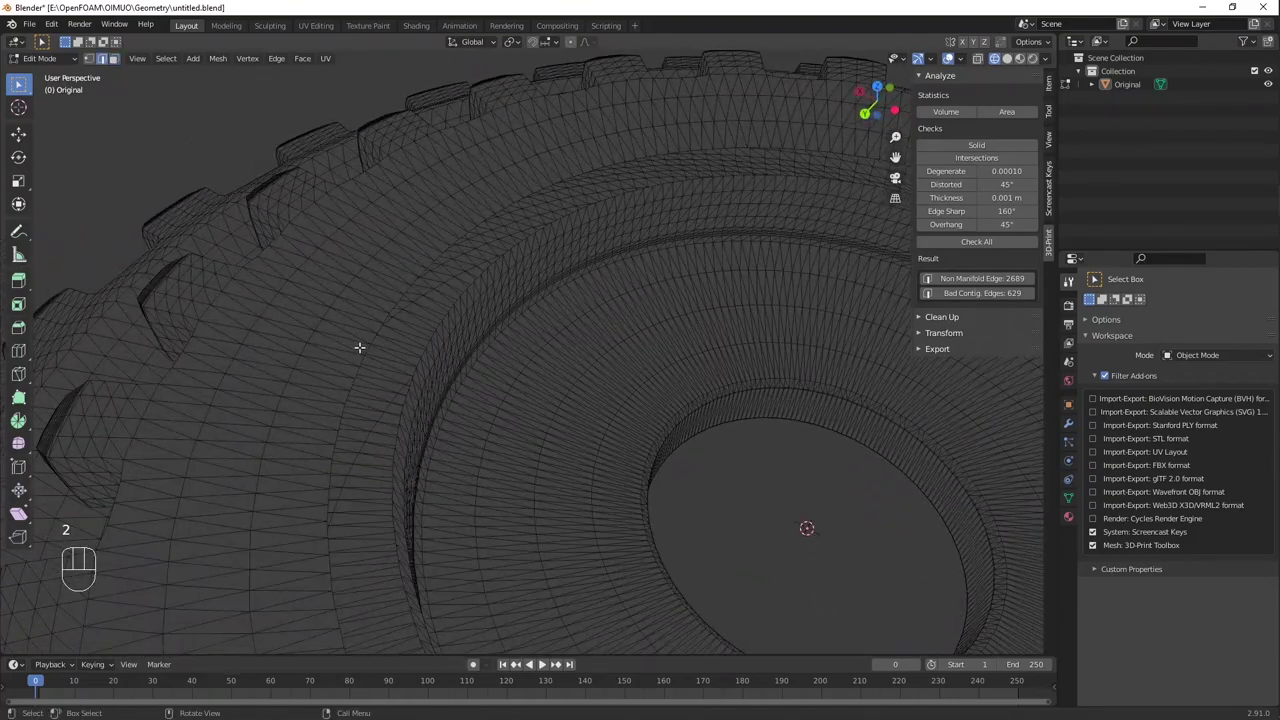
pyautogui.click(367, 345)
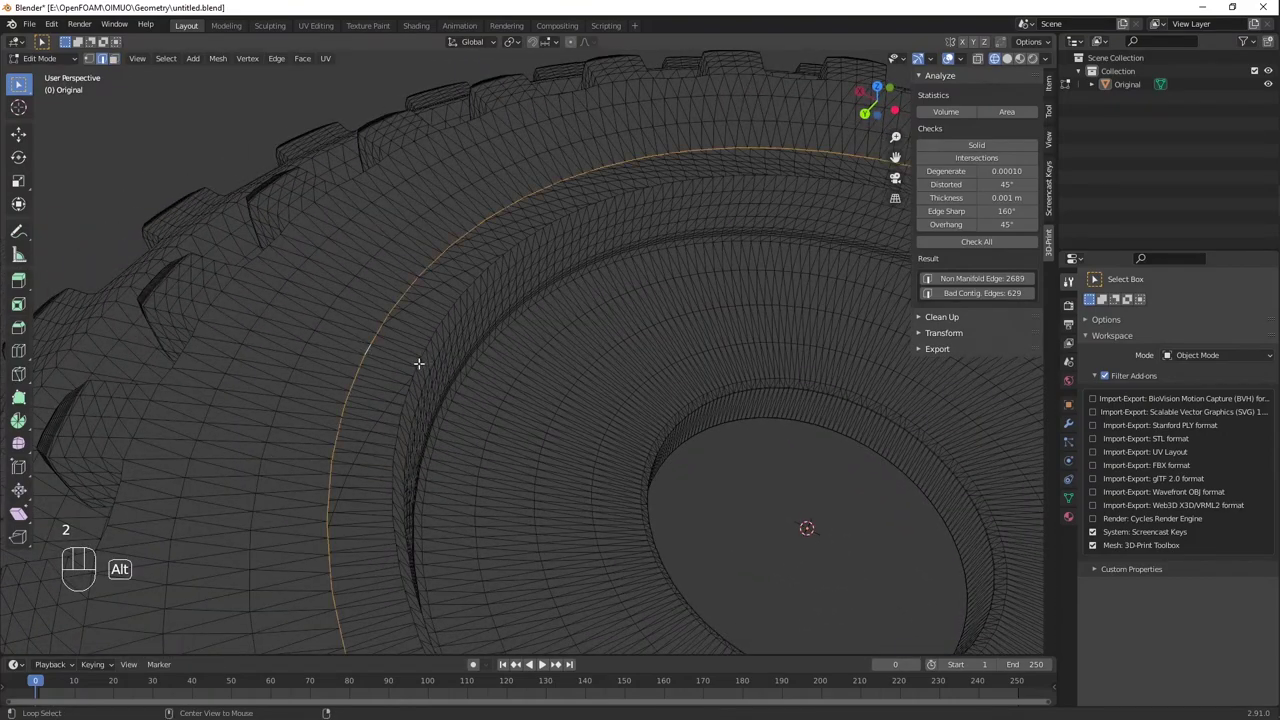
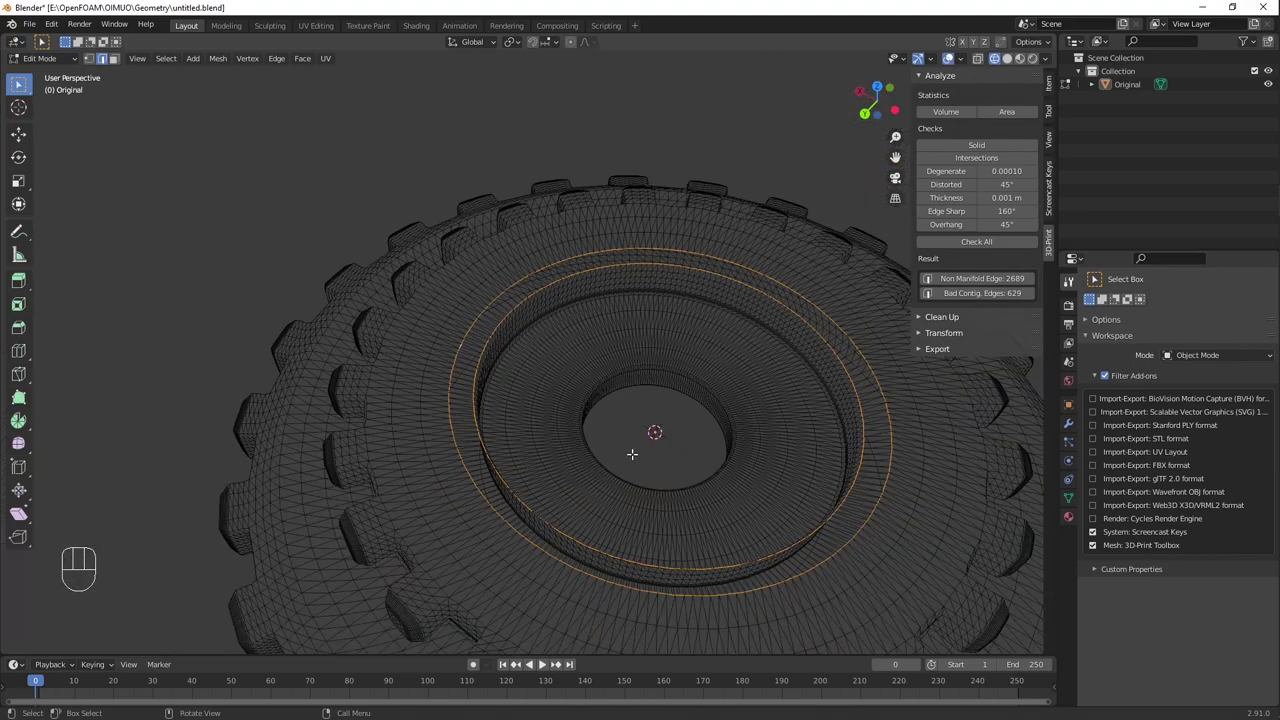
pyautogui.press('f')
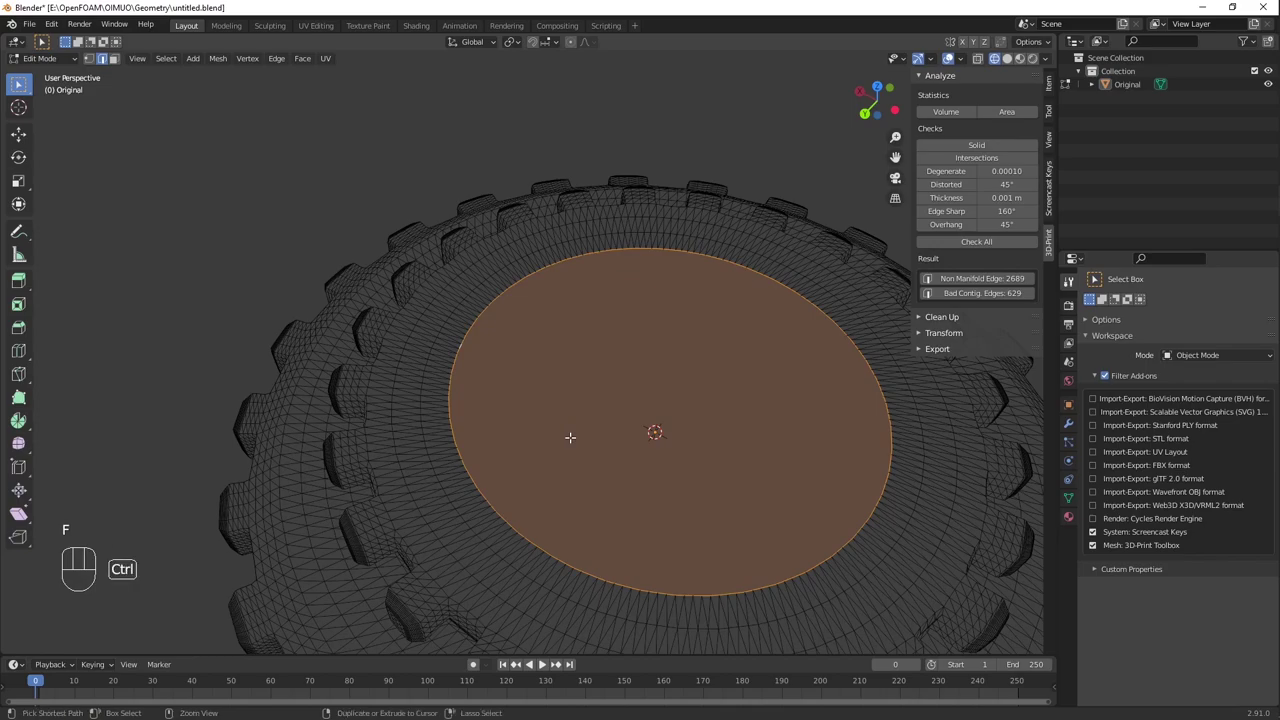
pyautogui.press('ctrl+t')
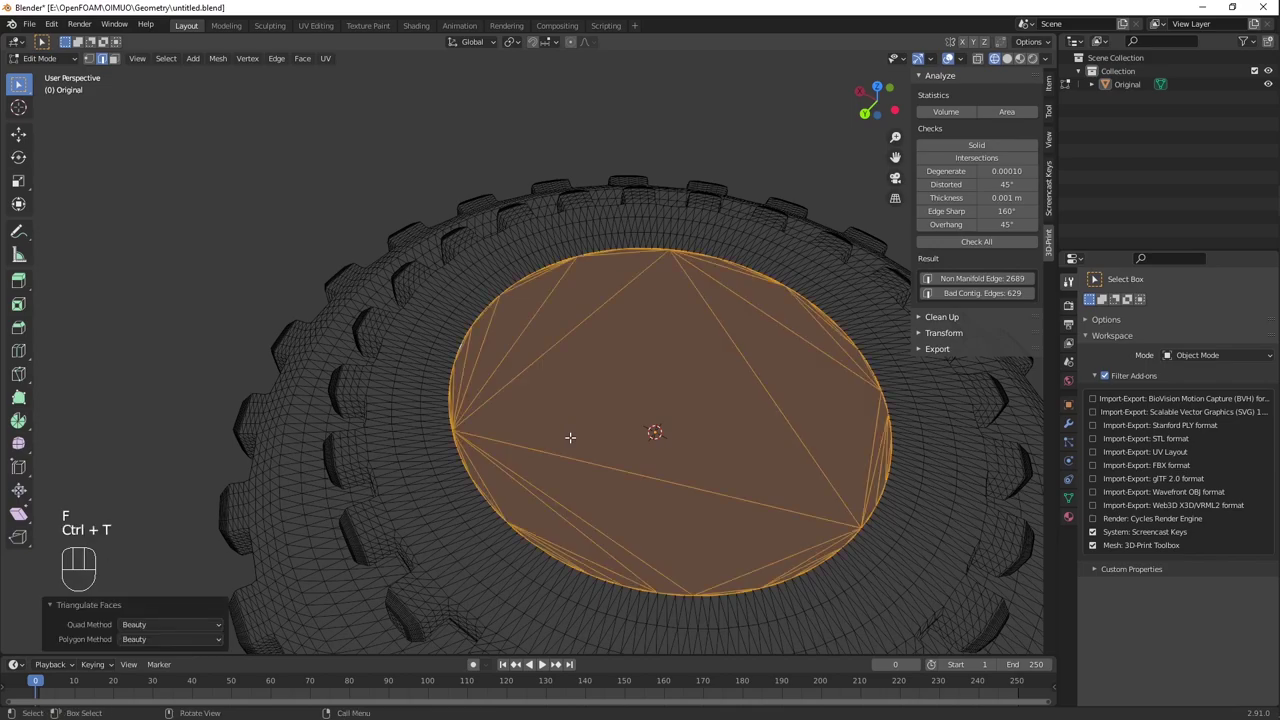
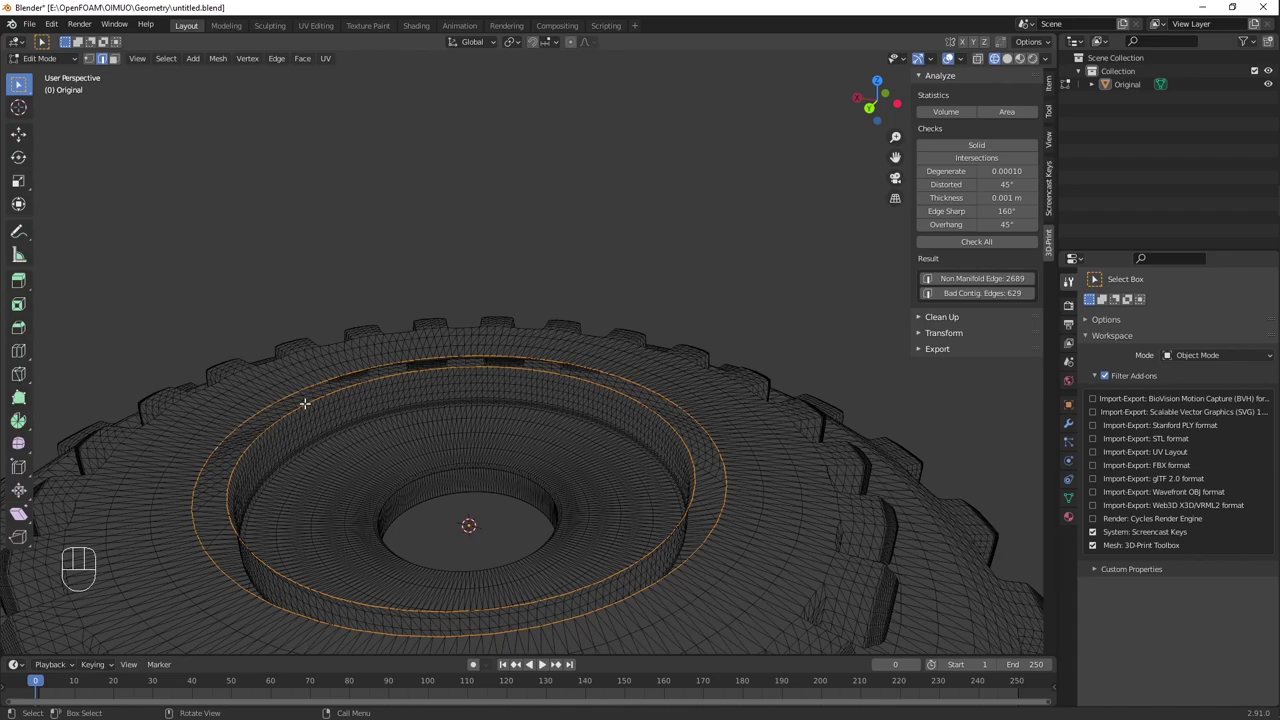
# Step: Bridge the remaining two edge loops around the bore with new faces
pyautogui.press('alt+f')
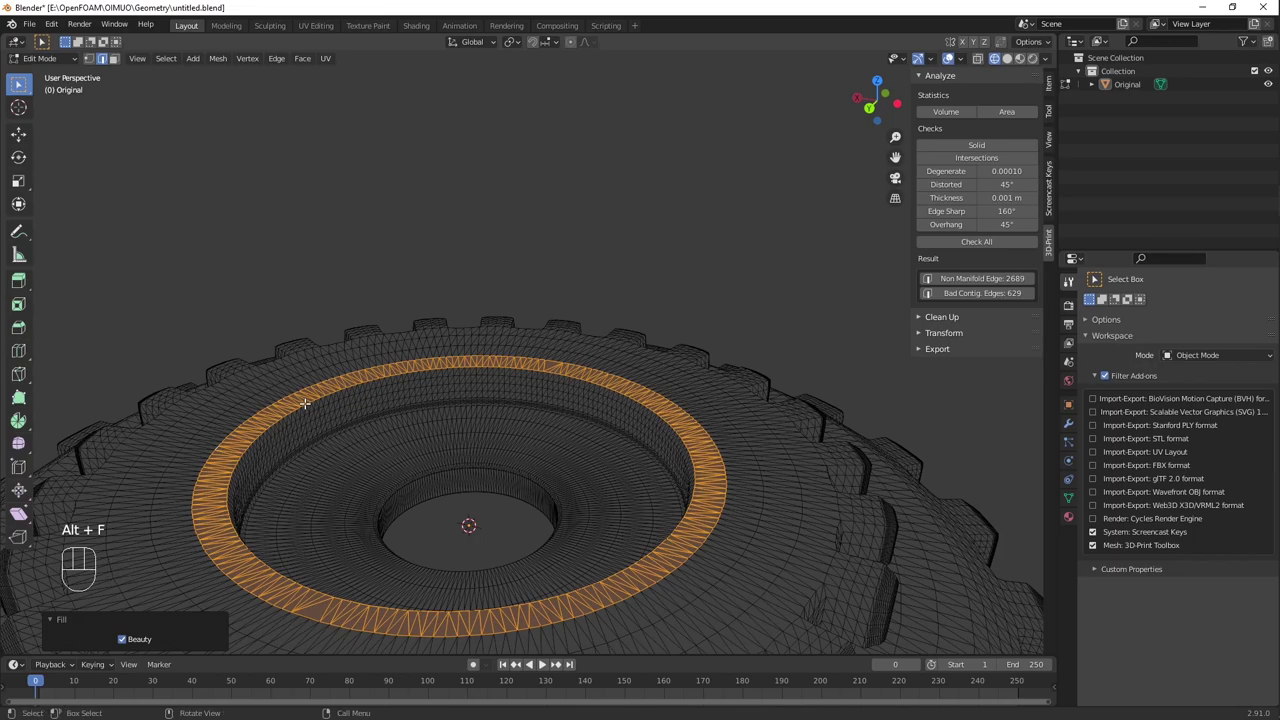
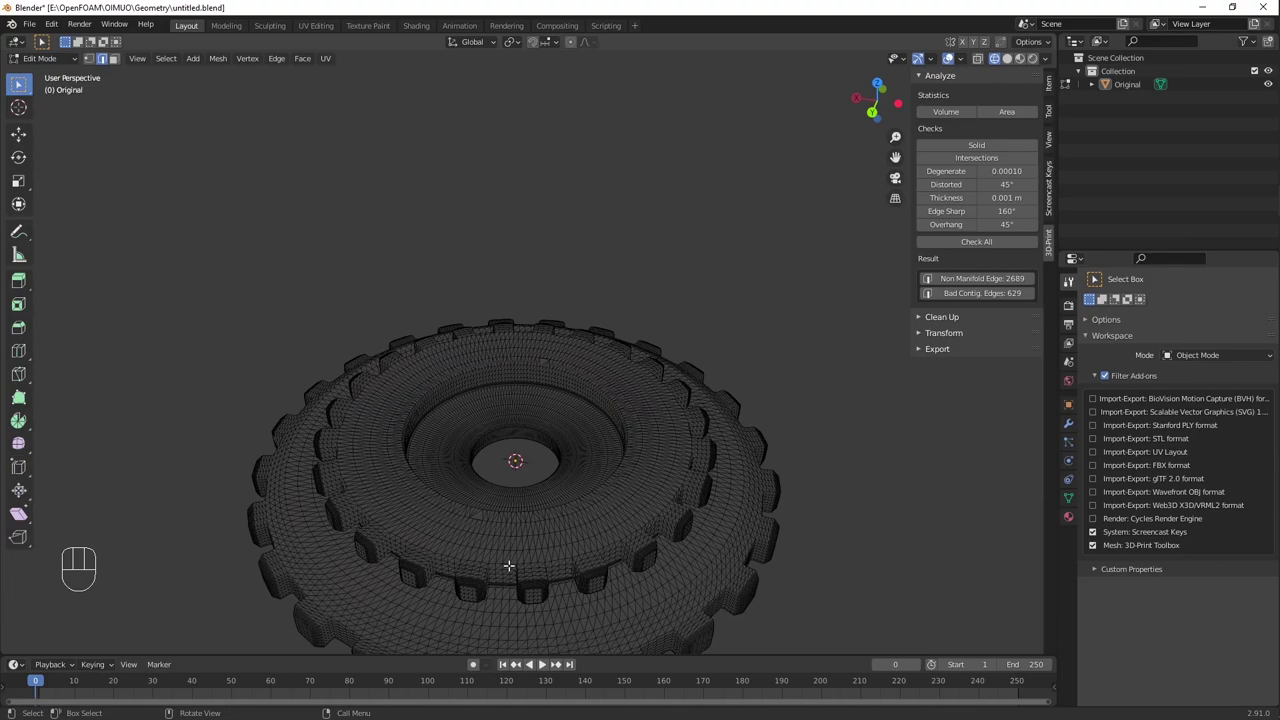
# Step: Select the edge loop around the hub opening and zoom in to inspect its doubled edges
pyautogui.middleClick(508, 563)
pyautogui.middleClick(559, 364)
pyautogui.middleClick(584, 323)
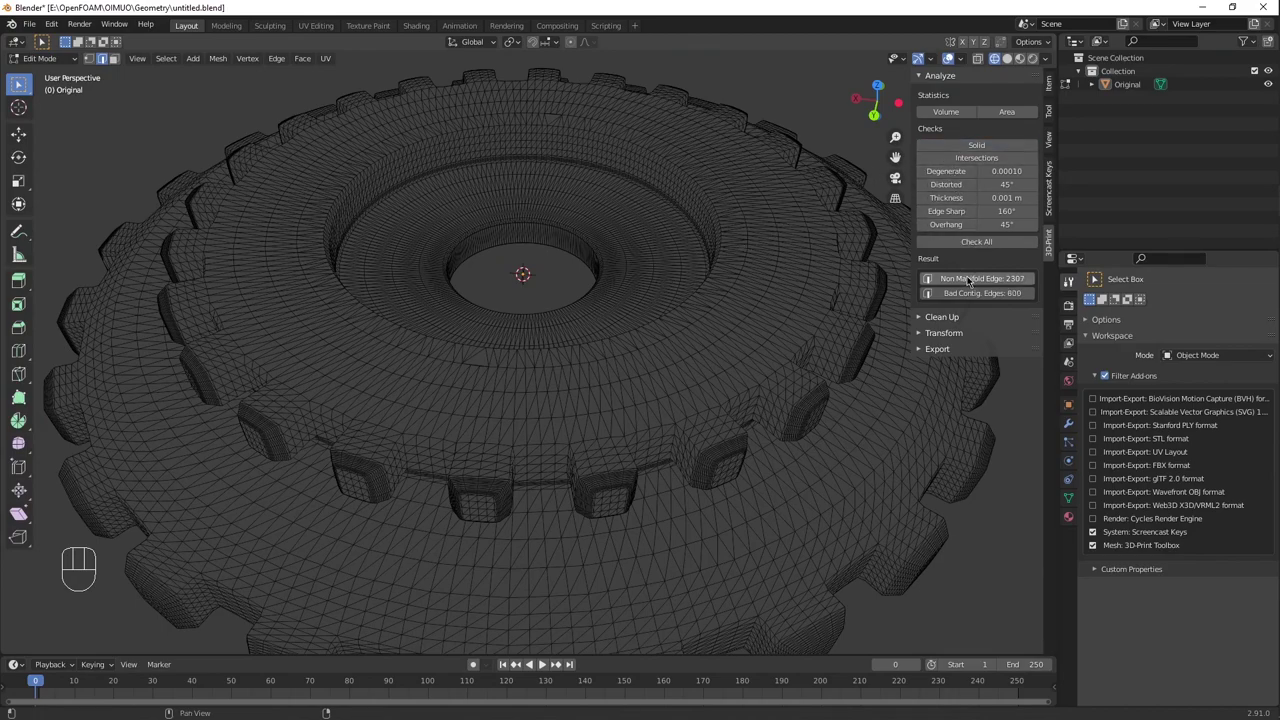
pyautogui.click(968, 277)
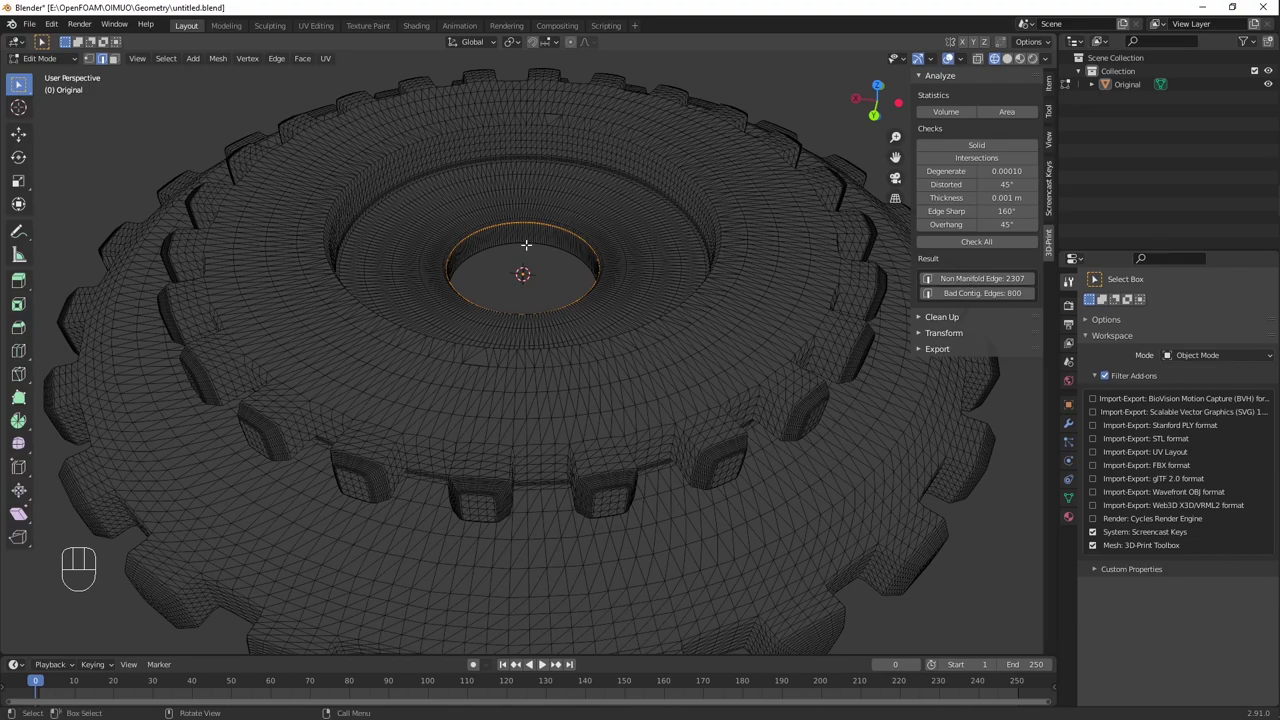
pyautogui.middleClick(516, 234)
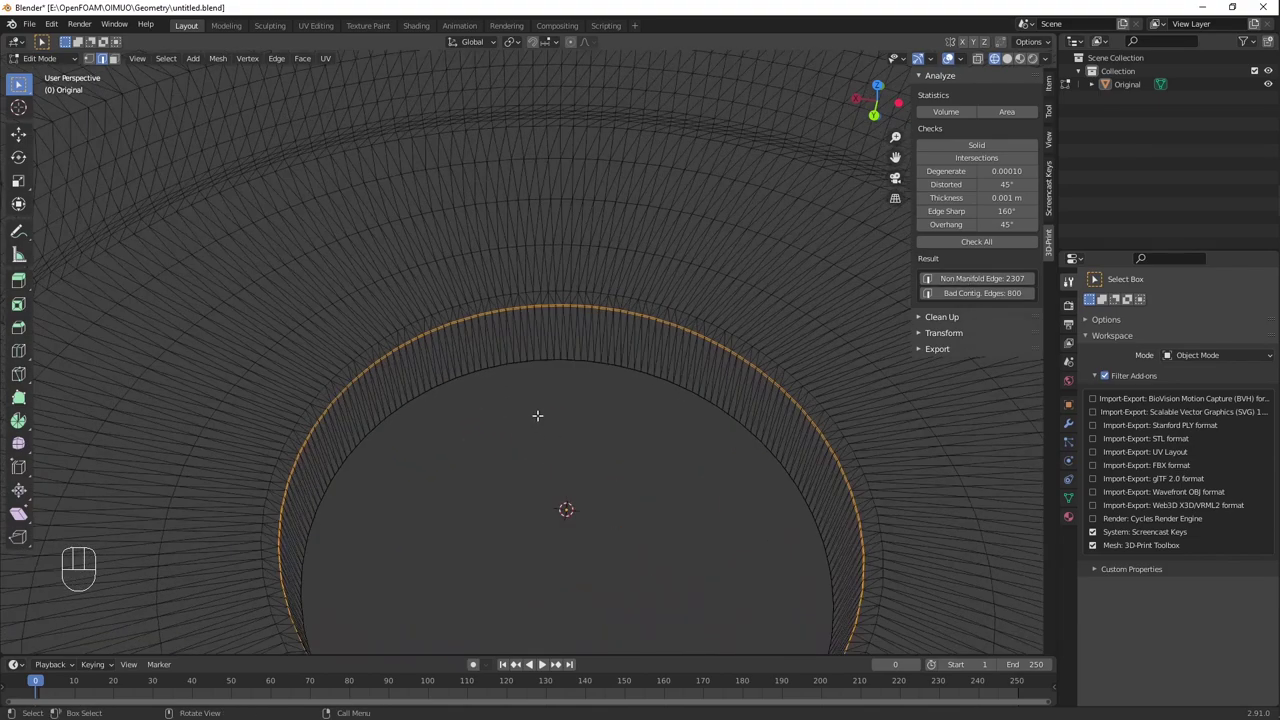
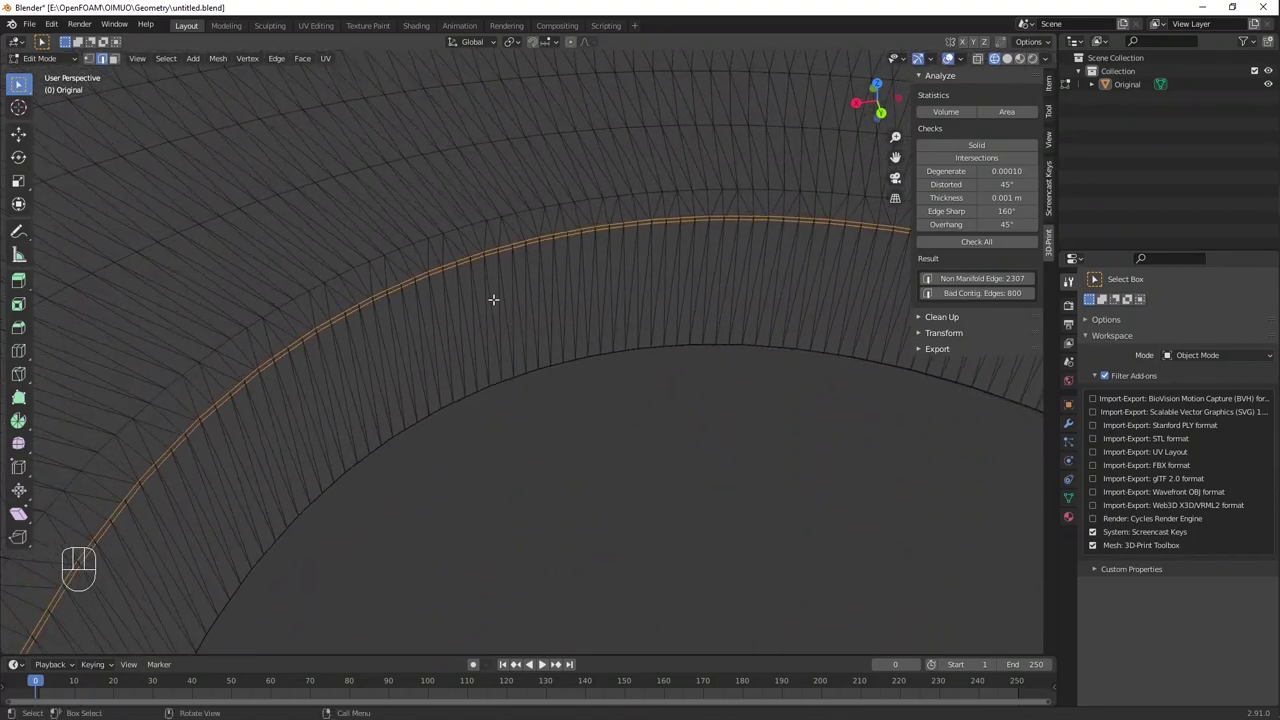
pyautogui.middleClick(477, 233)
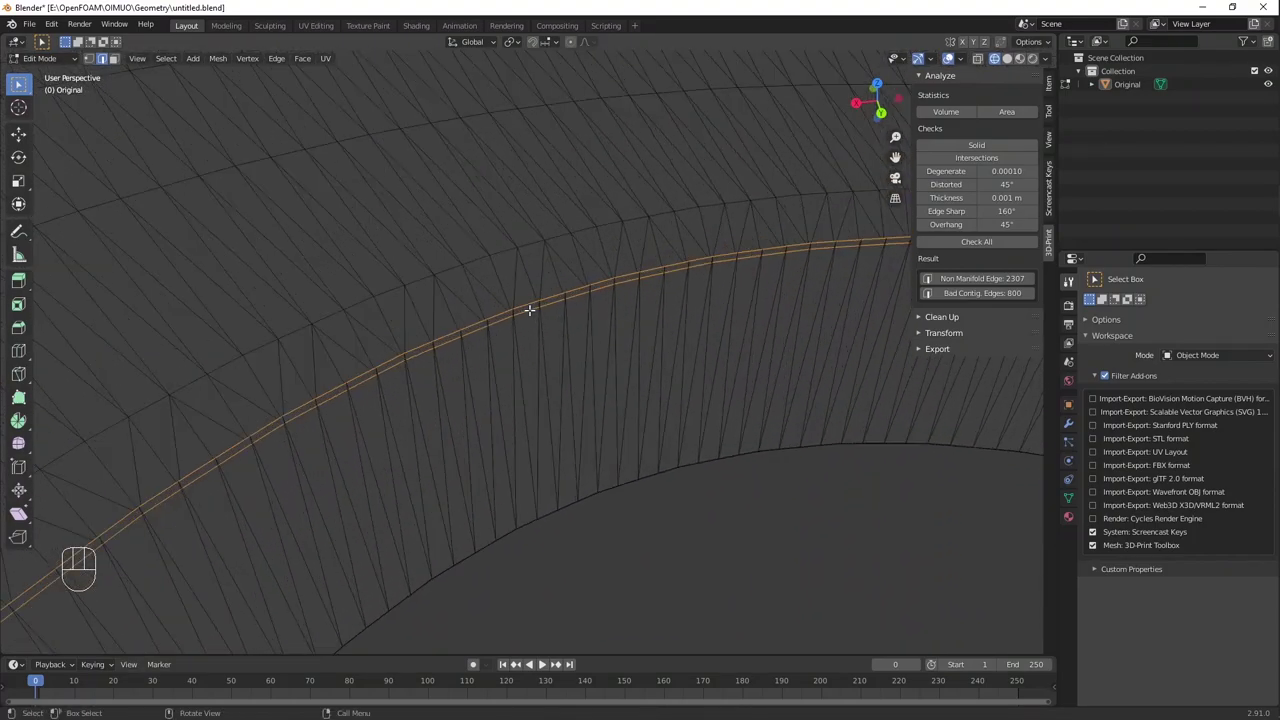
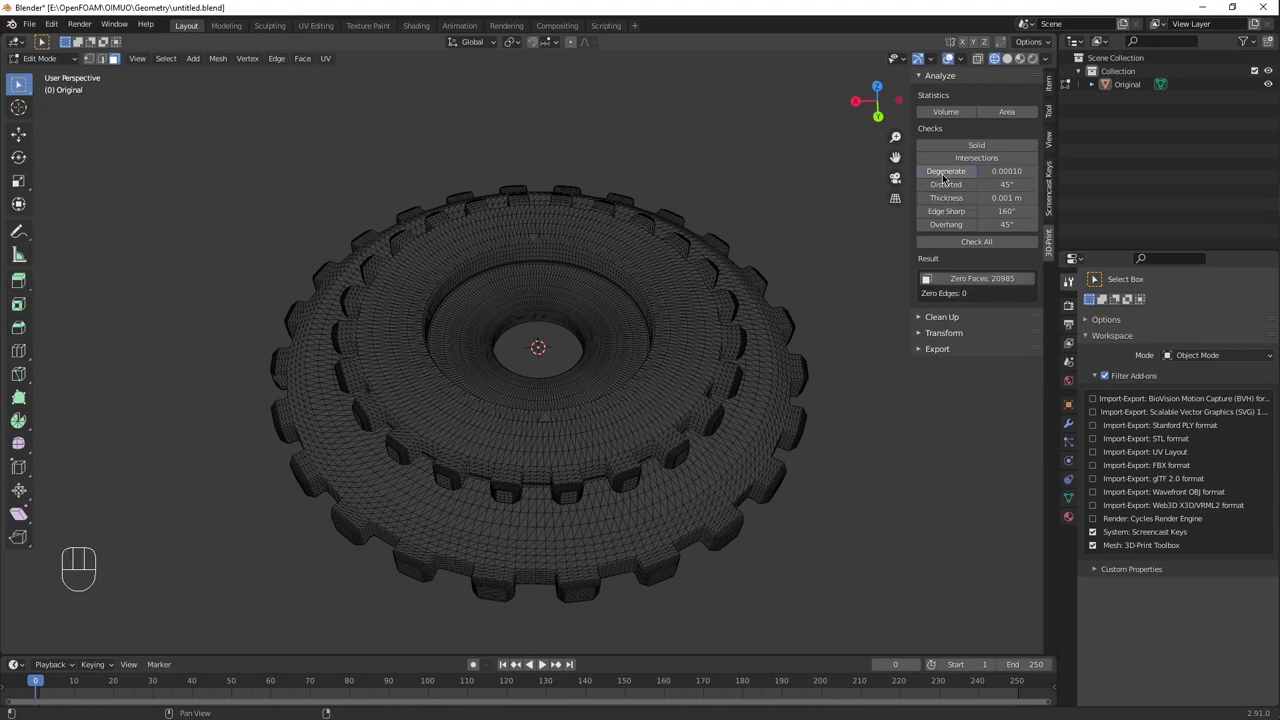
# Step: Select the zero-area degenerate faces and measure the gear's total surface area (132,806.636 cm²)
pyautogui.click(975, 275)
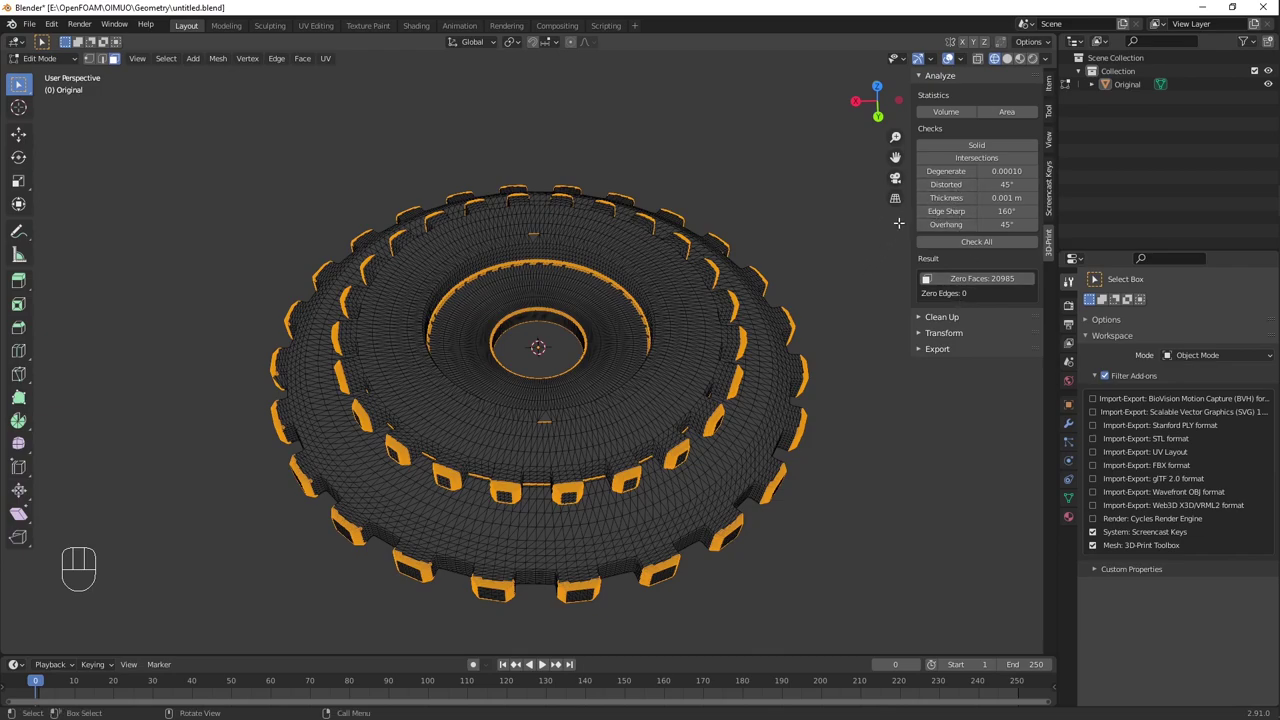
pyautogui.click(628, 486)
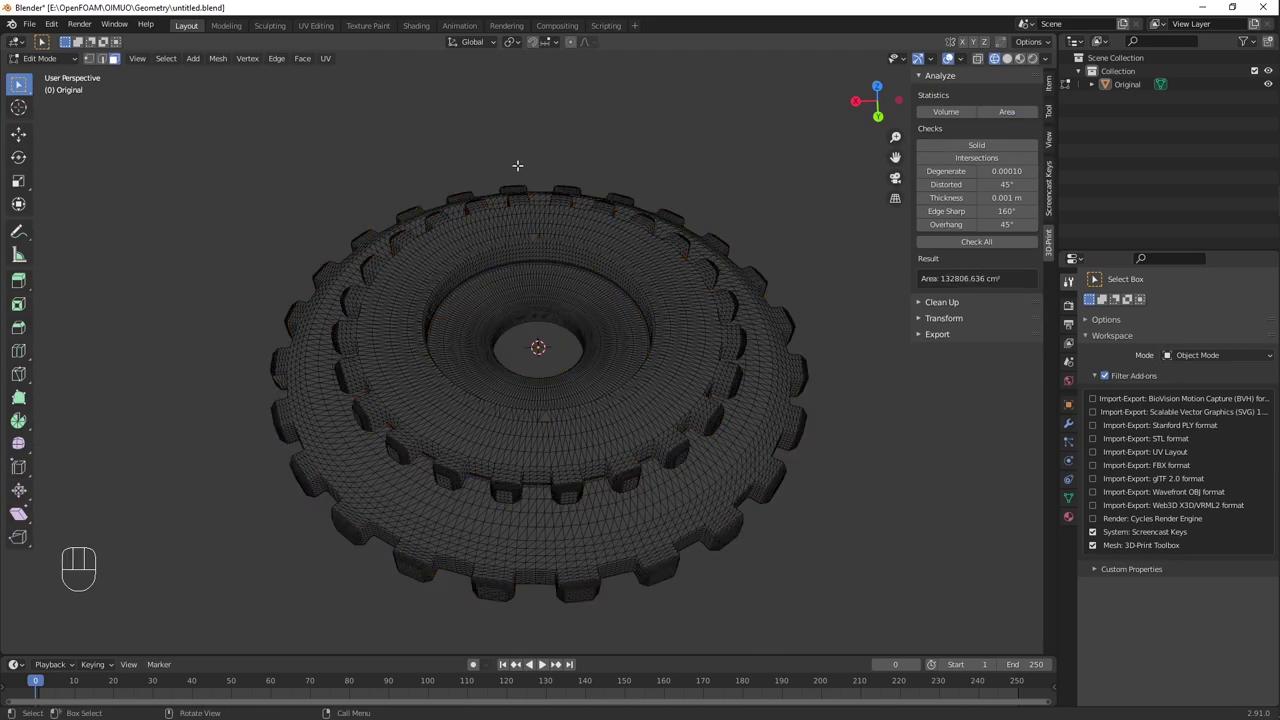
pyautogui.moveTo(508, 338); pyautogui.dragTo(510, 302)
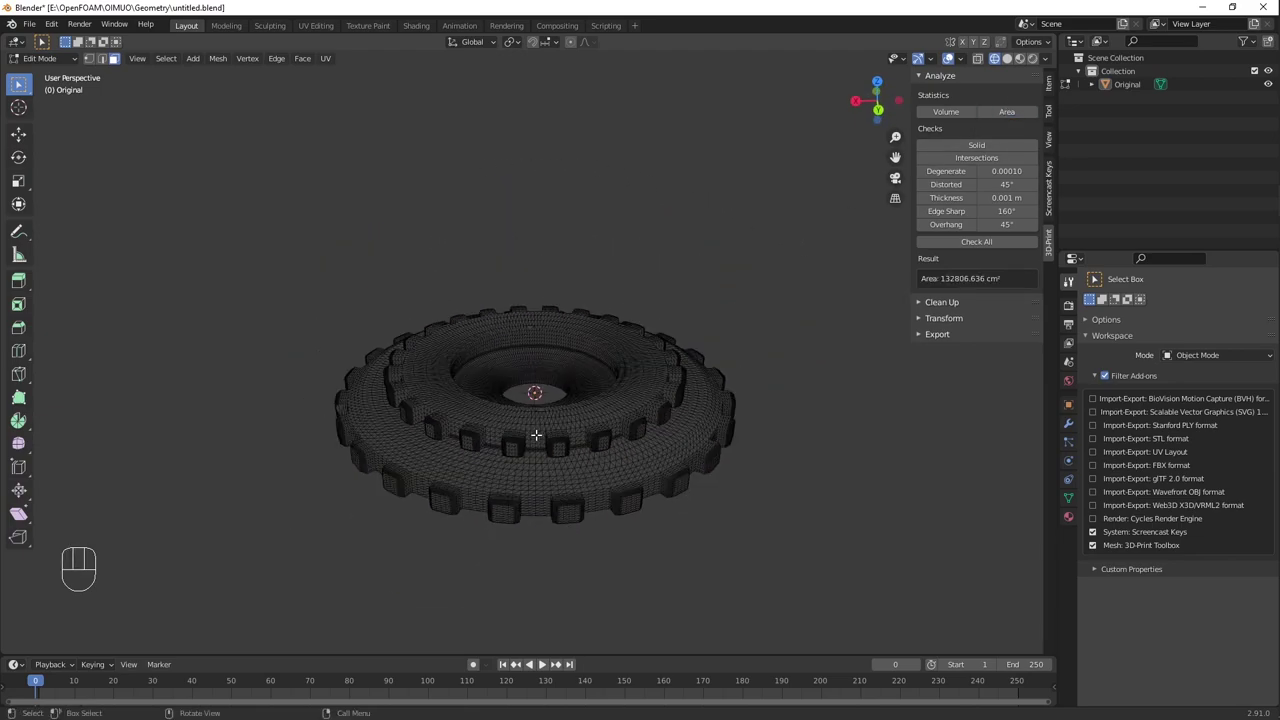
pyautogui.middleClick(528, 408)
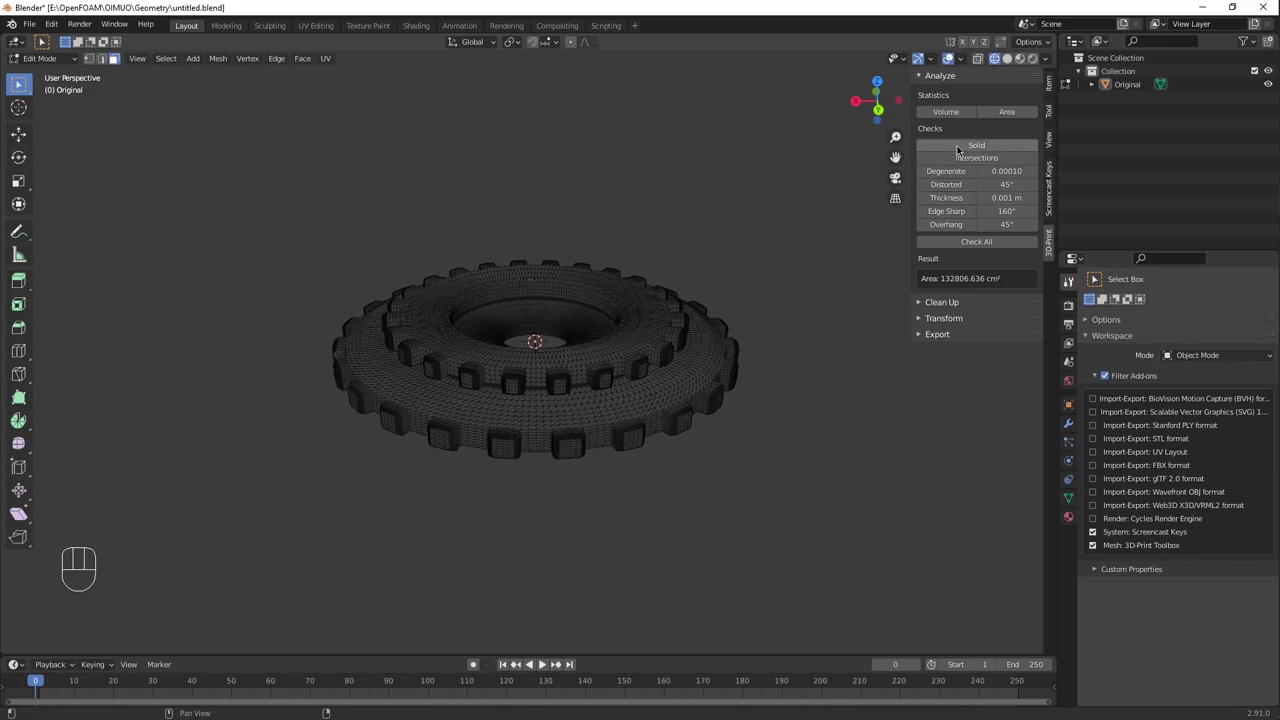
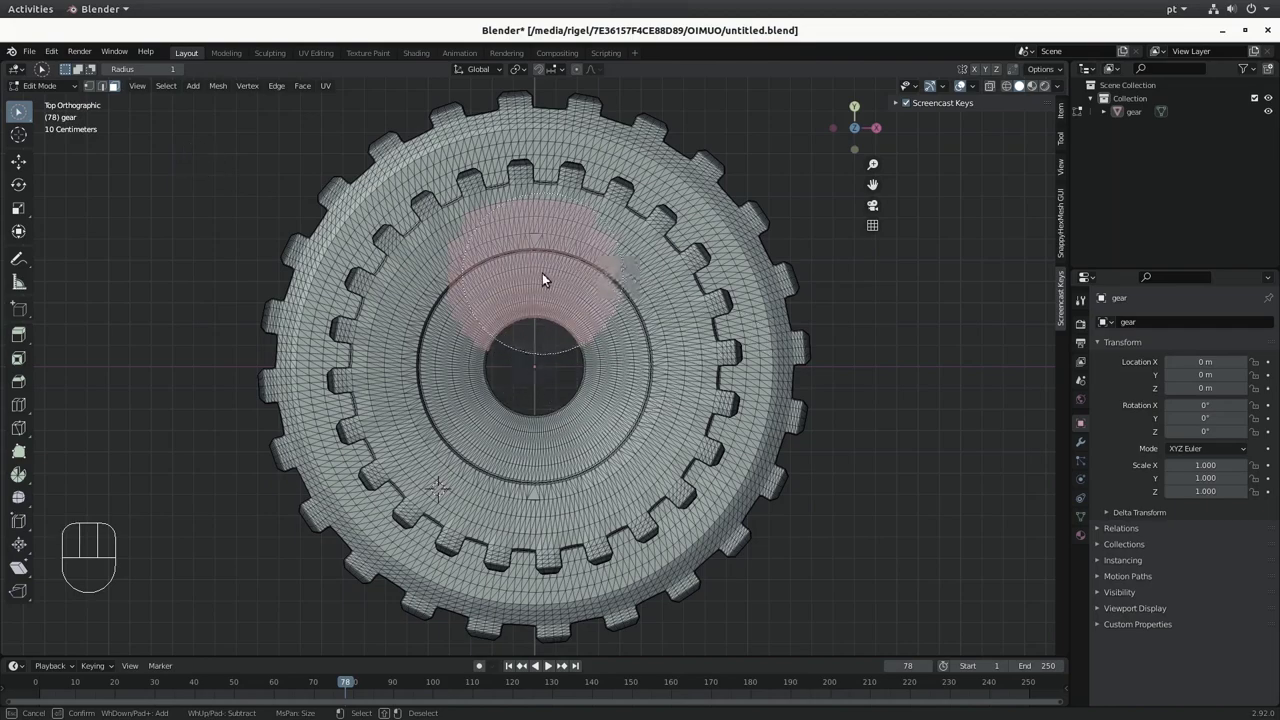
# Step: Finish brushing a rounded patch of faces above the gear's central bore for separation
pyautogui.rightClick(546, 281)
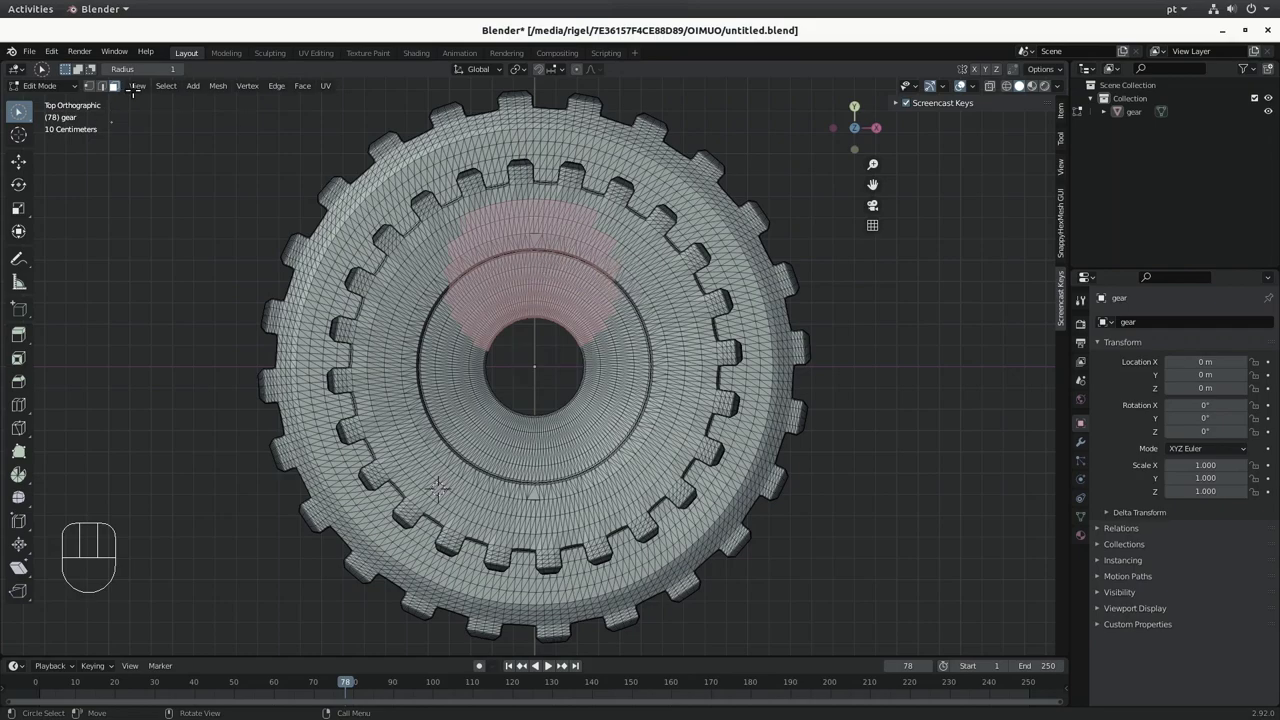
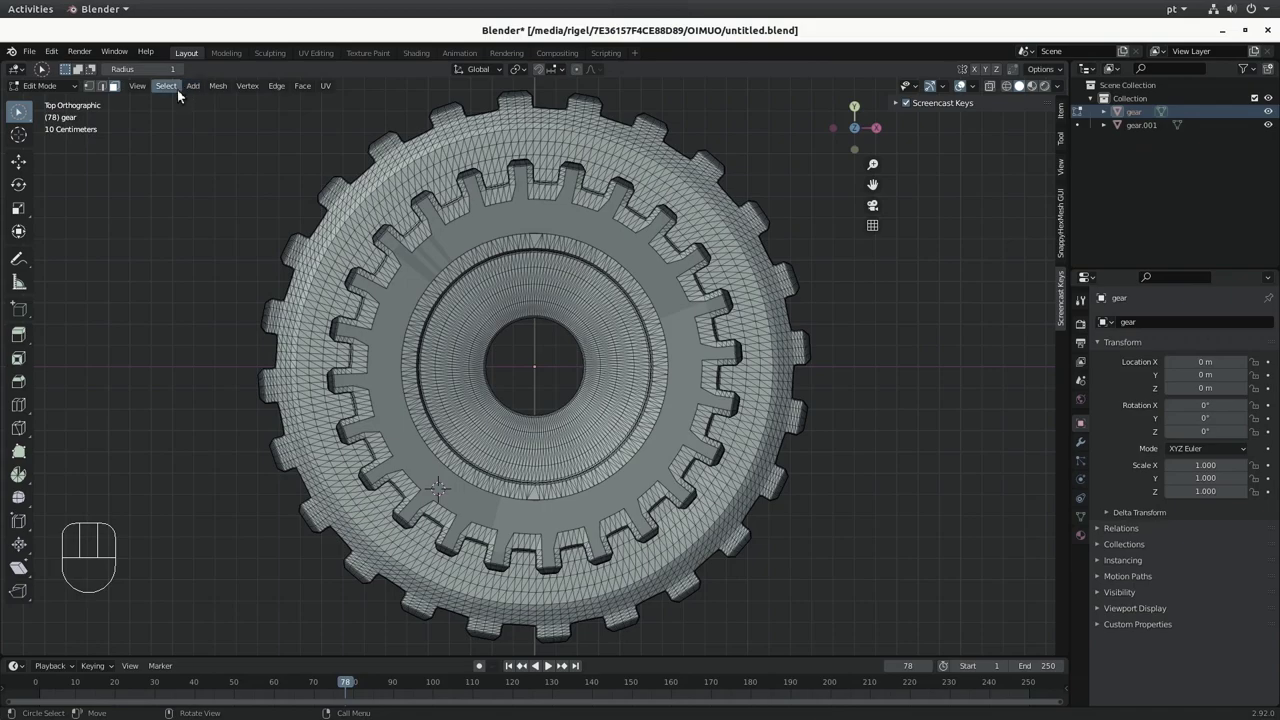
# Step: Select all gear faces, then box-select the faces on the gear's left half
pyautogui.click(184, 109)
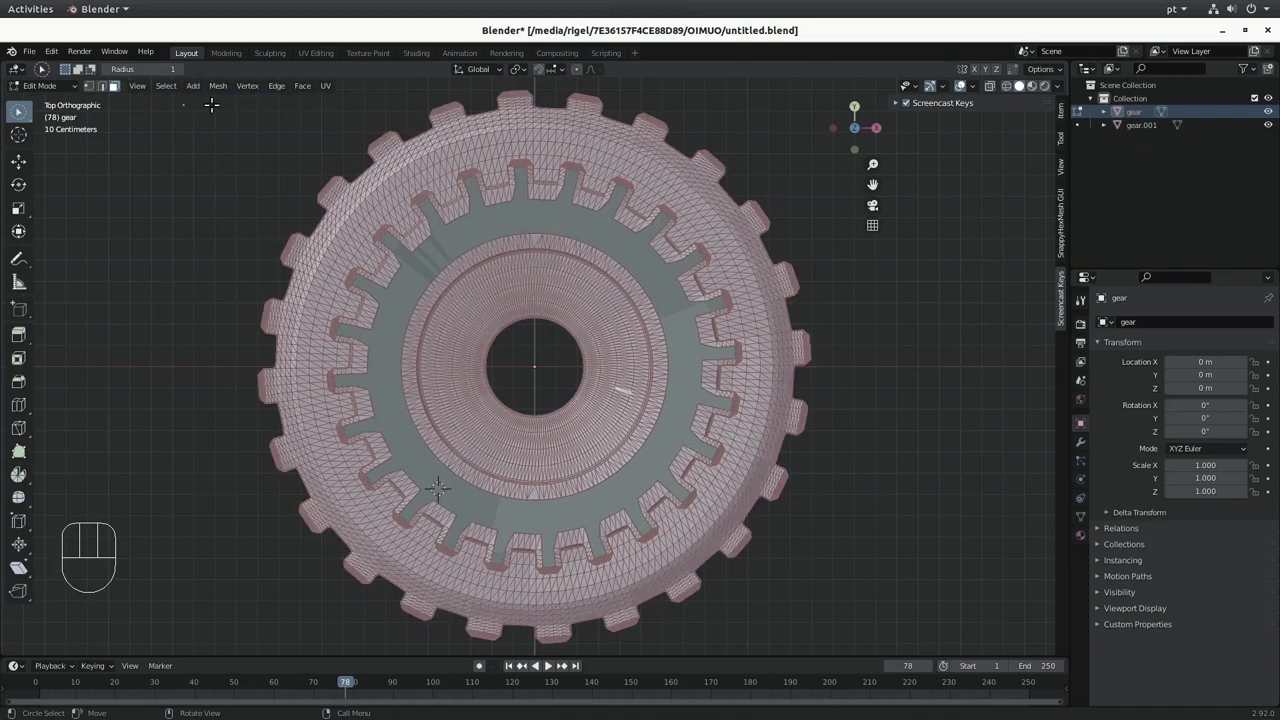
pyautogui.moveTo(220, 93); pyautogui.dragTo(537, 666)
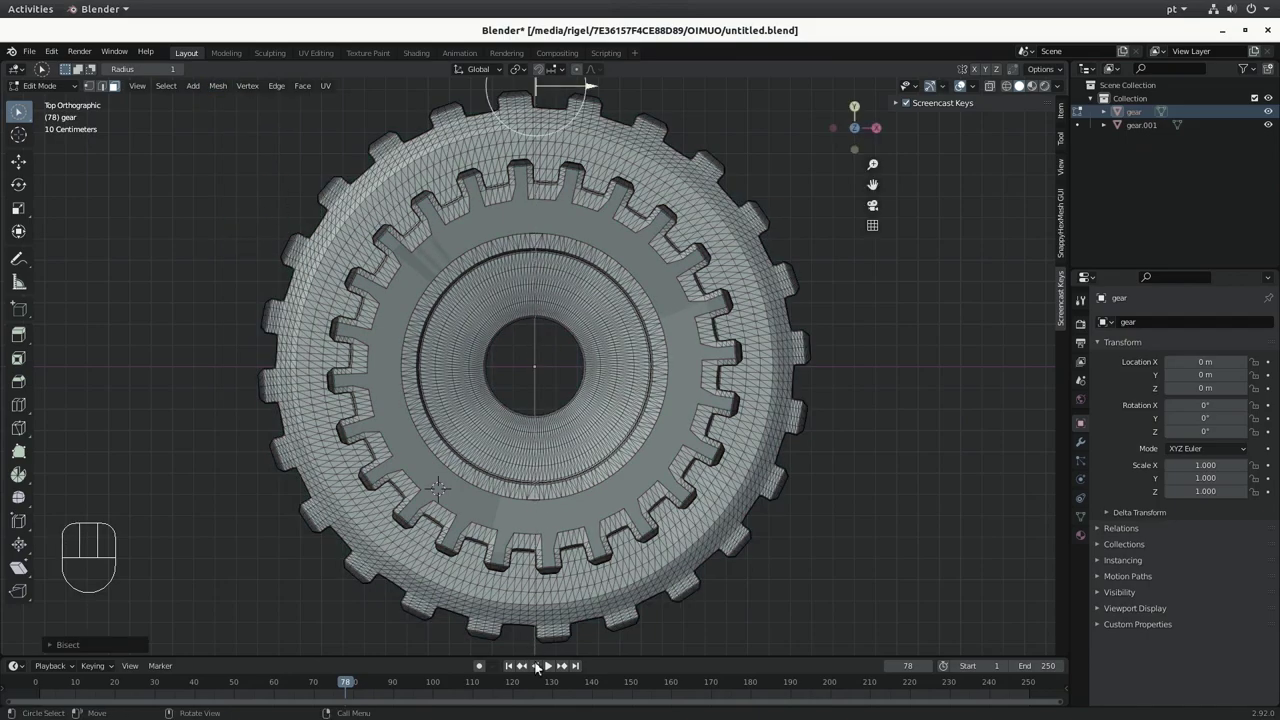
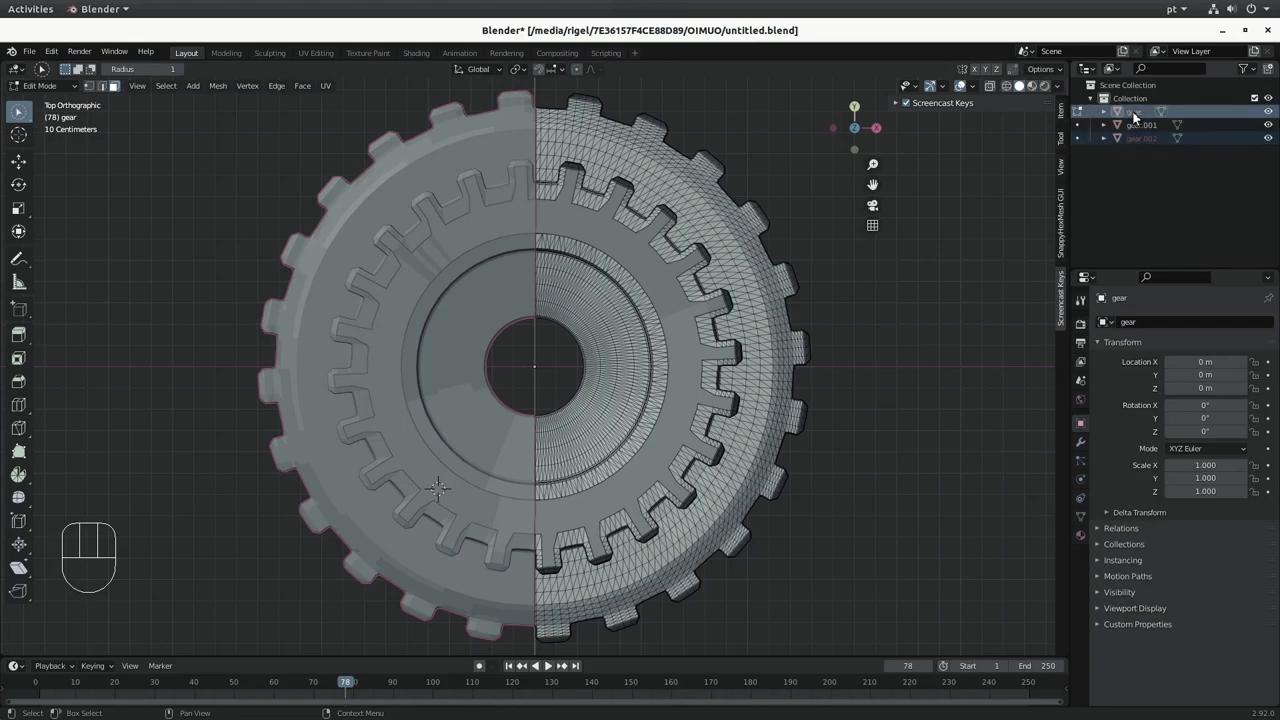
# Step: Select the gear pieces together and join them back into one gear object in Edit Mode
pyautogui.click(1140, 149)
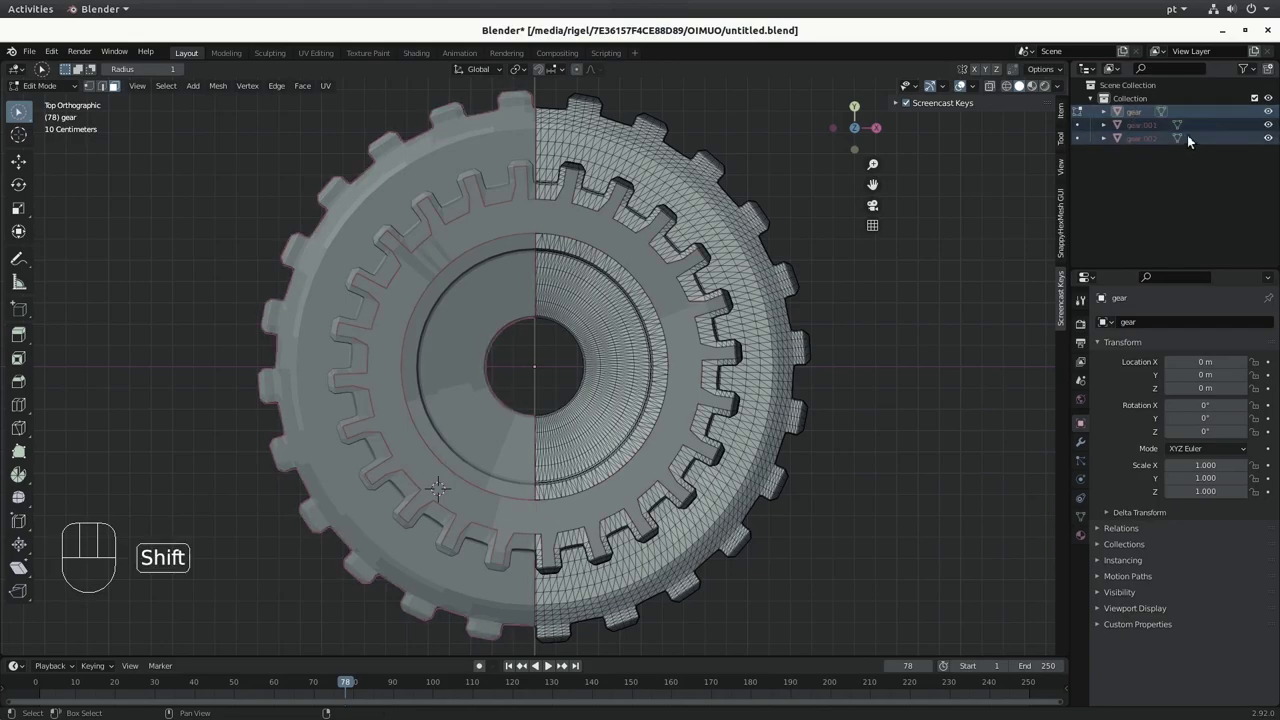
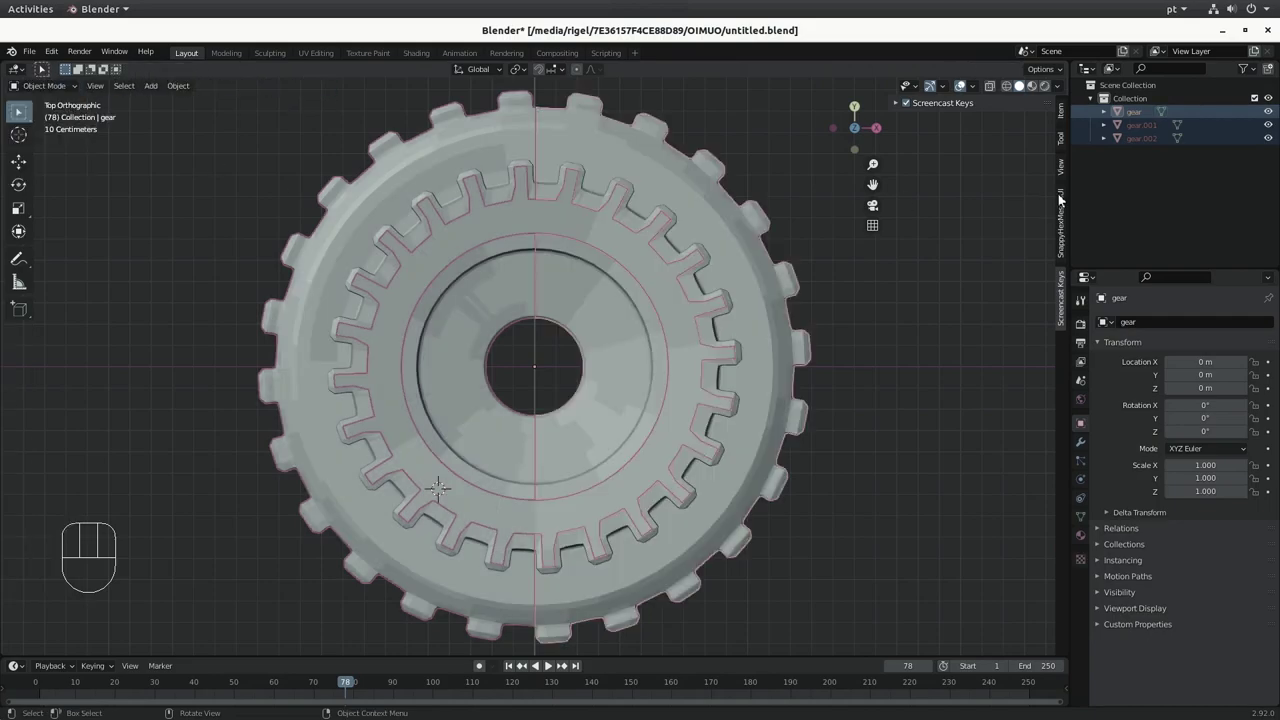
pyautogui.moveTo(174, 87); pyautogui.dragTo(220, 220)
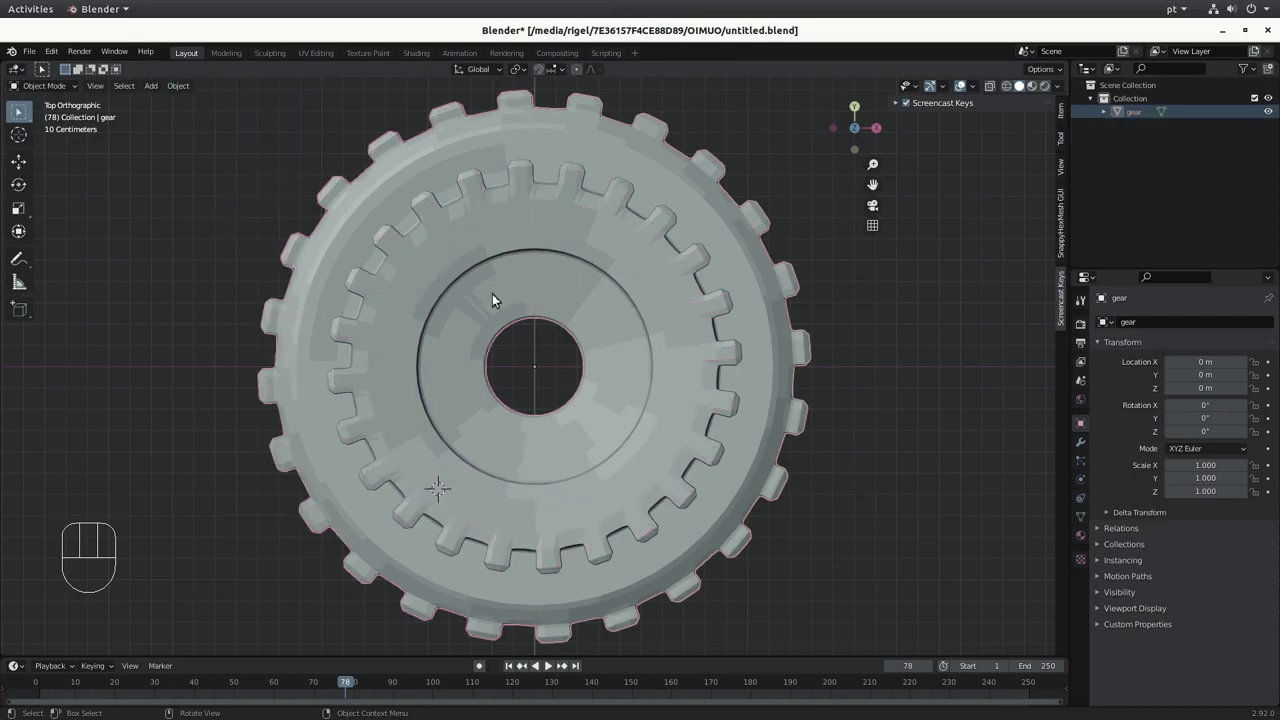
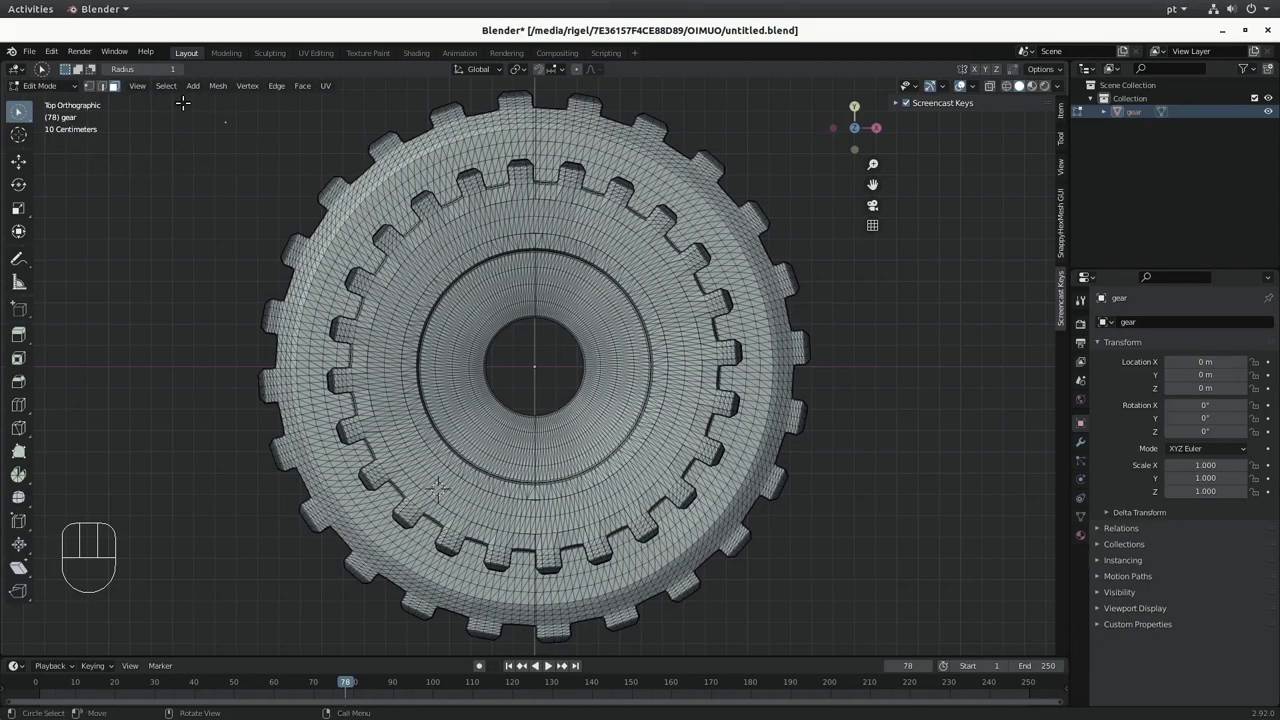
pyautogui.click(175, 101)
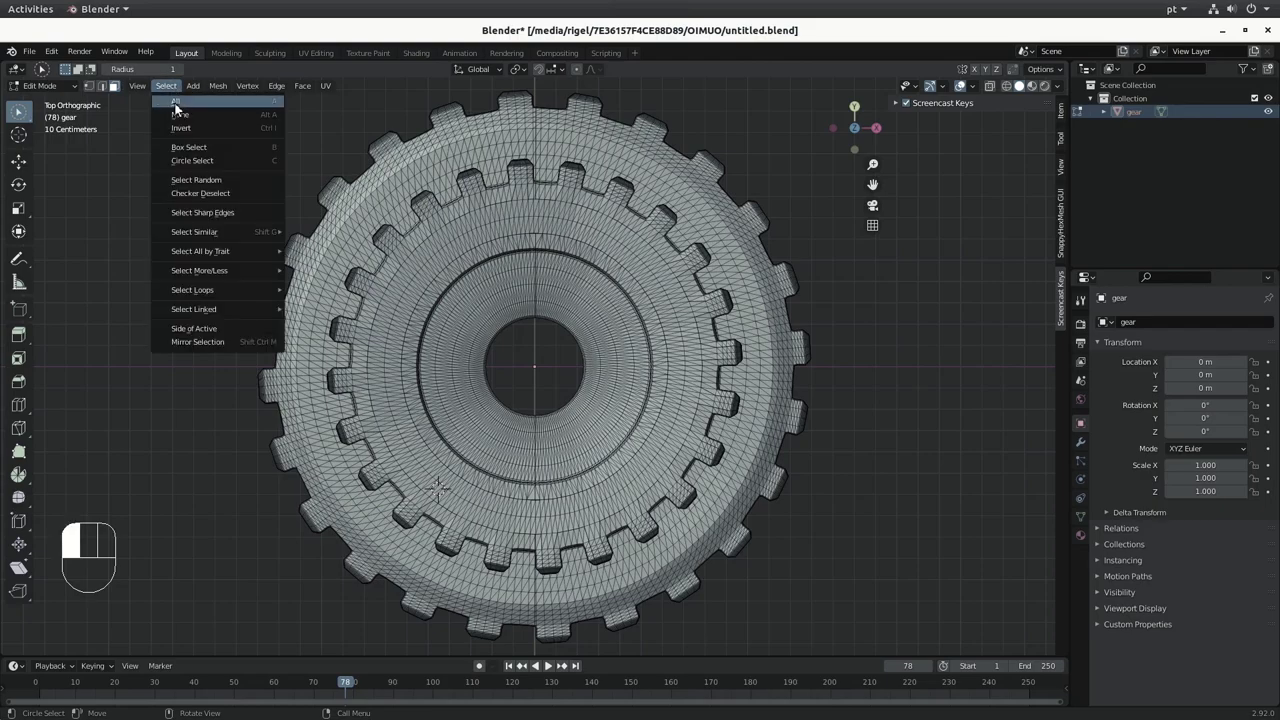
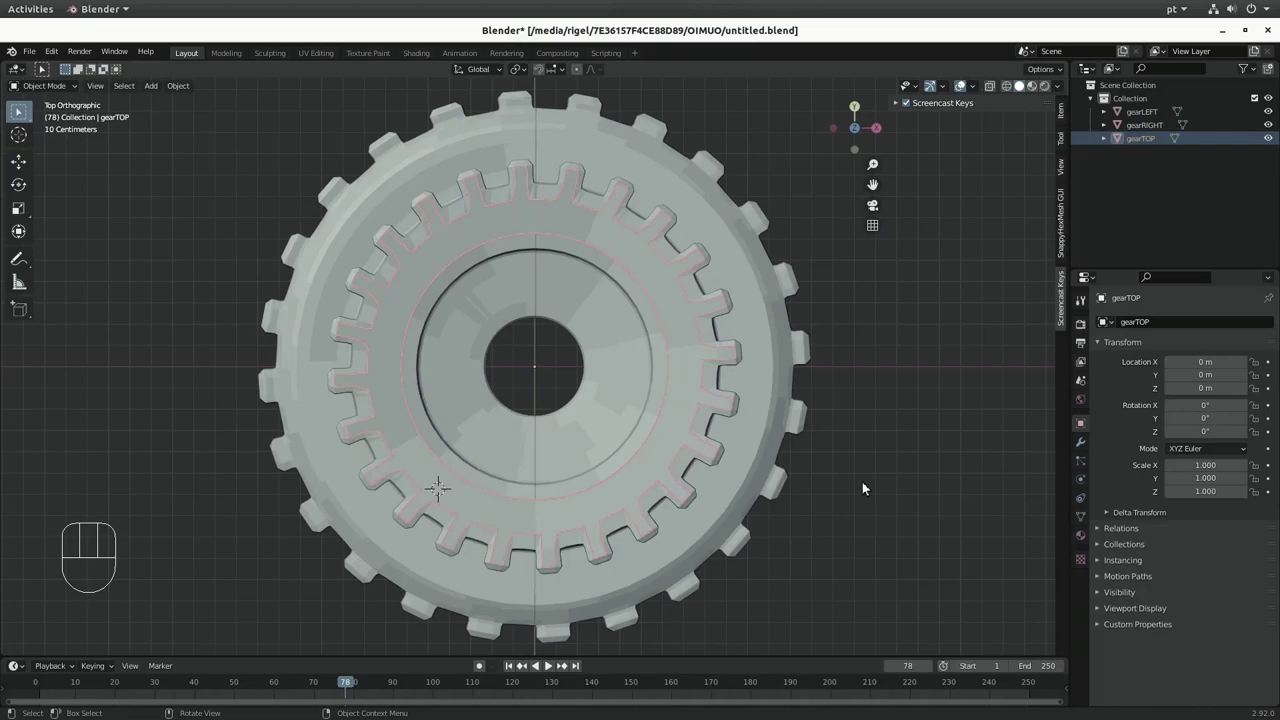
# Step: Bring up the STL export file browser for the gearLEFT, gearRIGHT and gearTOP objects
pyautogui.moveTo(34, 57); pyautogui.dragTo(304, 318)
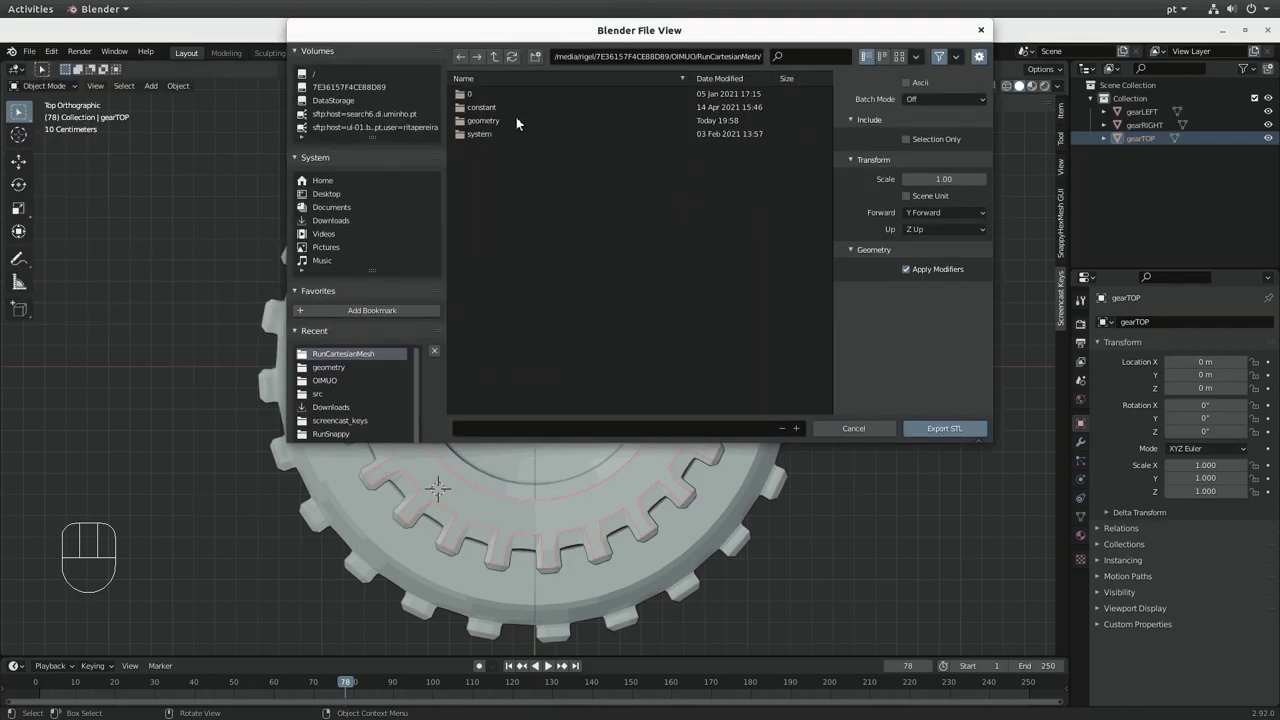
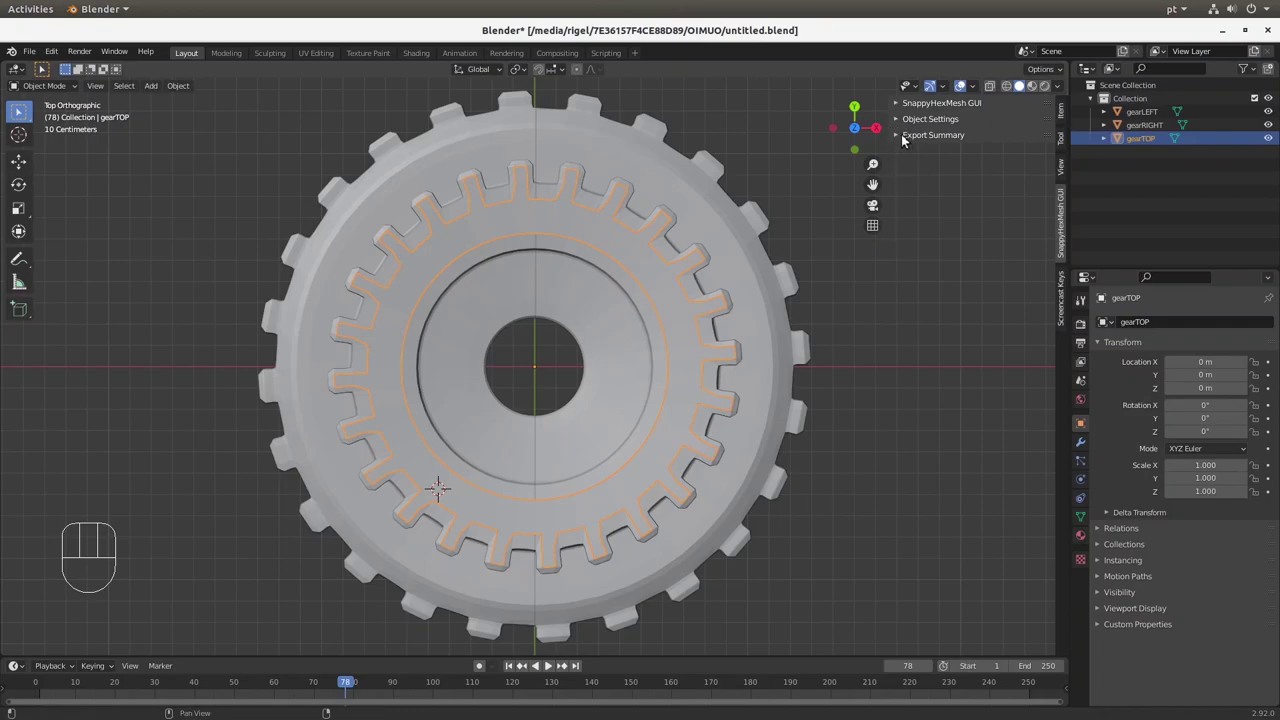
# Step: Expand the SnappyHexMesh GUI, Object Settings and Export Summary panels and browse for the export path
pyautogui.moveTo(904, 105); pyautogui.dragTo(907, 125)
pyautogui.click(917, 304)
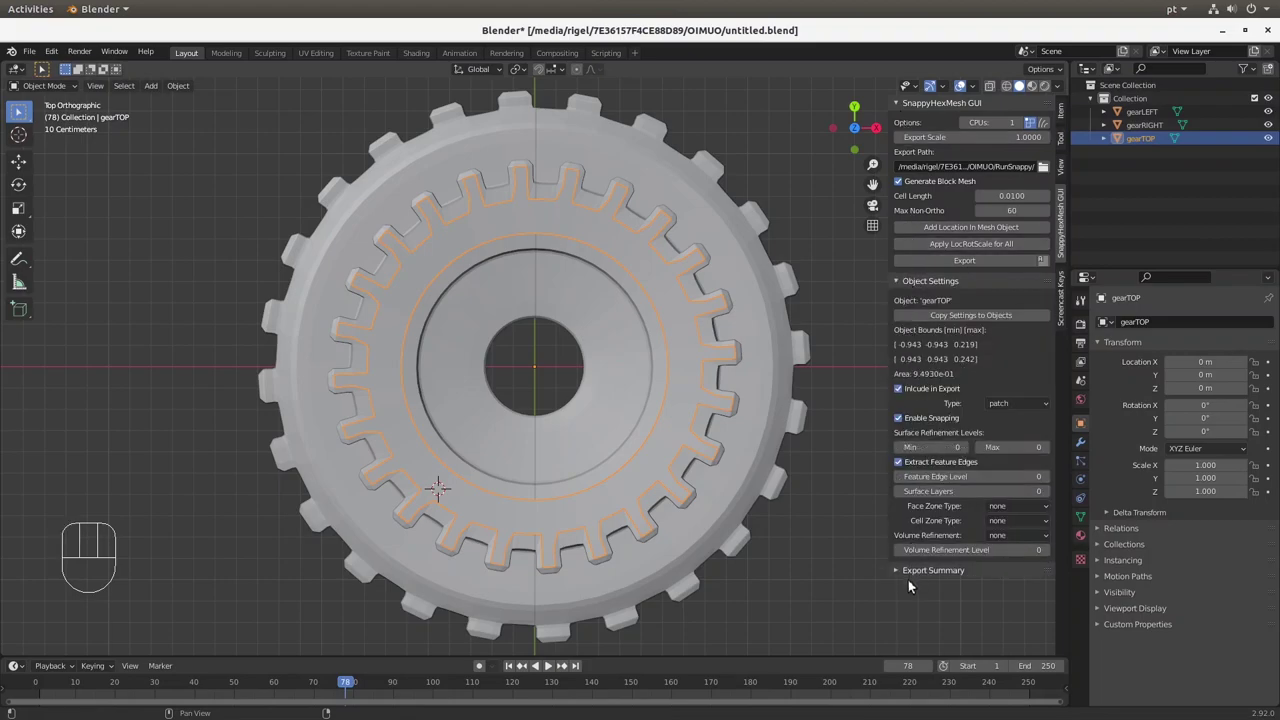
pyautogui.moveTo(912, 576); pyautogui.dragTo(927, 569)
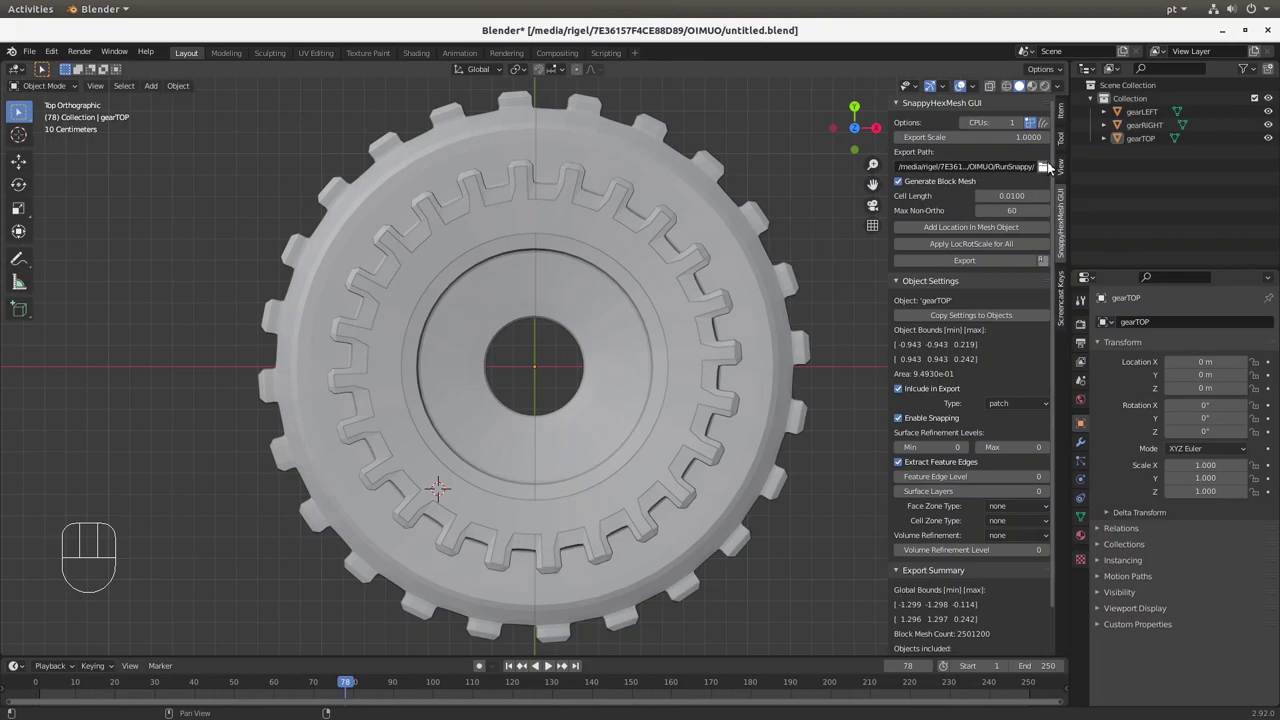
pyautogui.click(1048, 170)
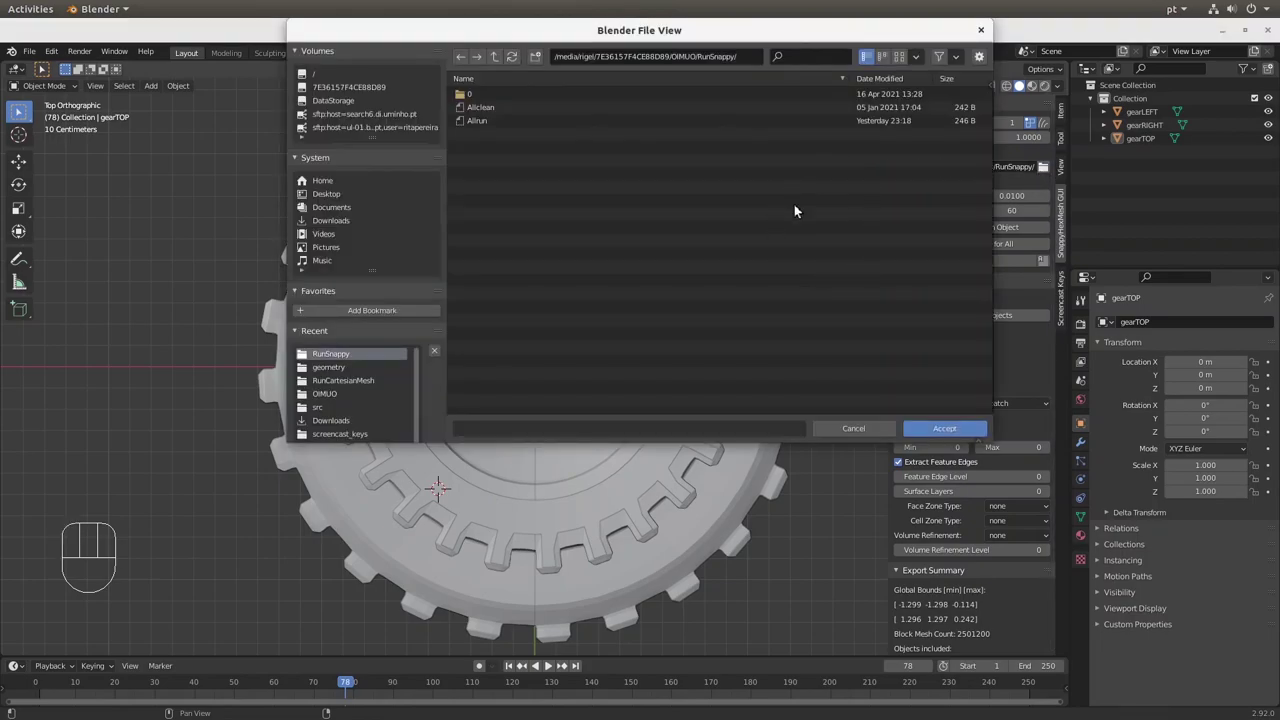
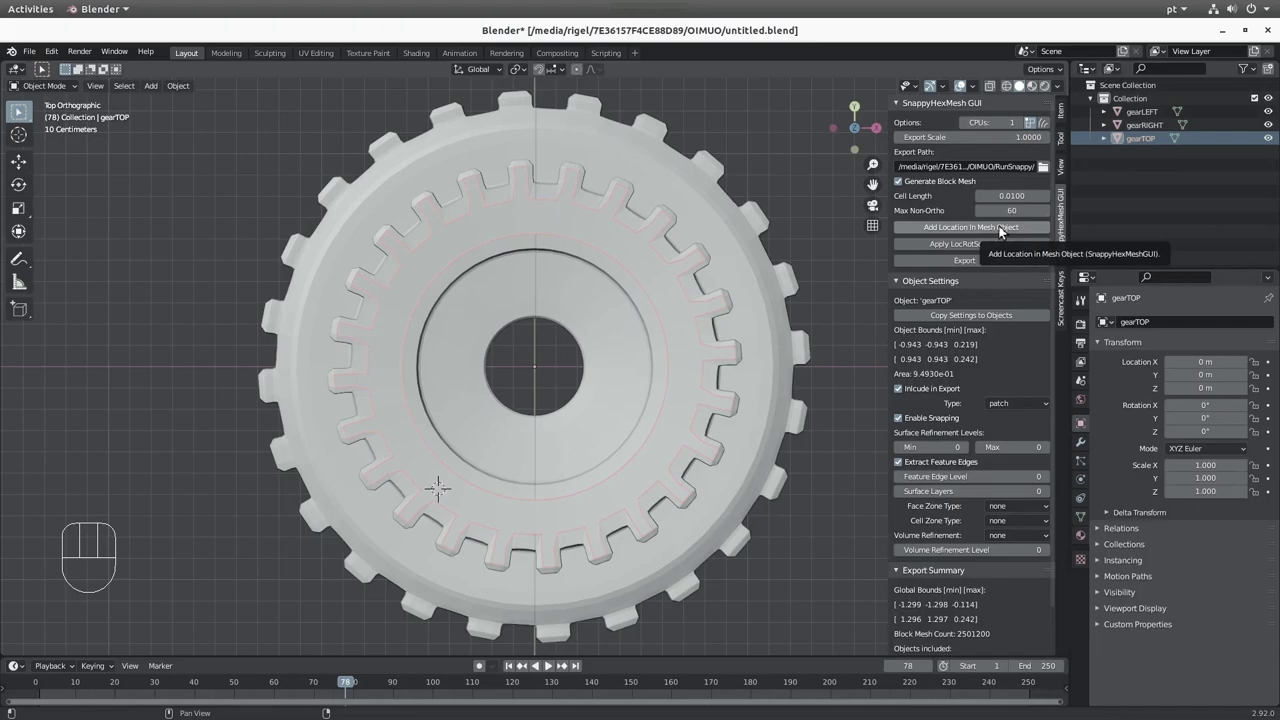
# Step: Add a Location In Mesh point, check its position, and export the three gear meshes to RunSnappy
pyautogui.click(1002, 229)
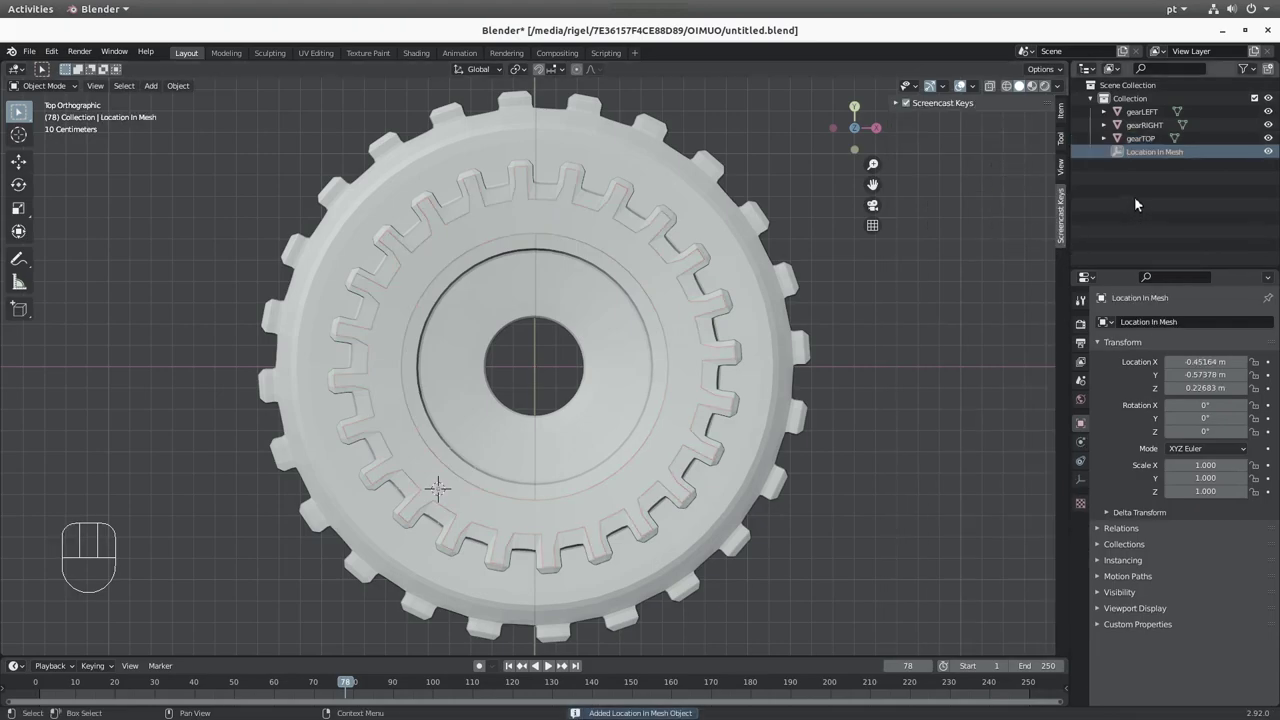
pyautogui.click(1066, 114)
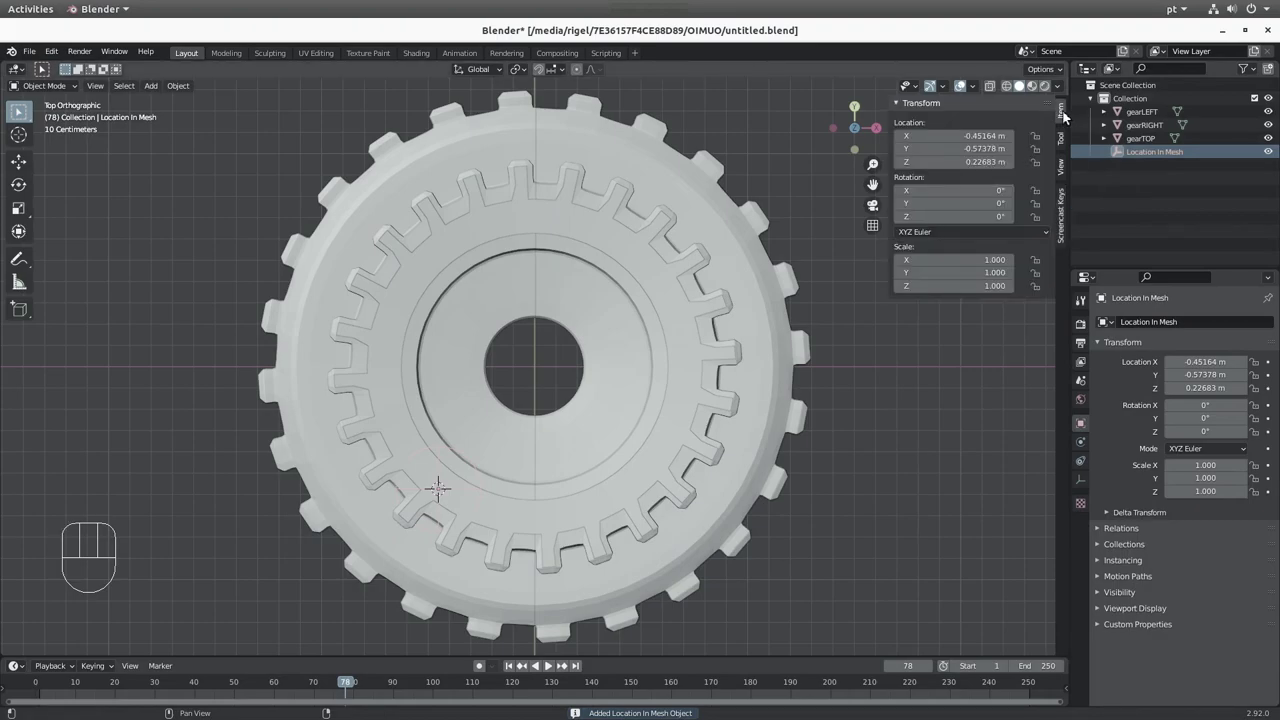
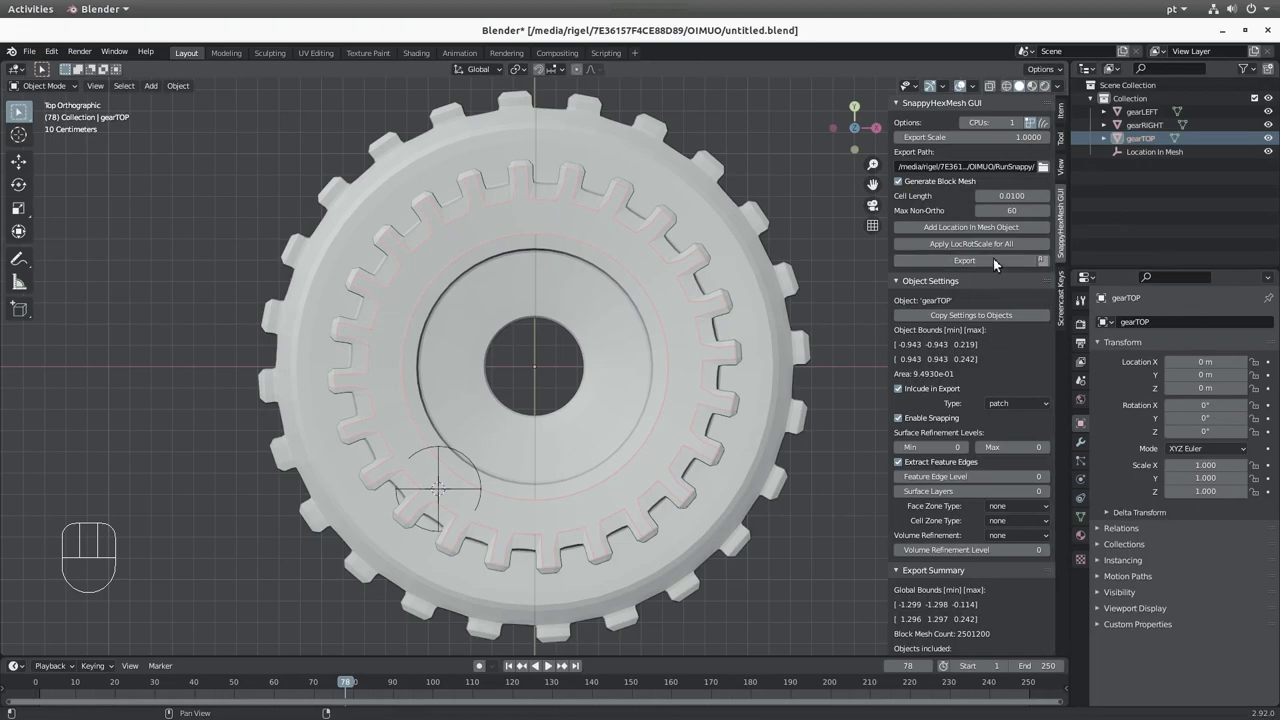
pyautogui.click(975, 260)
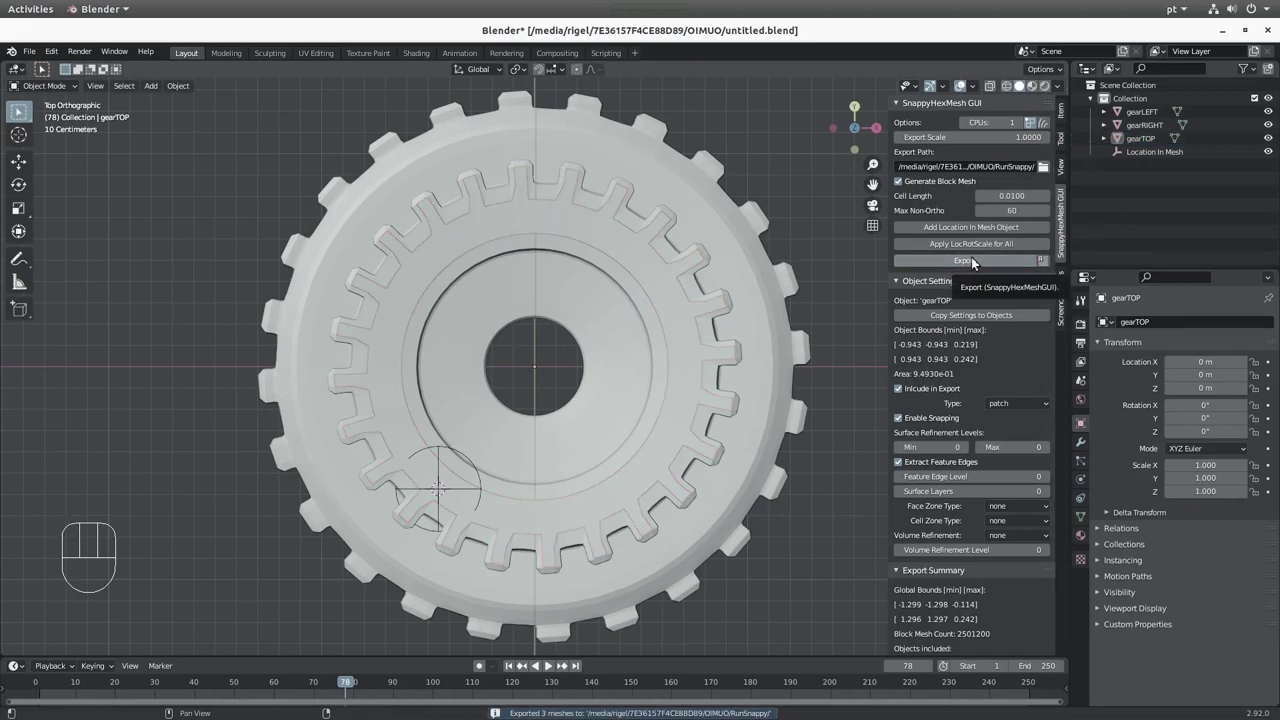